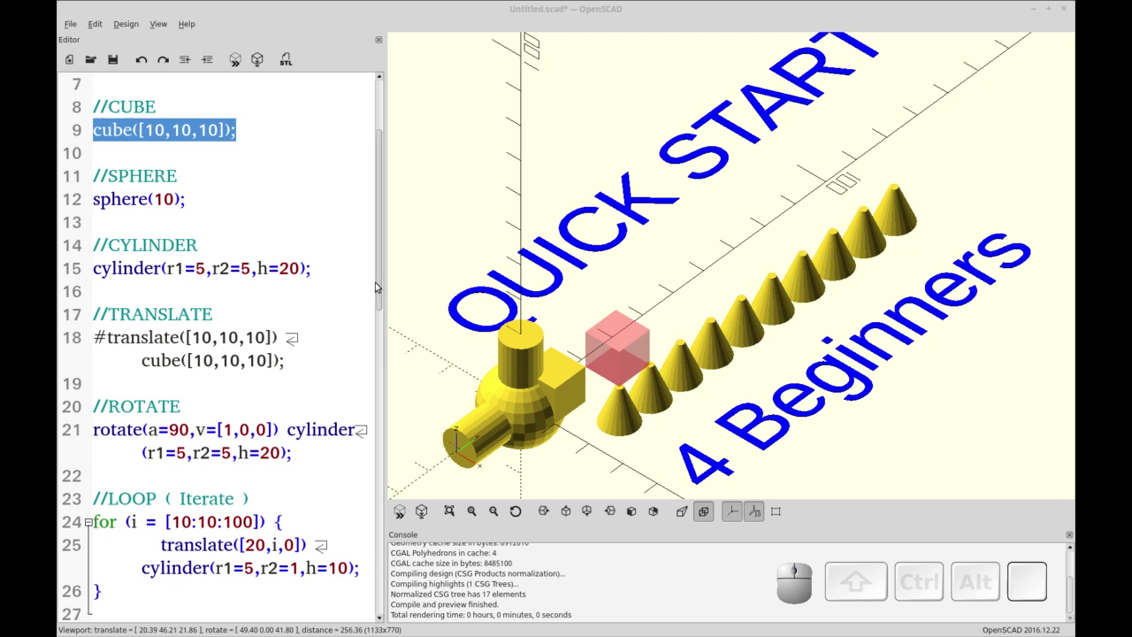
Scroll through the finished quickstart script, highlighting example lines like the Compile comment.
drag(379, 284, 166, 531)
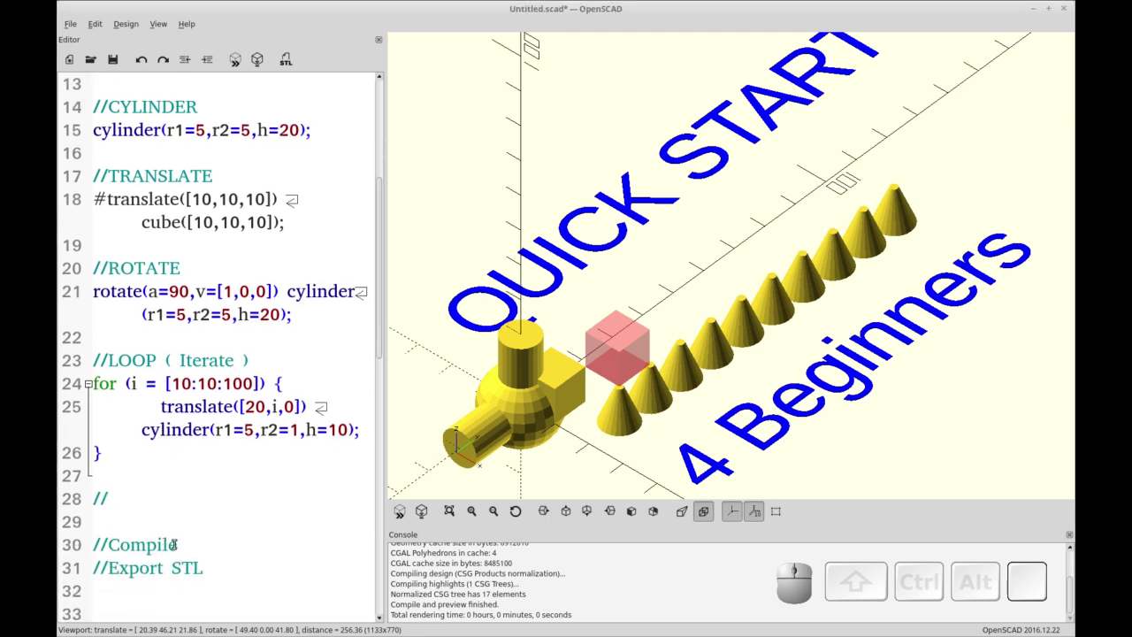
click(186, 546)
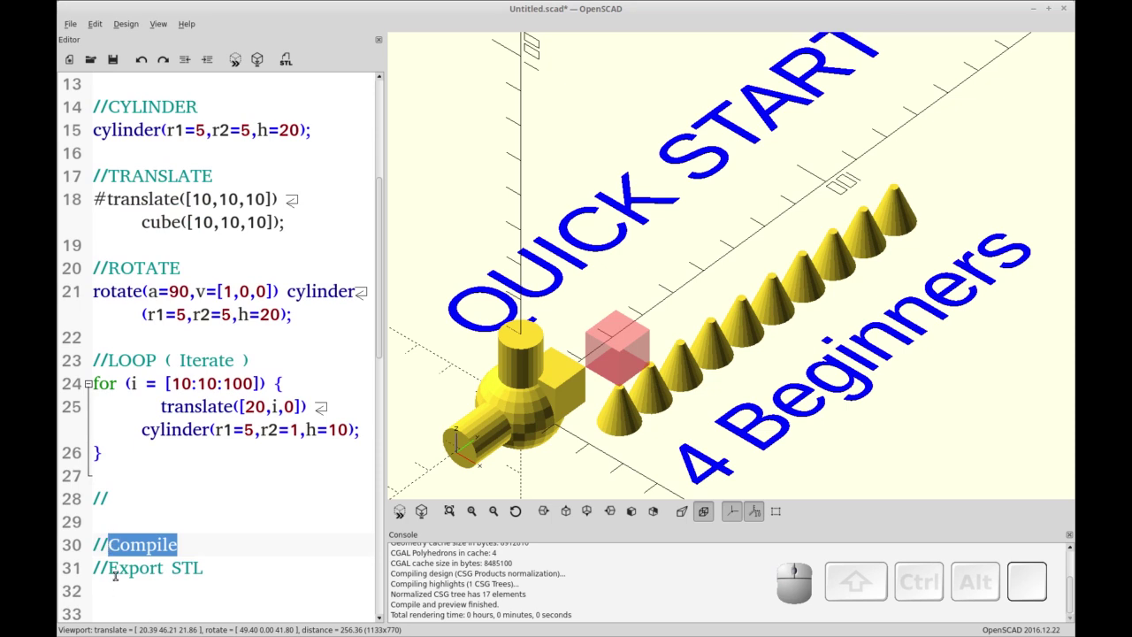
click(139, 565)
drag(382, 346, 367, 279)
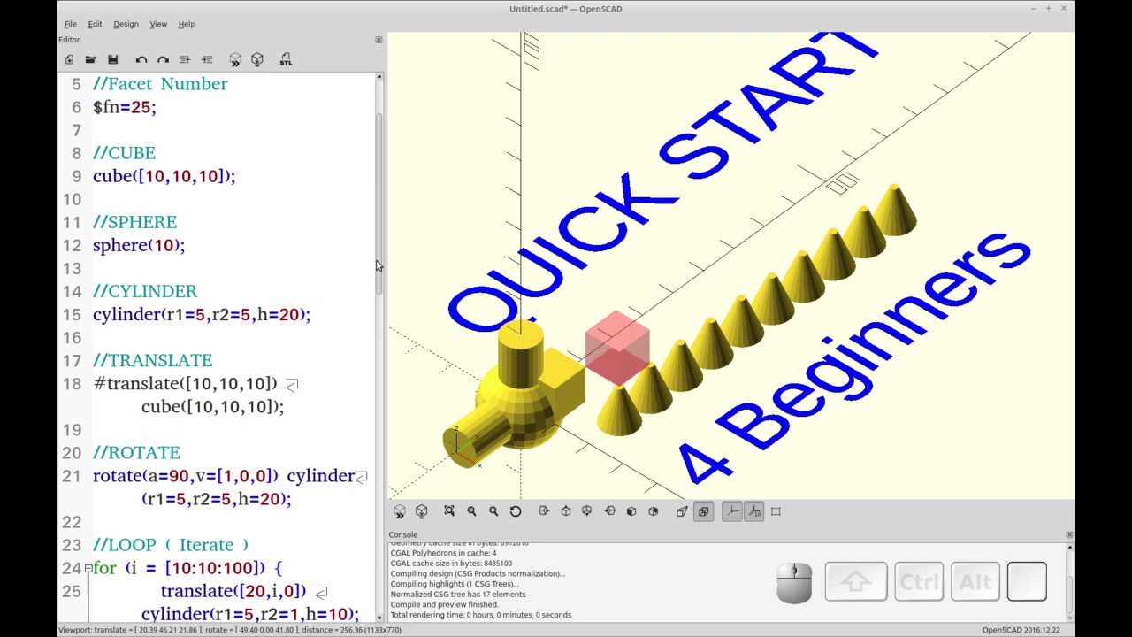
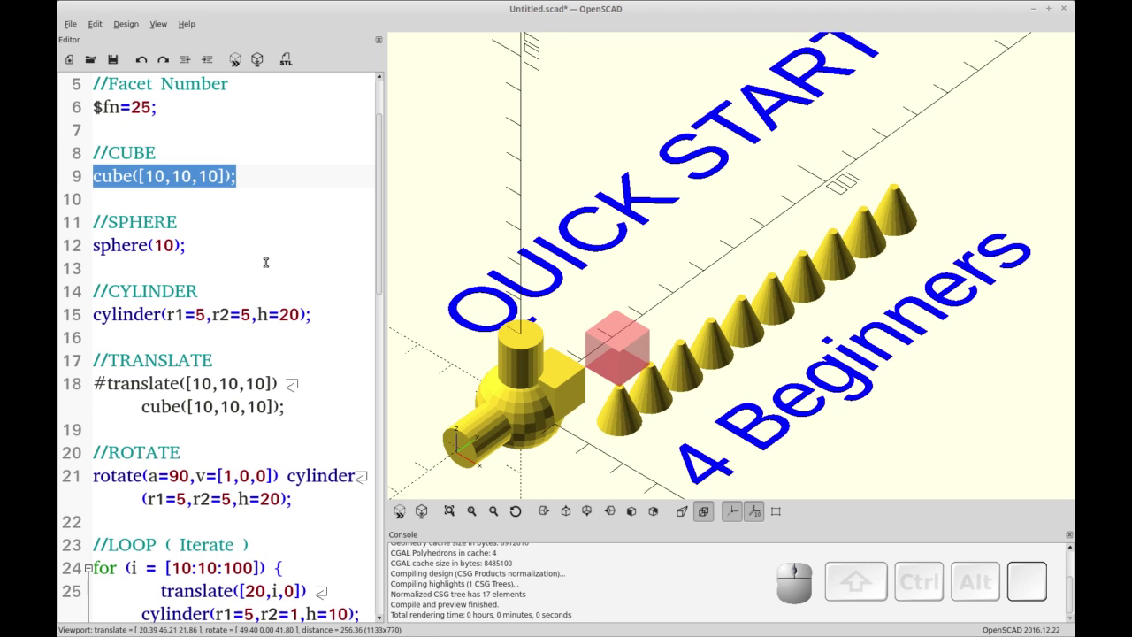
Switch to beginner-quickstart_empty.scad and browse the File menu without choosing anything.
key(ctrl+r)
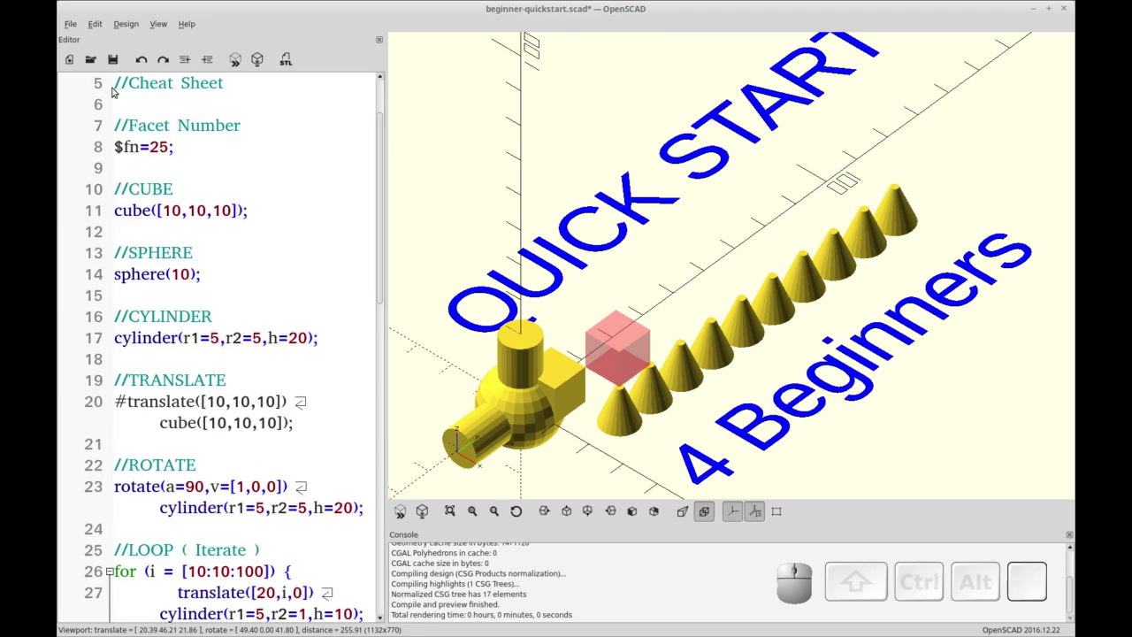
click(226, 12)
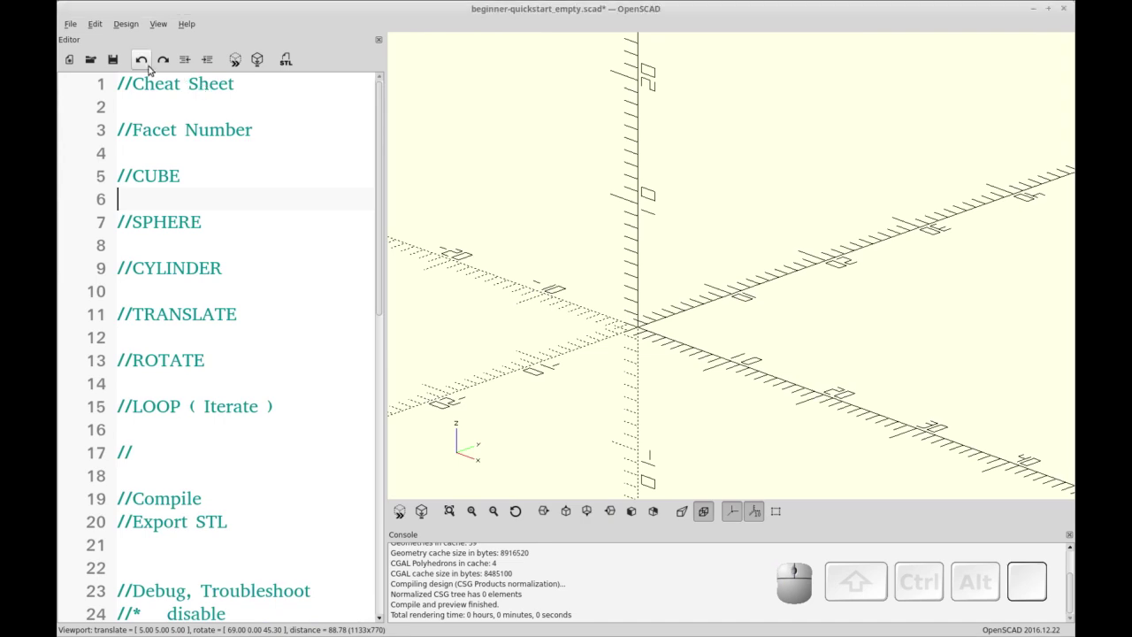
click(75, 30)
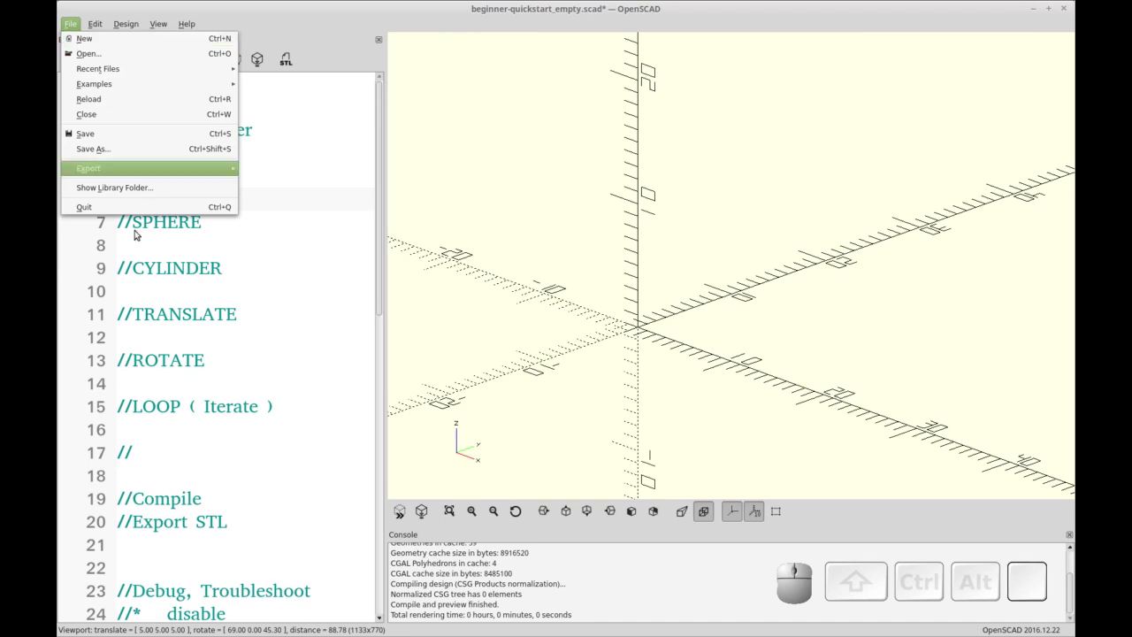
click(319, 301)
click(233, 81)
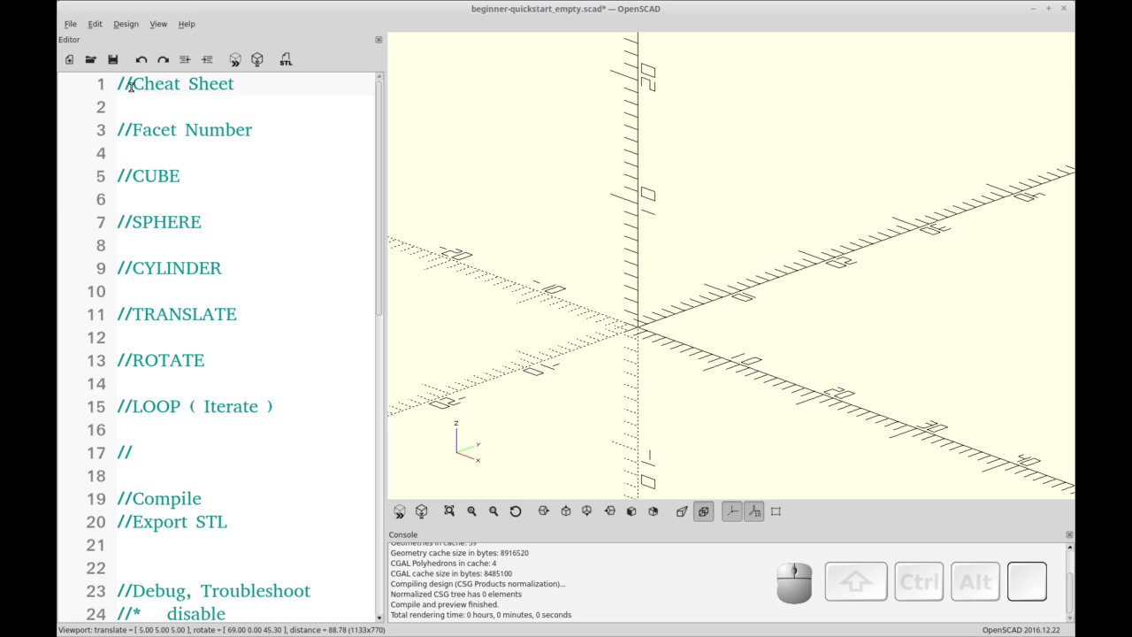
Select the 'Cheat Sheet' heading on line 1 and bring up the Help menu.
drag(133, 82, 217, 132)
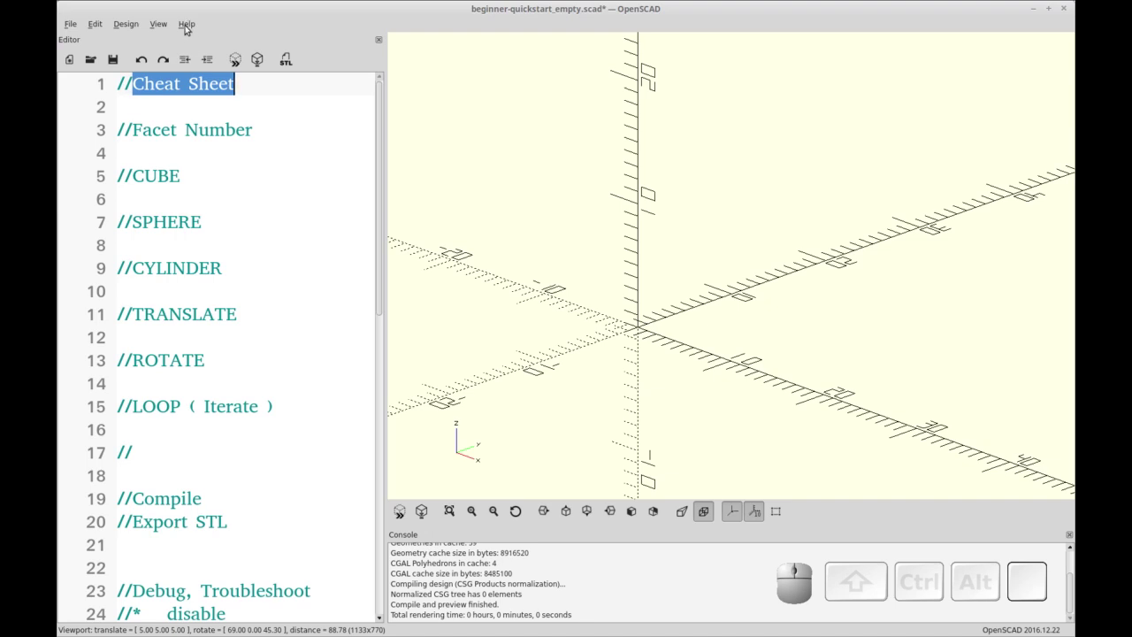
click(189, 28)
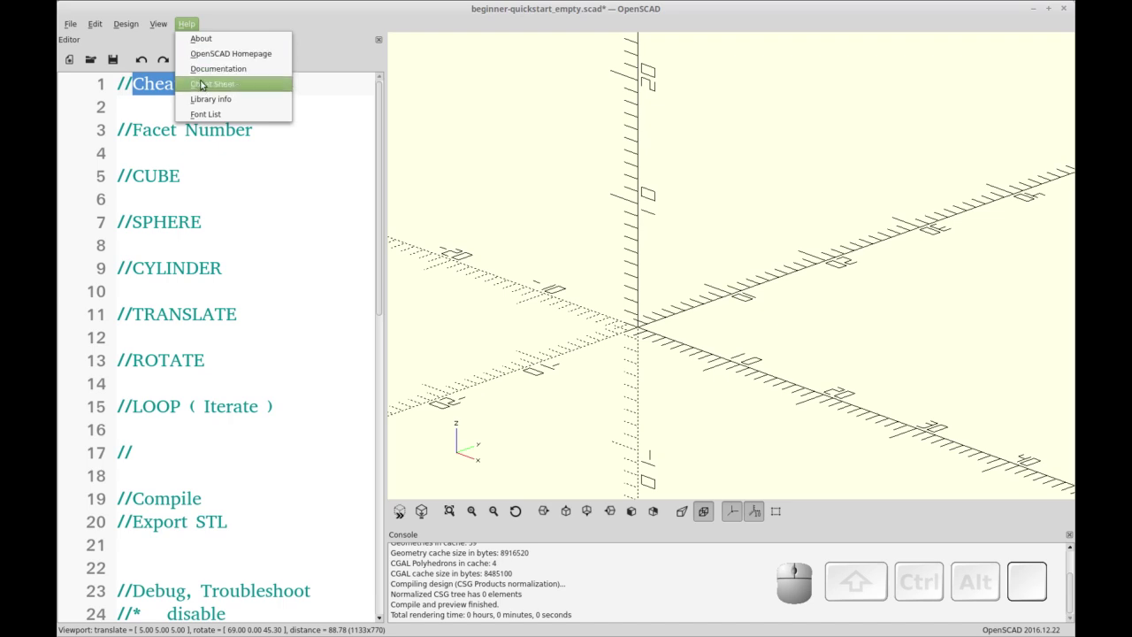
Open the OpenSCAD Cheat Sheet in Firefox and close the duplicate tab.
click(203, 86)
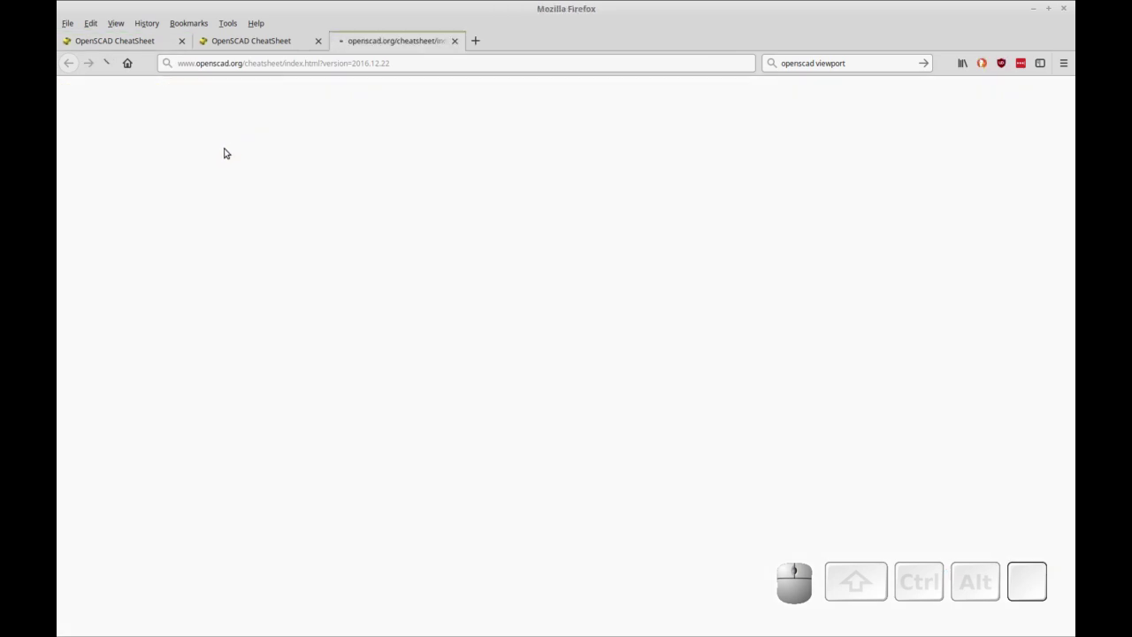
click(138, 44)
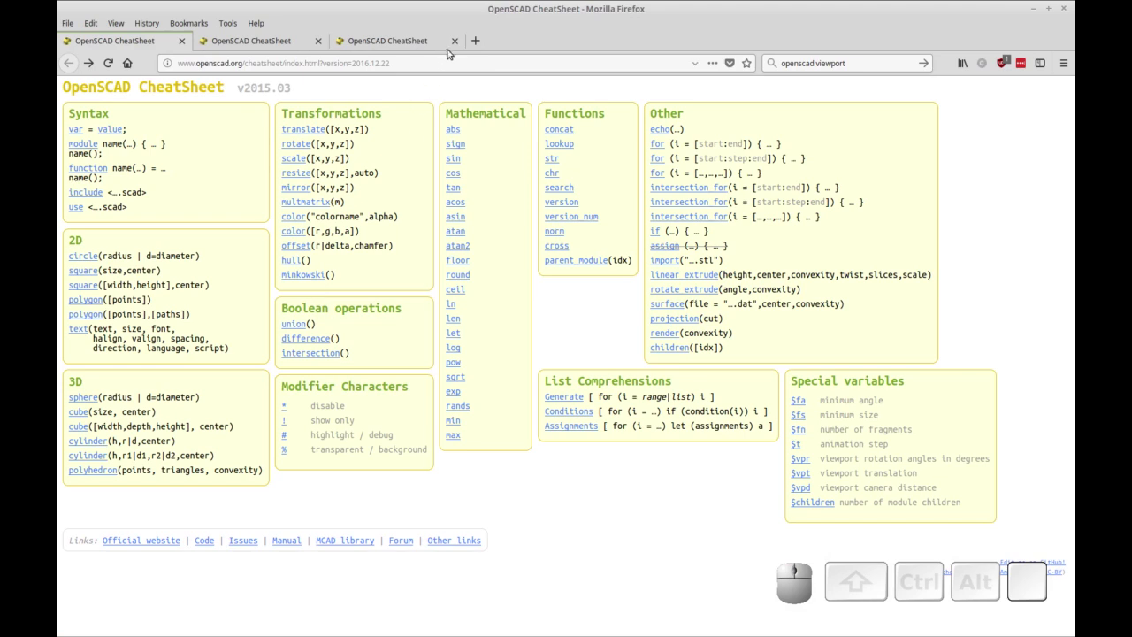
click(447, 47)
Follow the cheat sheet's sphere link to the Wikibooks page, then return to OpenSCAD.
click(321, 47)
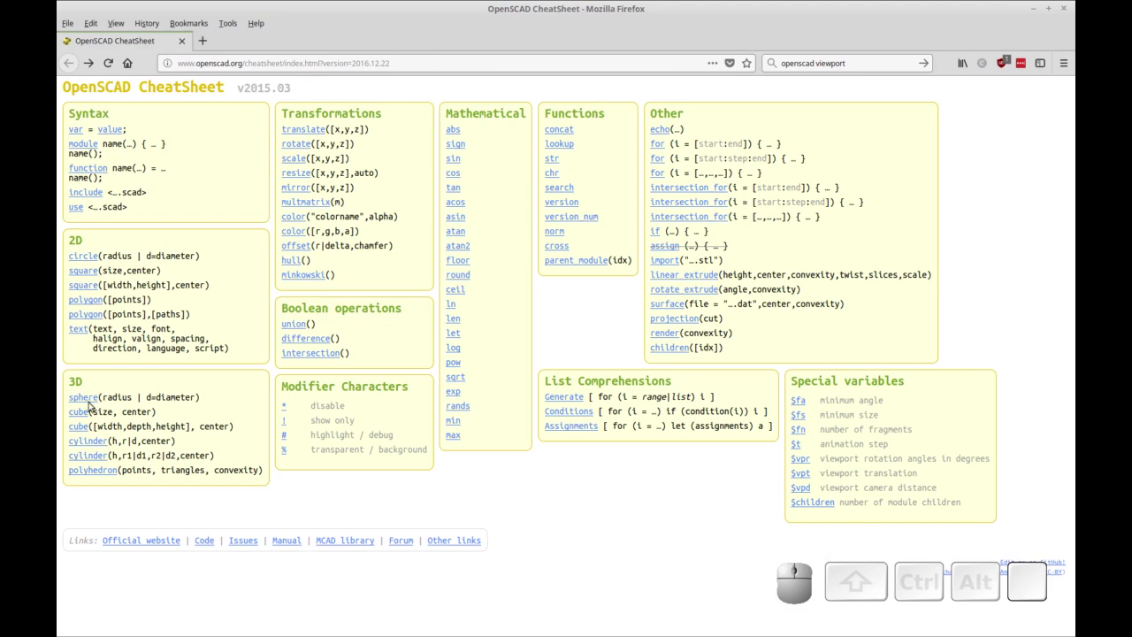
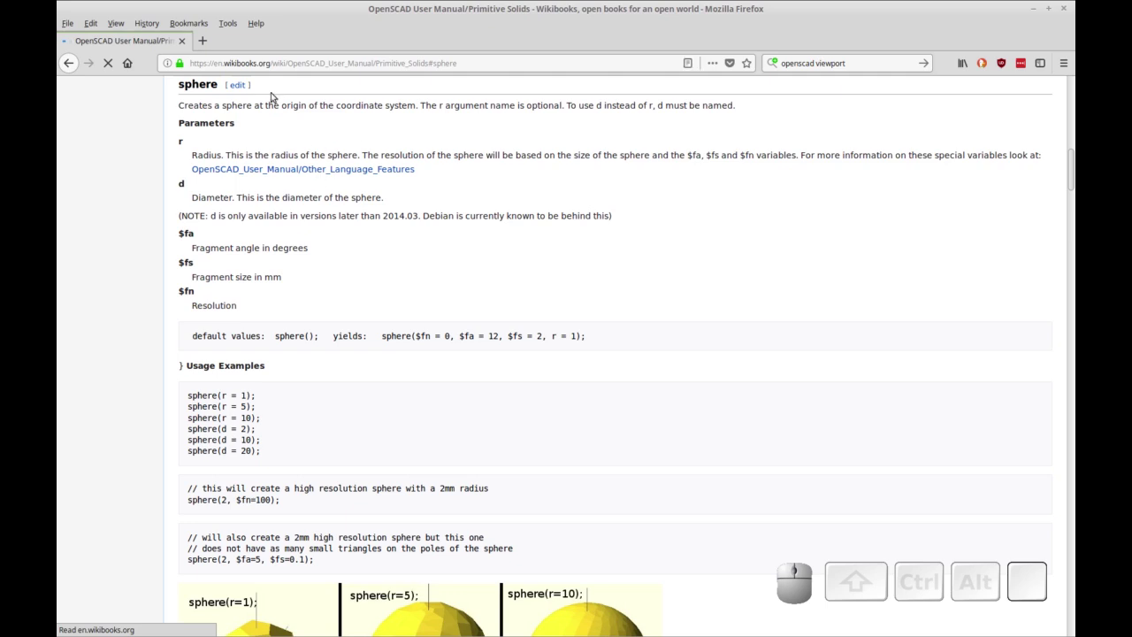
click(241, 10)
click(192, 27)
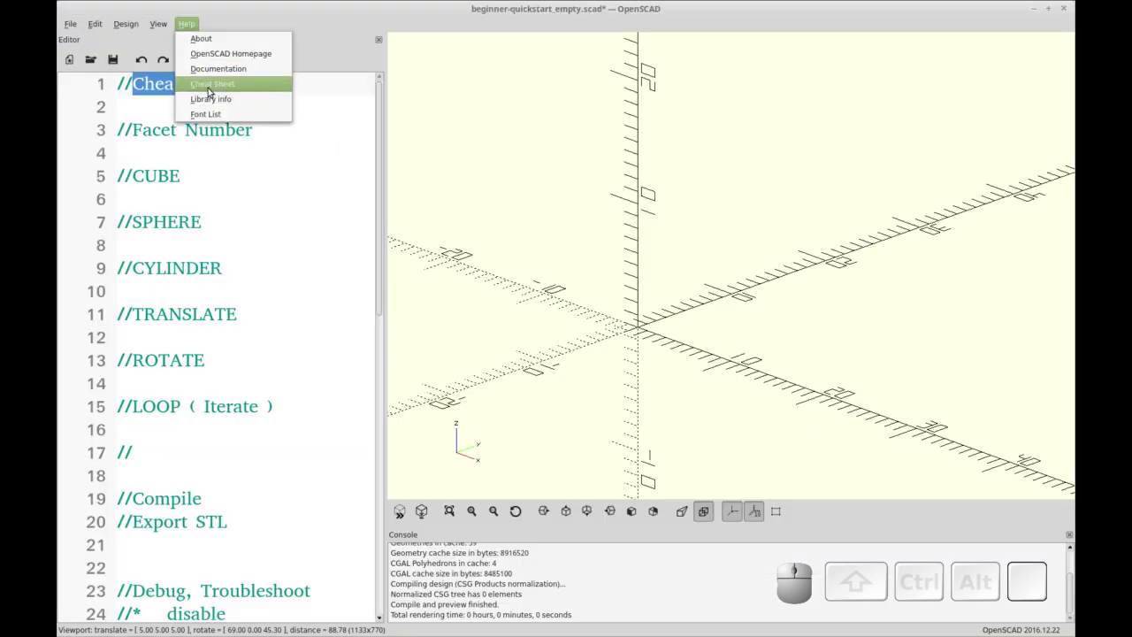
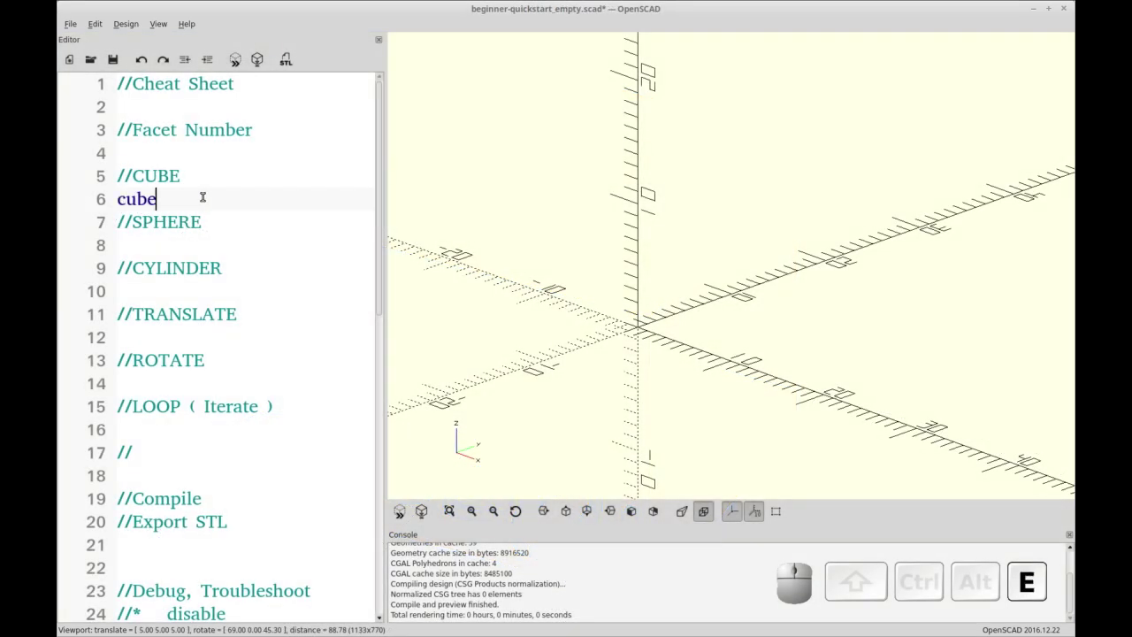
Write cube([10,10,10]); under the CUBE comment.
key(shift+9)
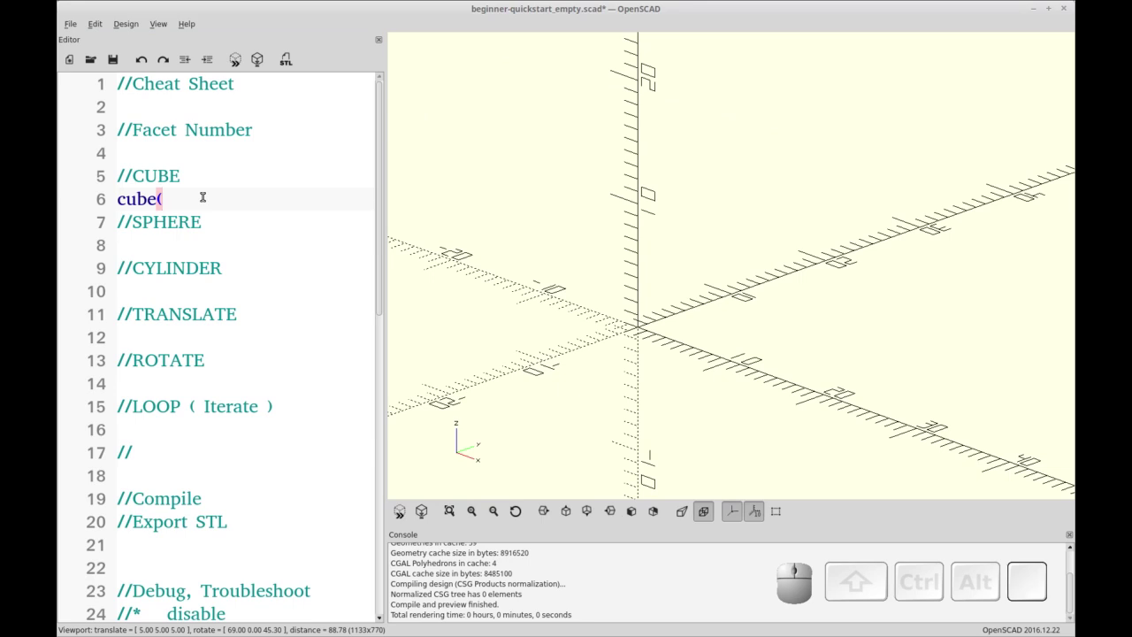
key([)
key(])
key(BackSpace)
key(KP_1)
key(KP_0)
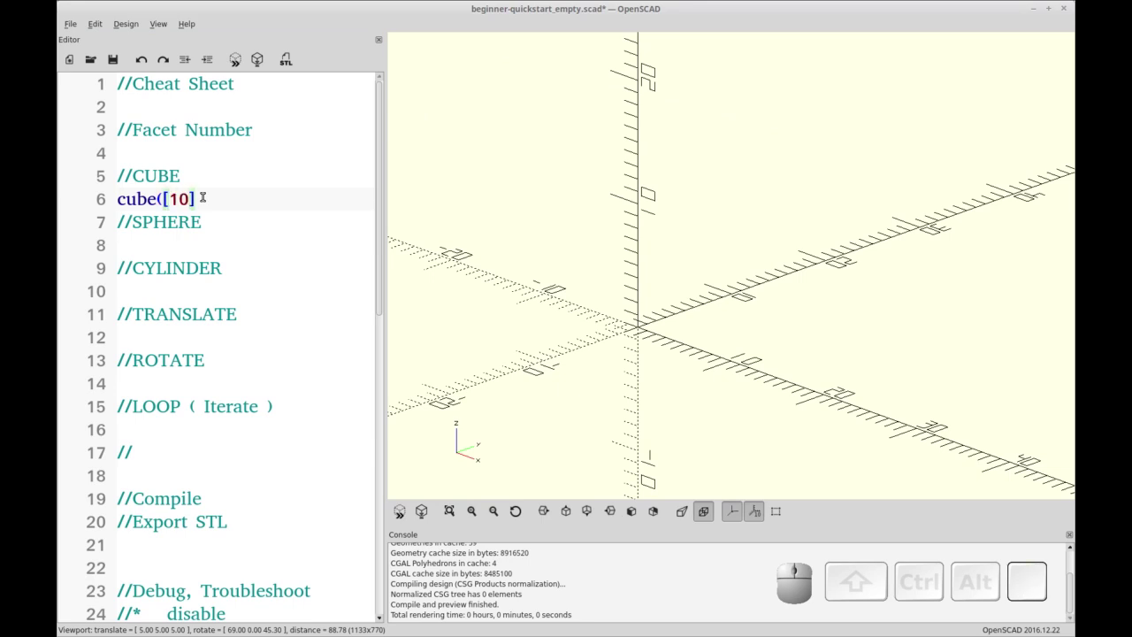
key(,)
key(KP_1)
key(KP_0)
key(,)
key(KP_1)
key(KP_0)
key(End)
key(shift+0)
key(shift+;)
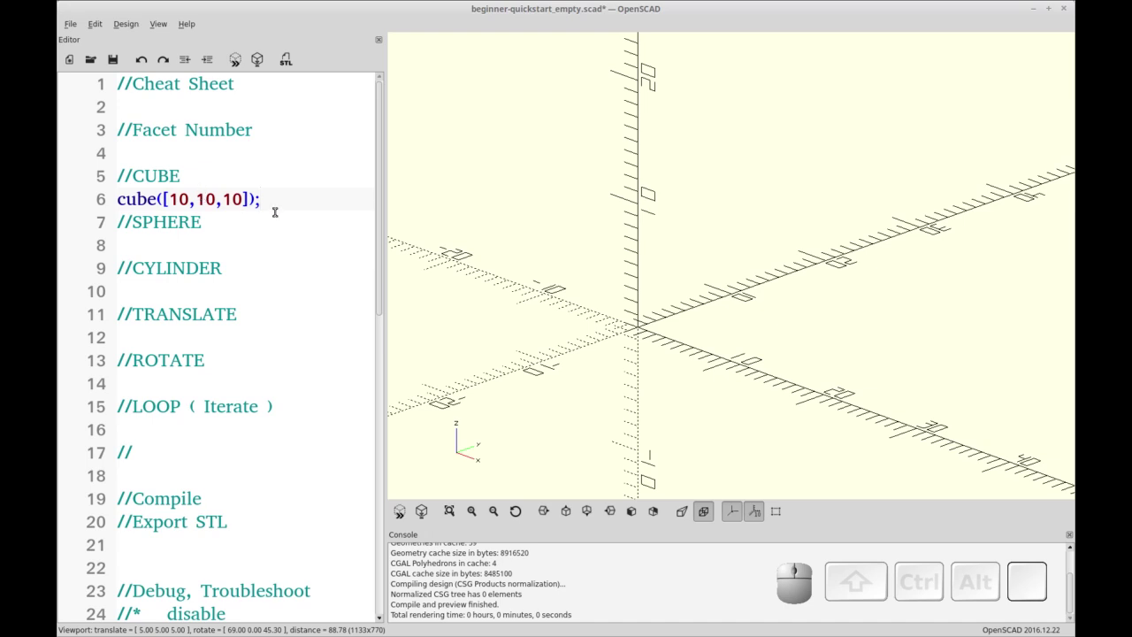
Preview the cube as a yellow block with F5.
click(273, 196)
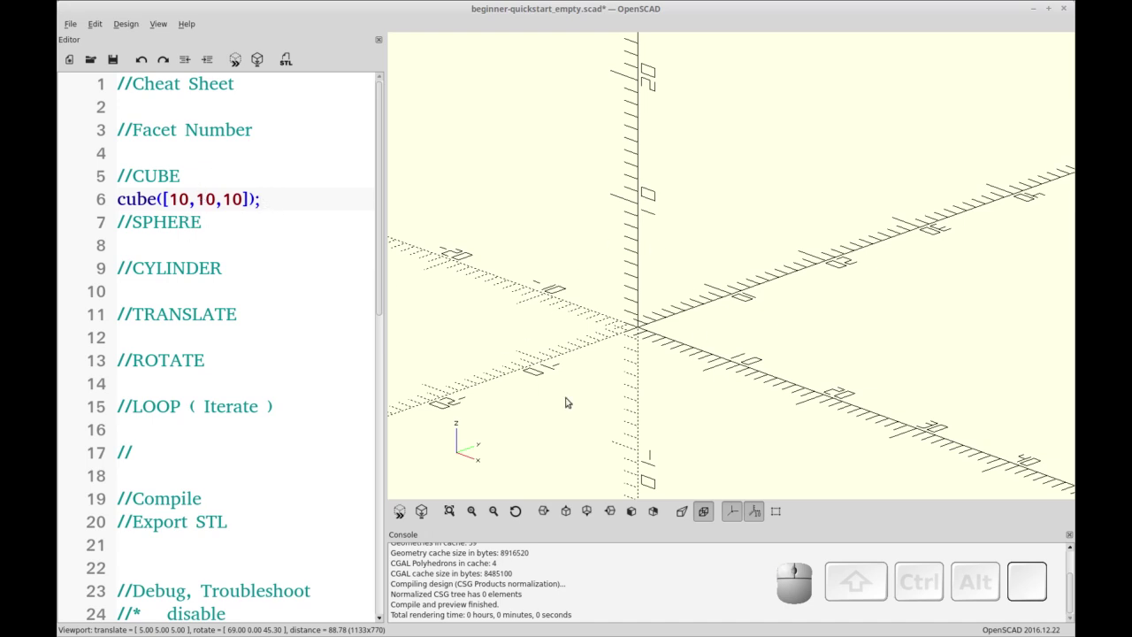
key(F5)
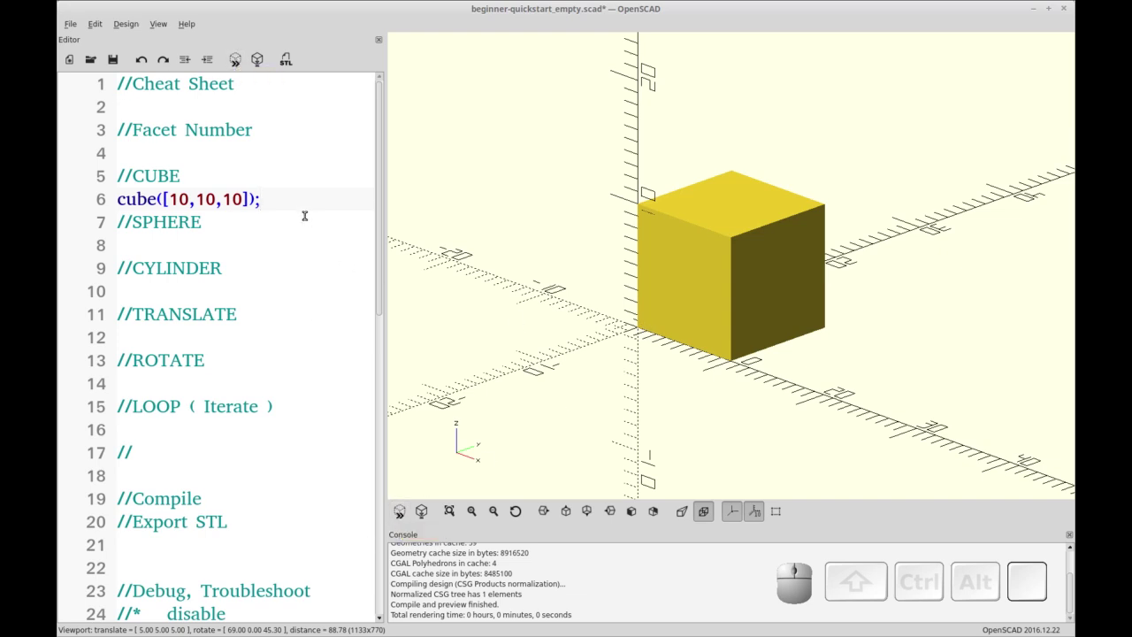
Start a $fn= facet-number variable under the Facet Number comment.
click(231, 146)
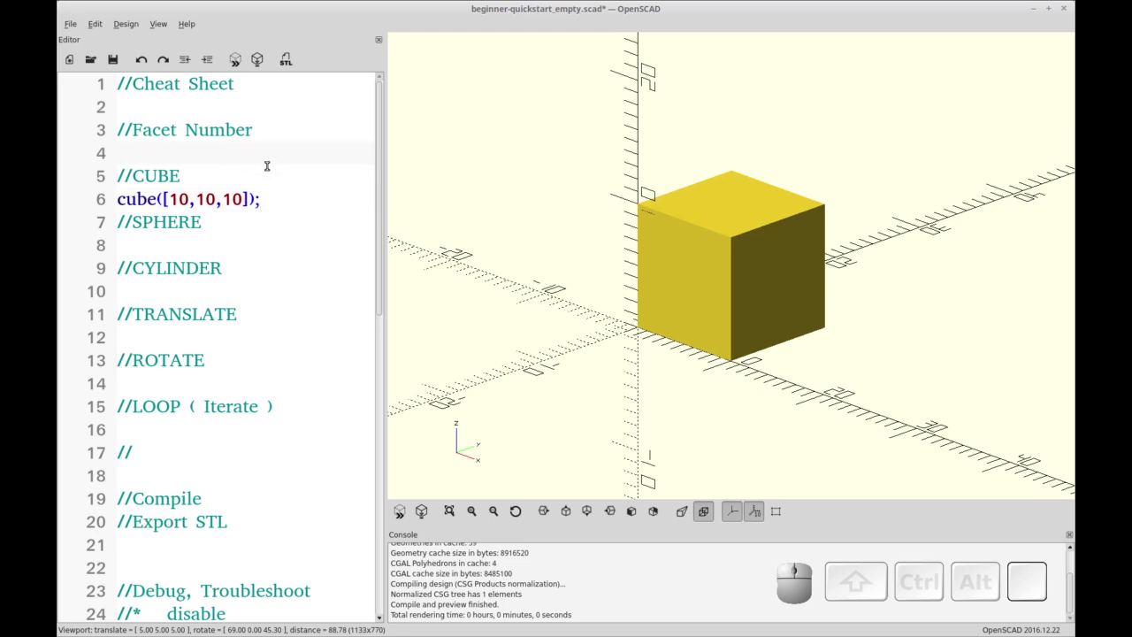
key(shift+4)
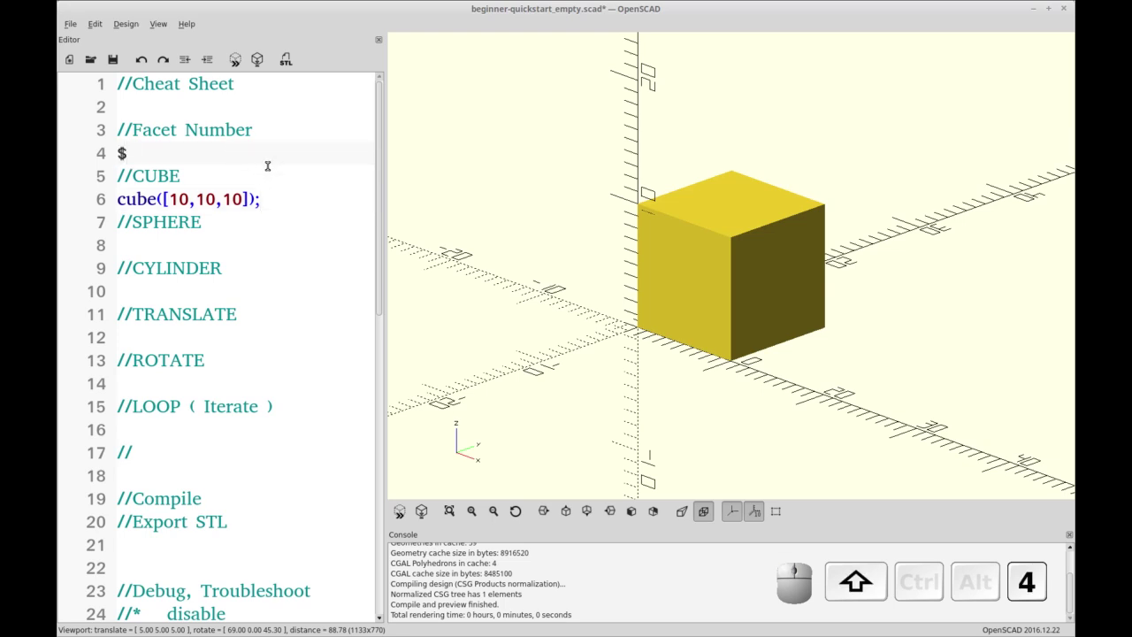
key(=)
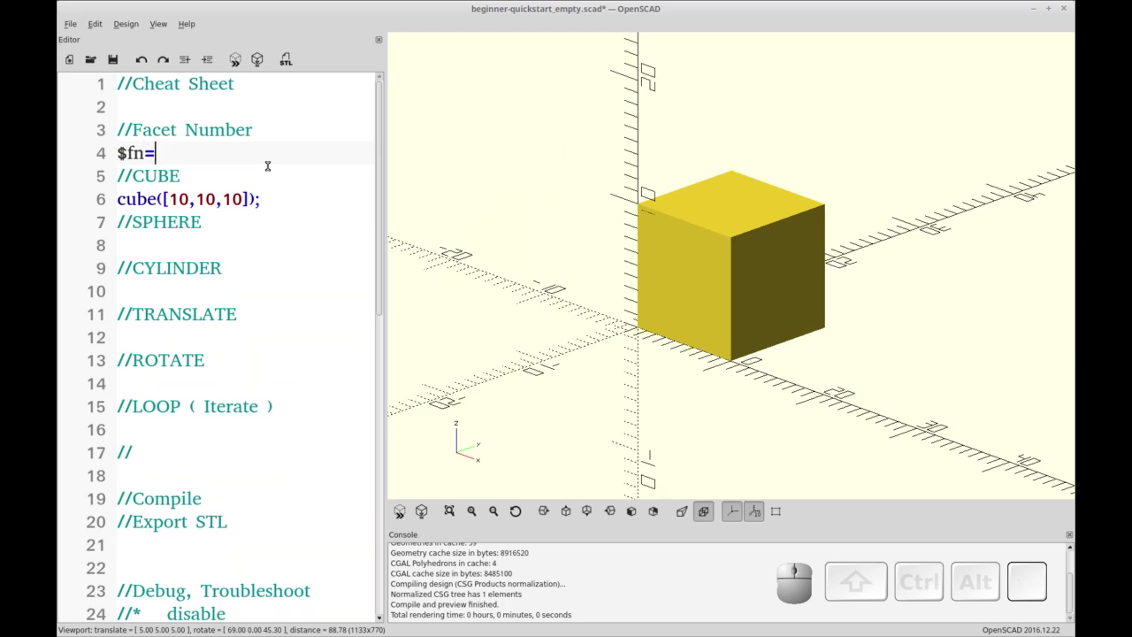
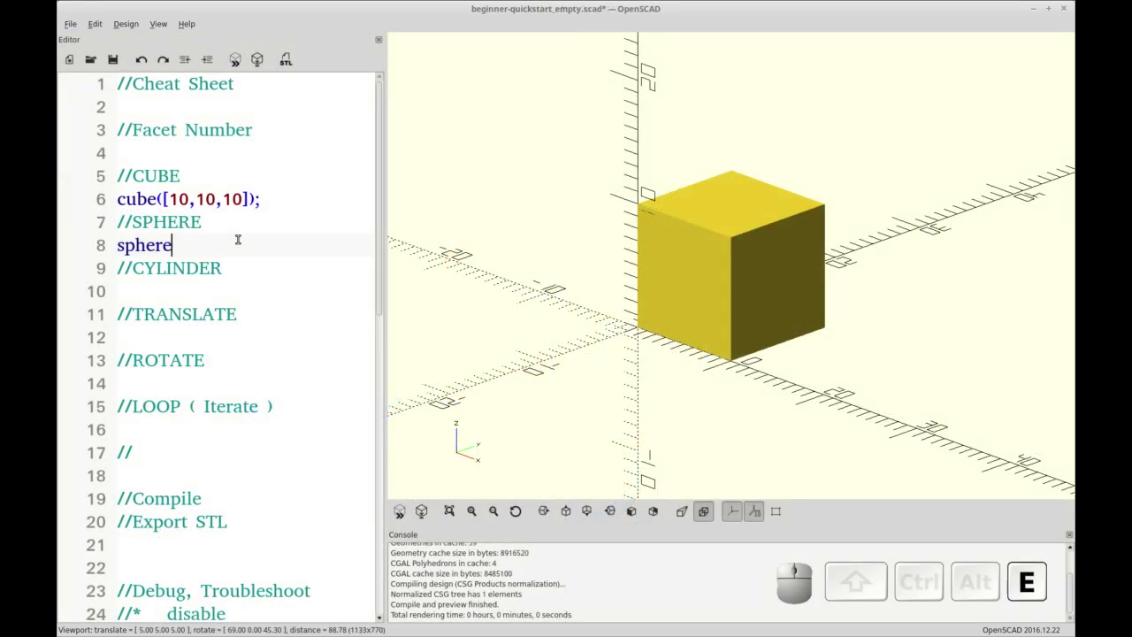
Write sphere( 10 ); under the SPHERE comment and preview it overlapping the cube.
key(shift+9)
key(shift+space)
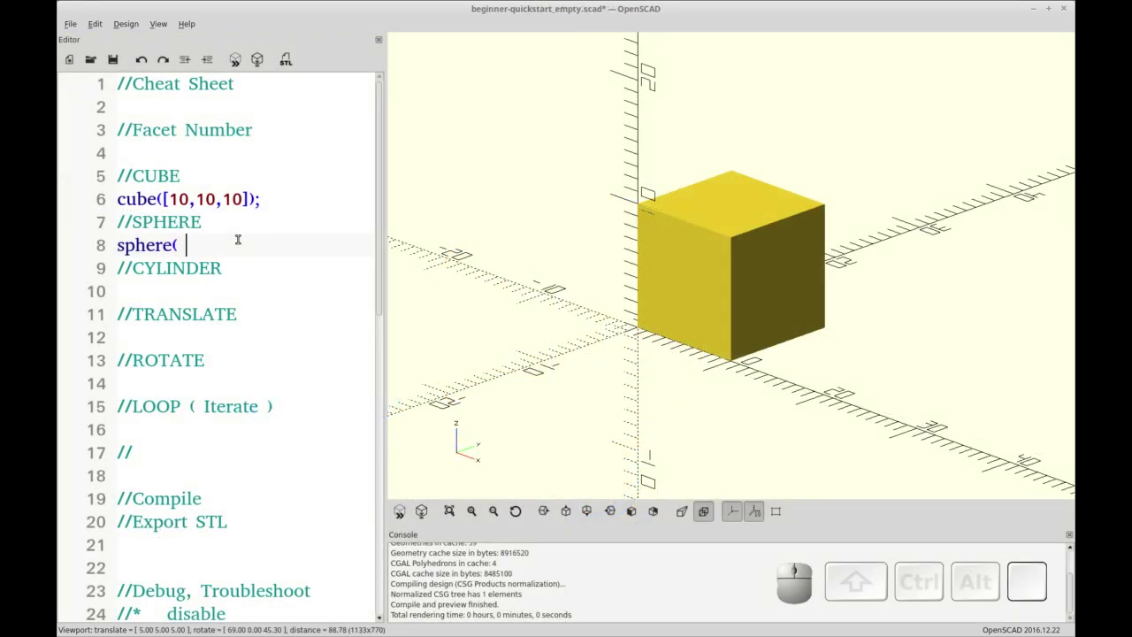
key(space)
key(shift+0)
key(shift+;)
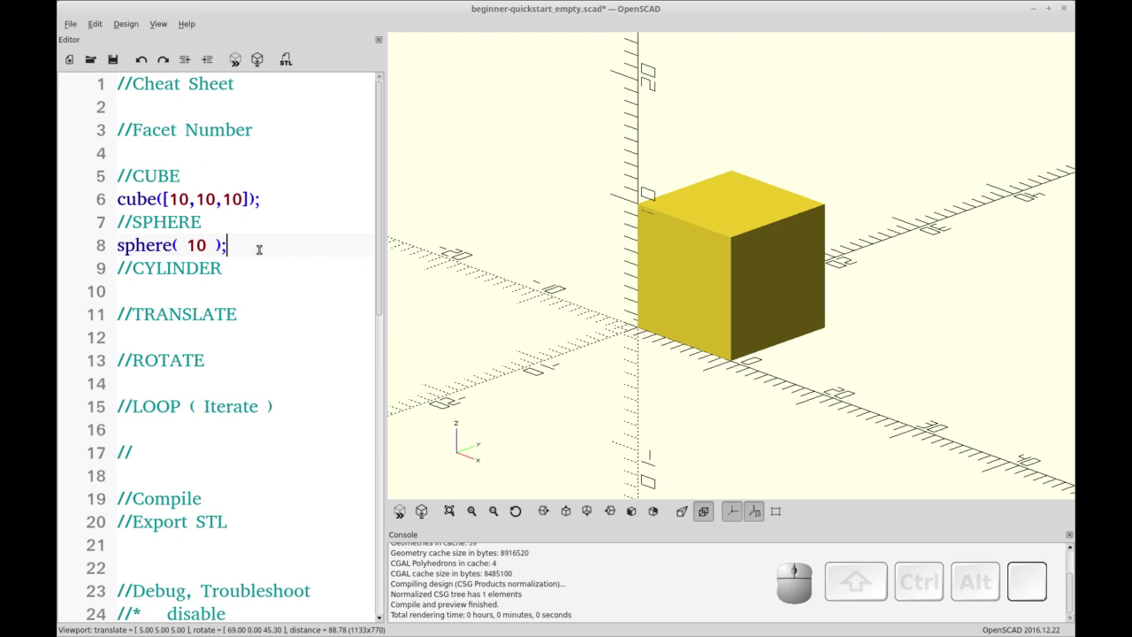
click(273, 196)
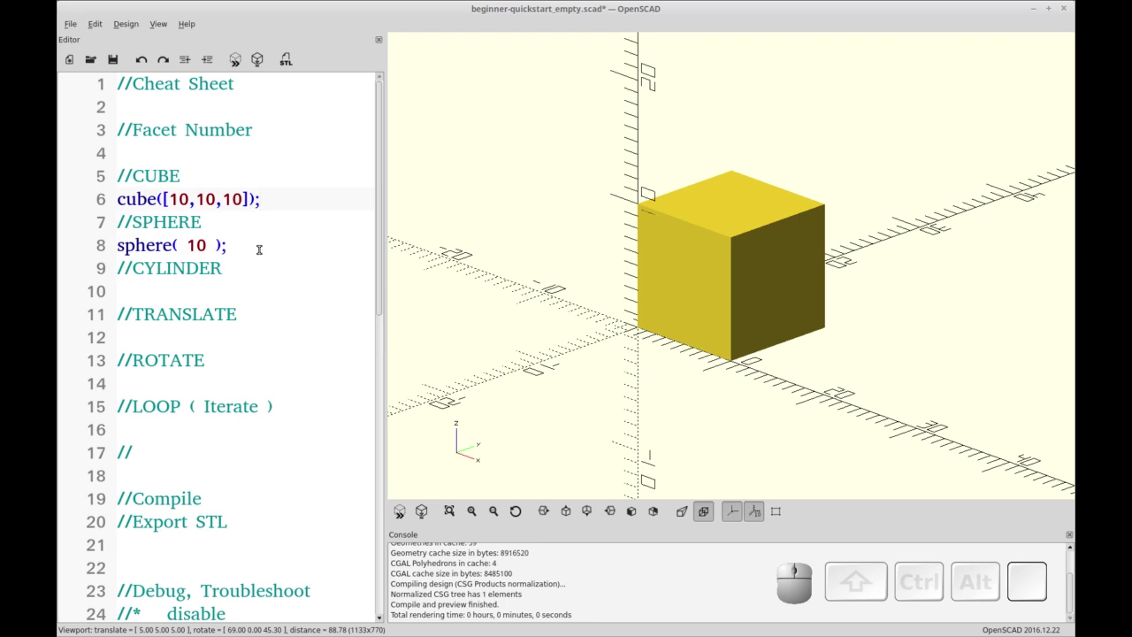
click(261, 244)
key(F5)
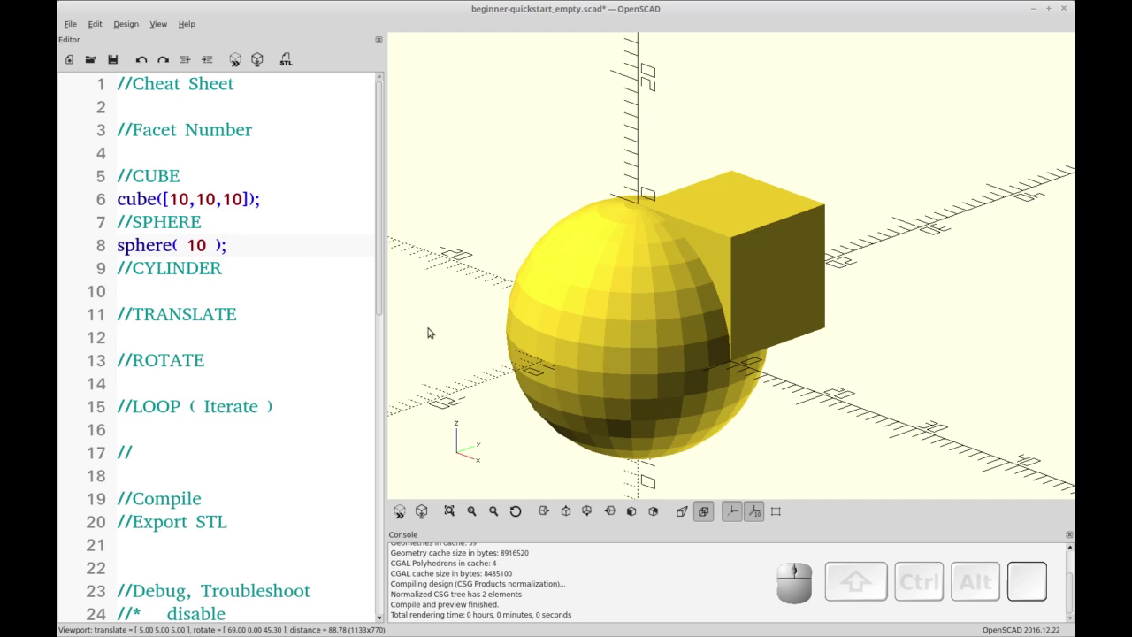
Set $fn=10; on the Facet Number line and preview the faceted sphere.
click(665, 394)
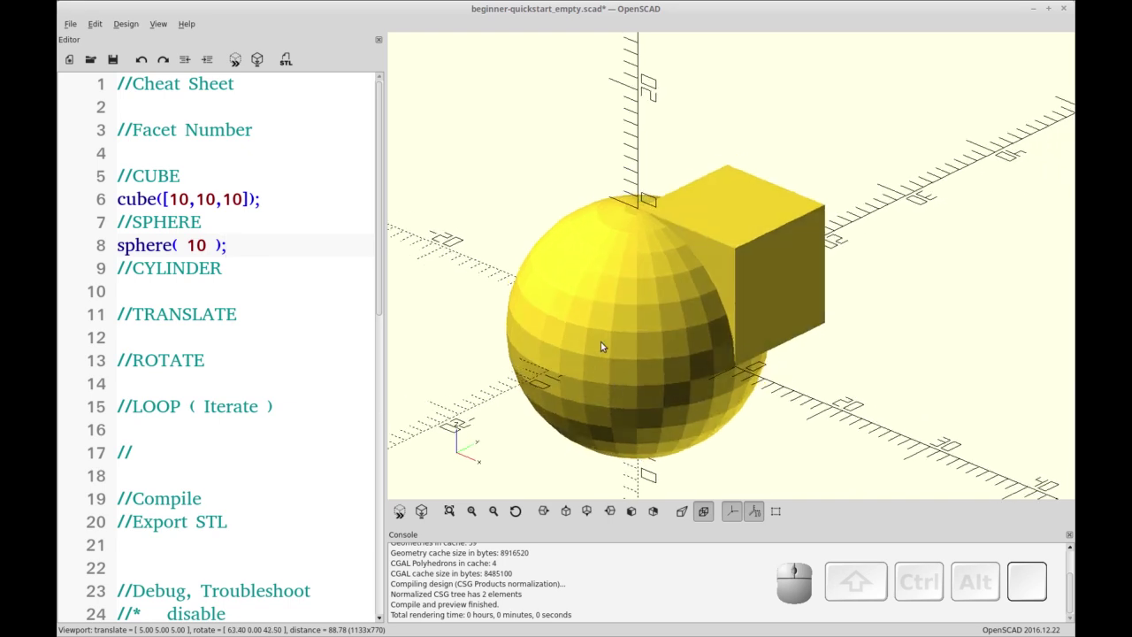
click(190, 137)
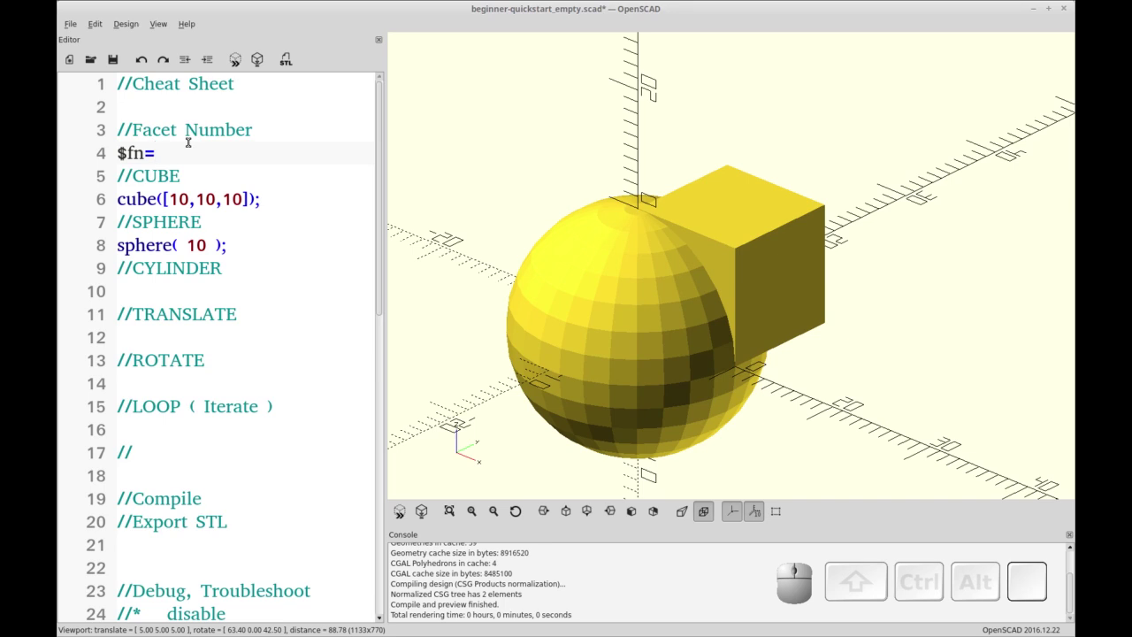
key(KP_1)
key(KP_0)
key(;)
key(F5)
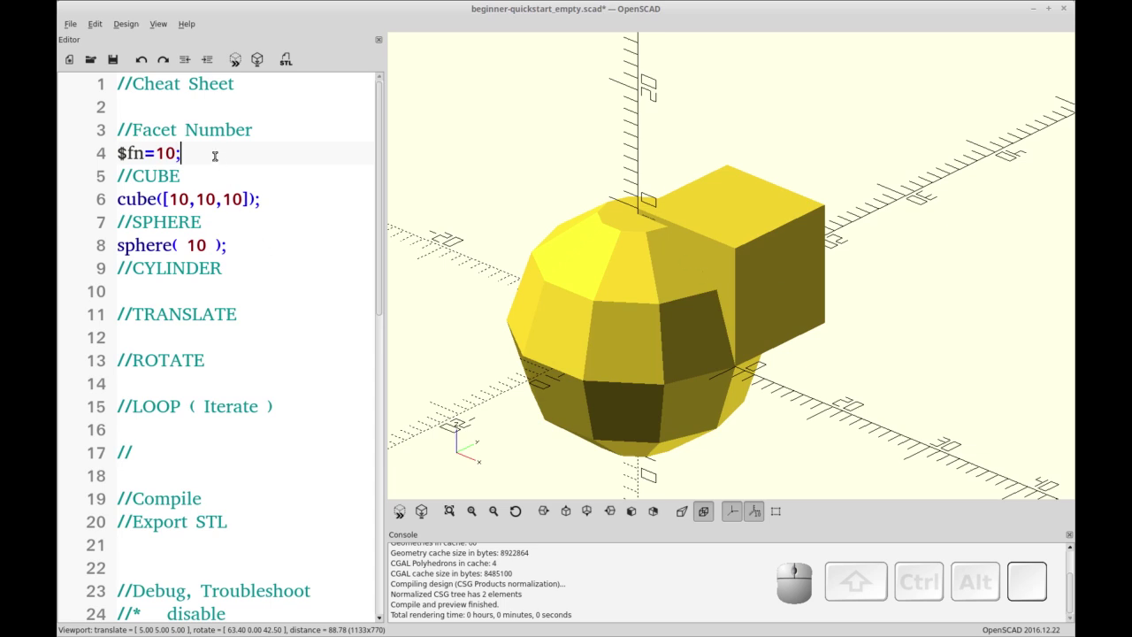
Raise the facet number to 25 and then 50, previewing the smoother sphere each time.
click(216, 151)
key(Left)
key(BackSpace)
key(2)
key(5)
key(F5)
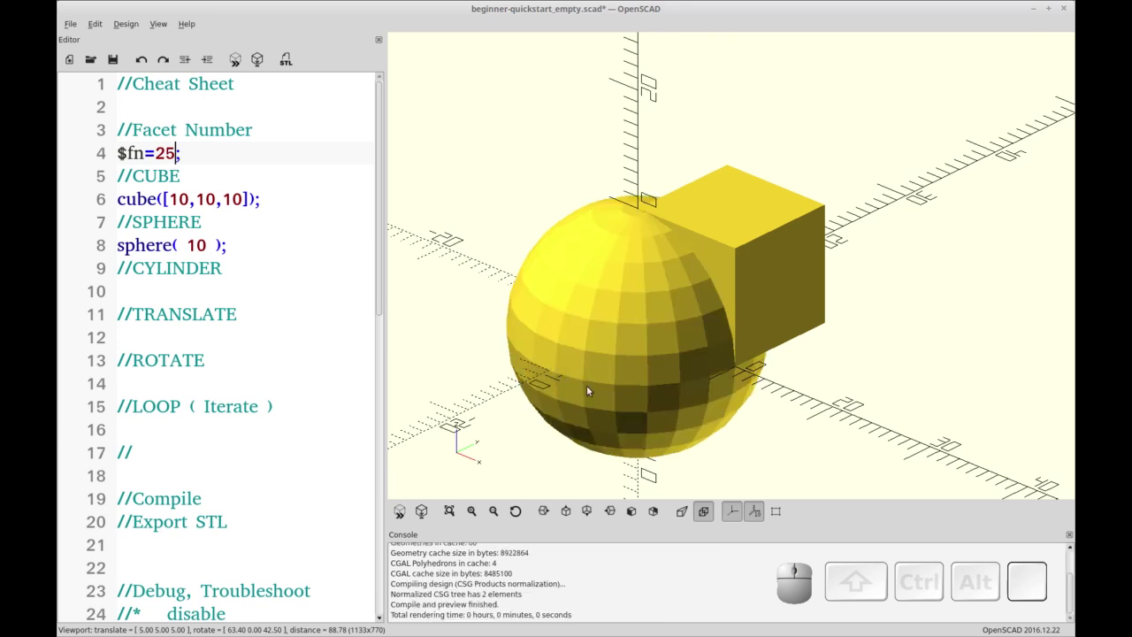
key(BackSpace)
key(KP_5)
key(KP_0)
key(F5)
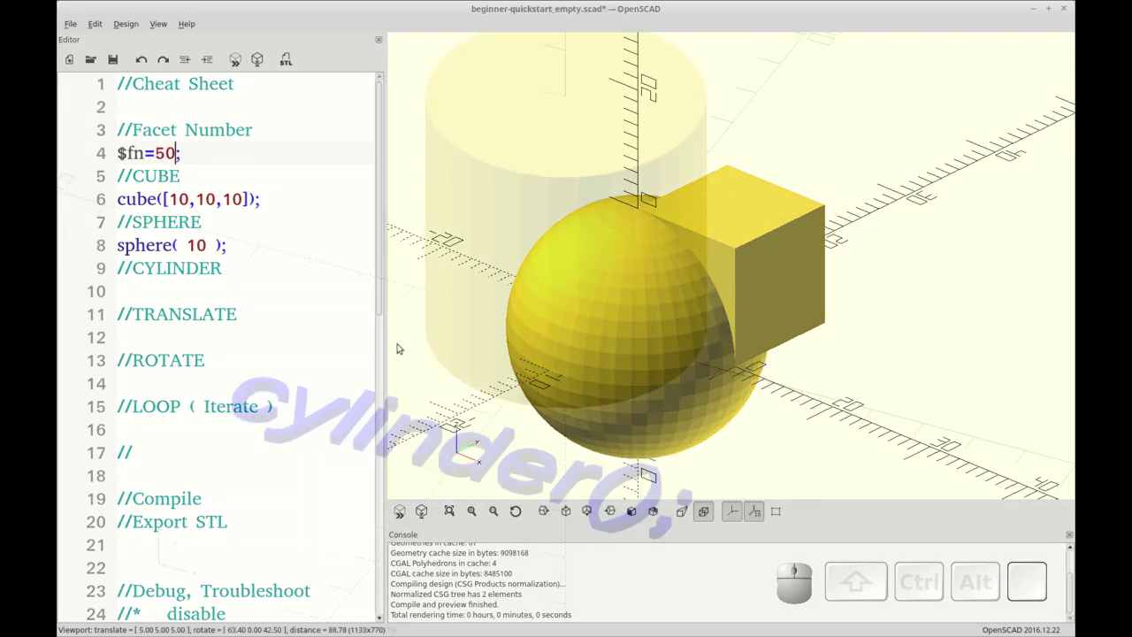
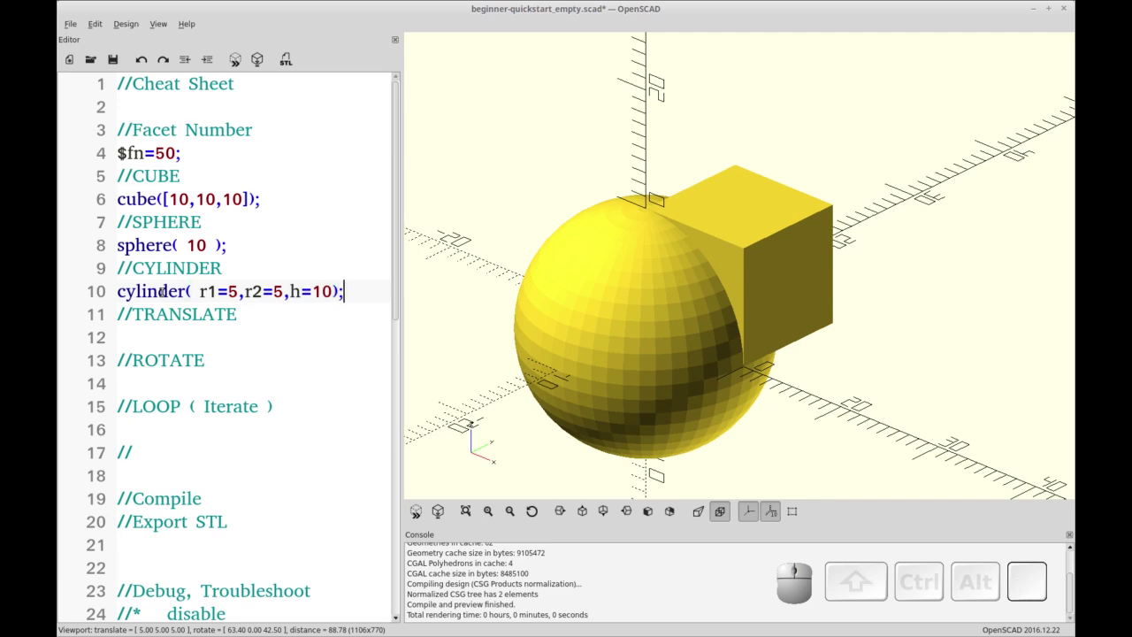
Preview cylinder(r1=5,r2=5,h=10) with the % ghosted sphere and orbit to view from below.
key(F5)
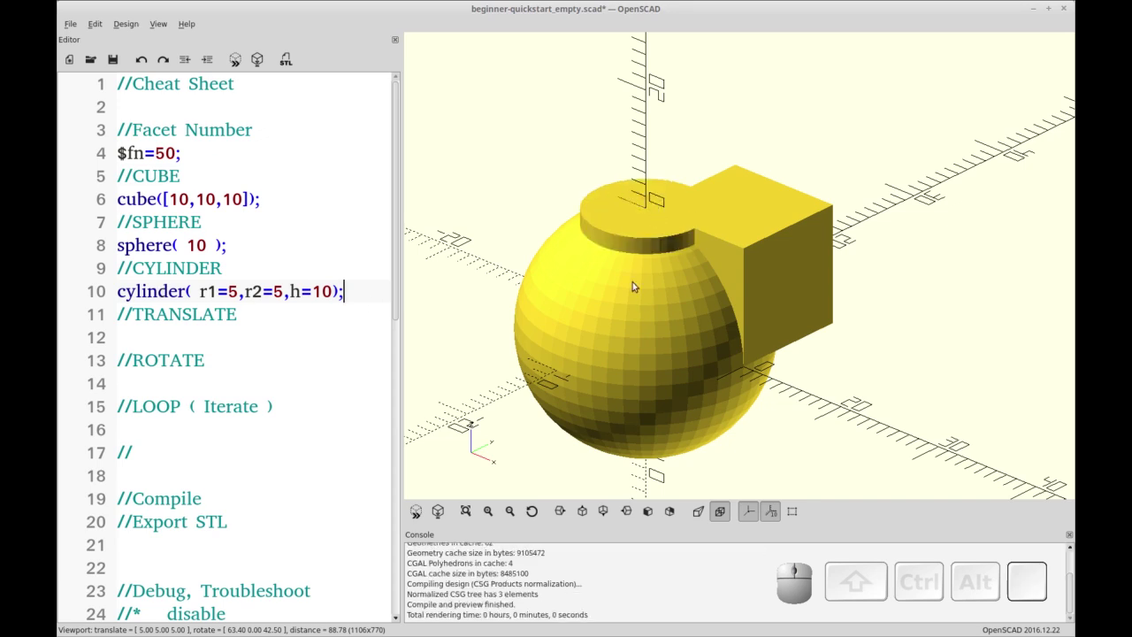
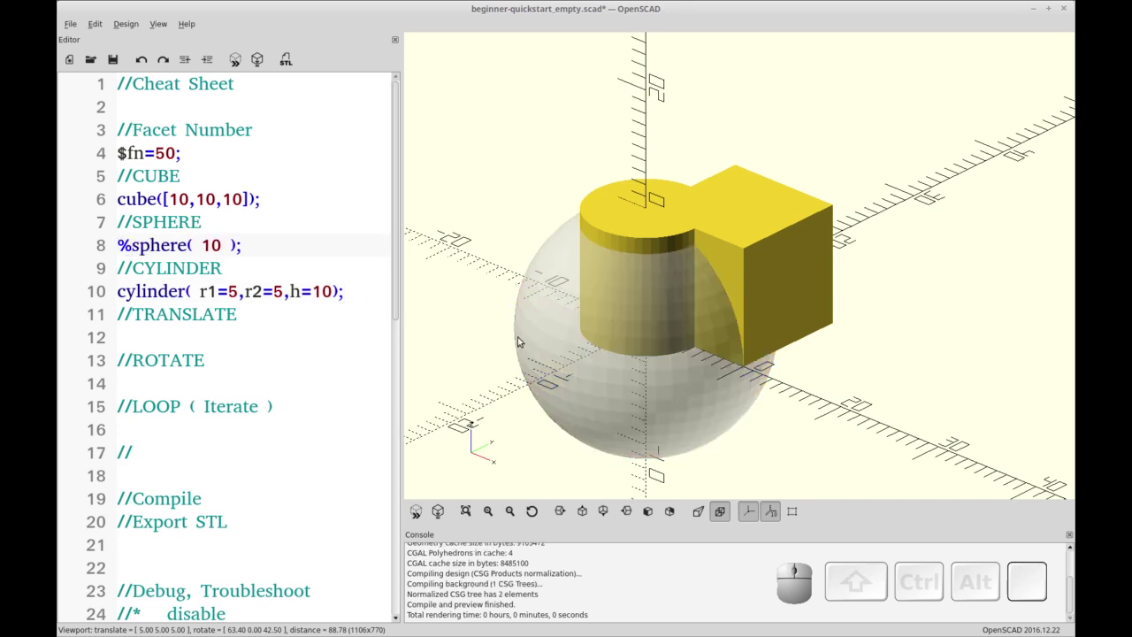
drag(572, 371, 613, 327)
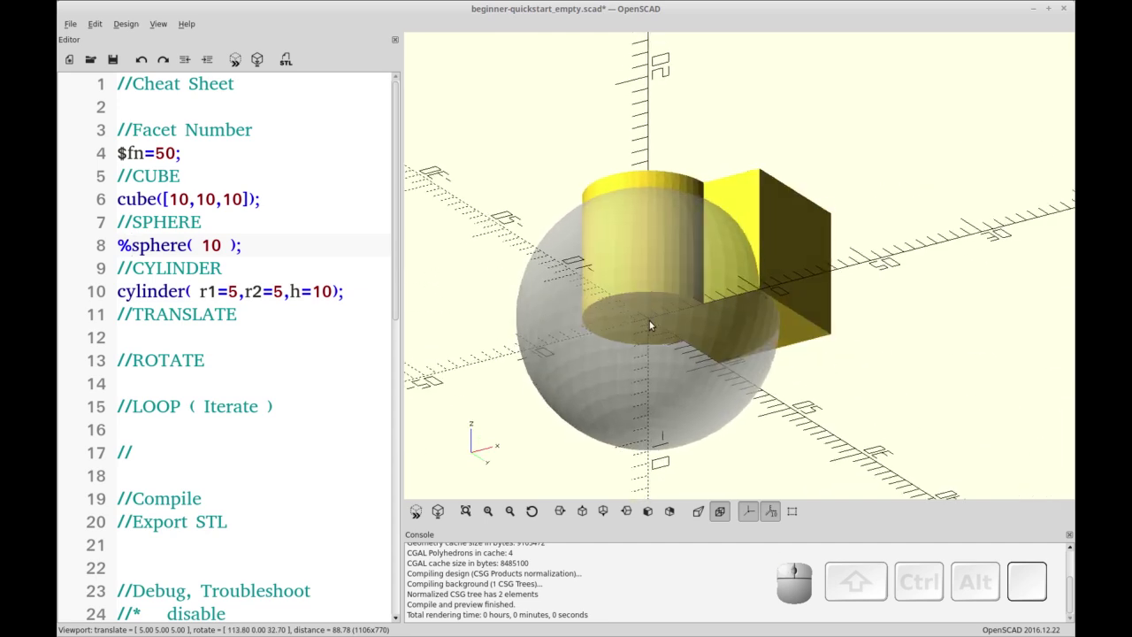
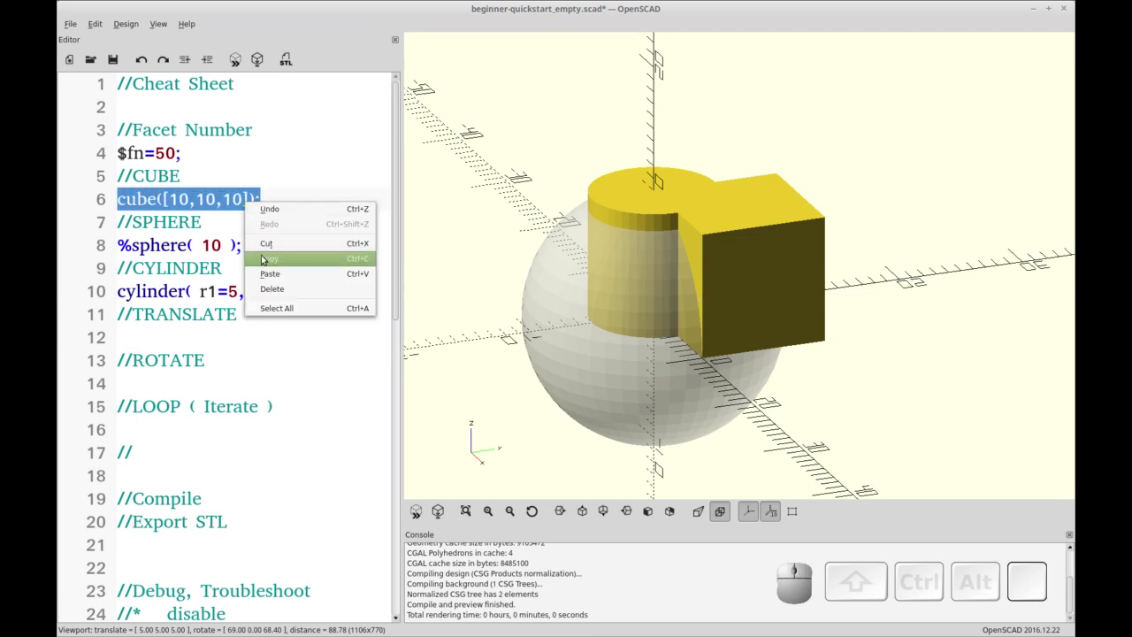
Copy the cube line and paste it on line 12 under the TRANSLATE comment.
click(261, 260)
click(194, 322)
right_click(195, 329)
click(220, 395)
click(221, 328)
click(658, 55)
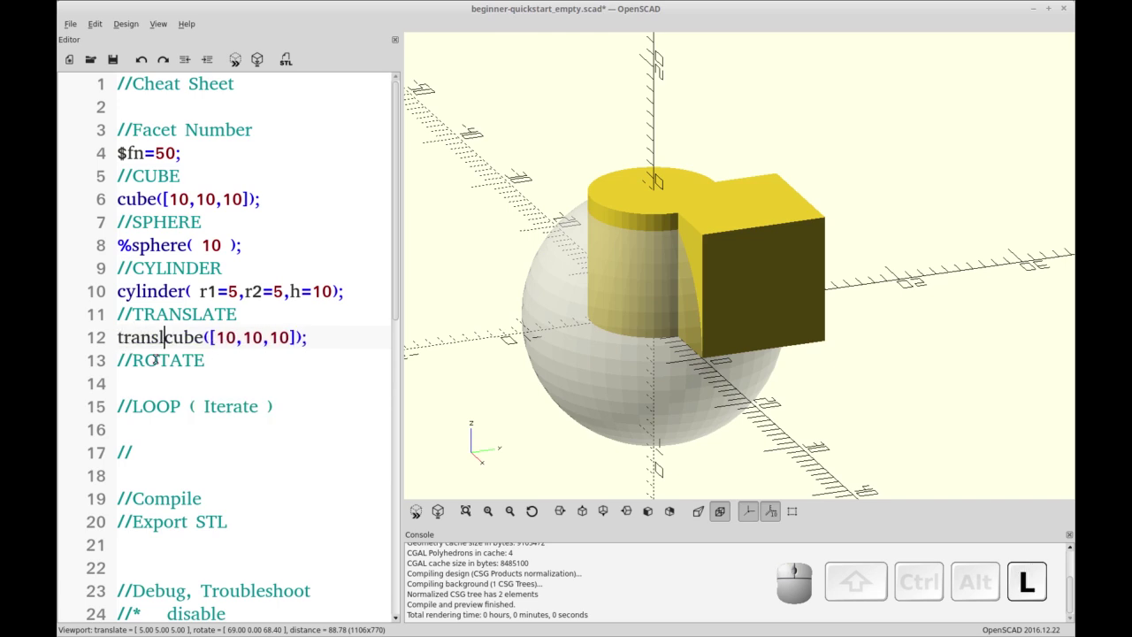
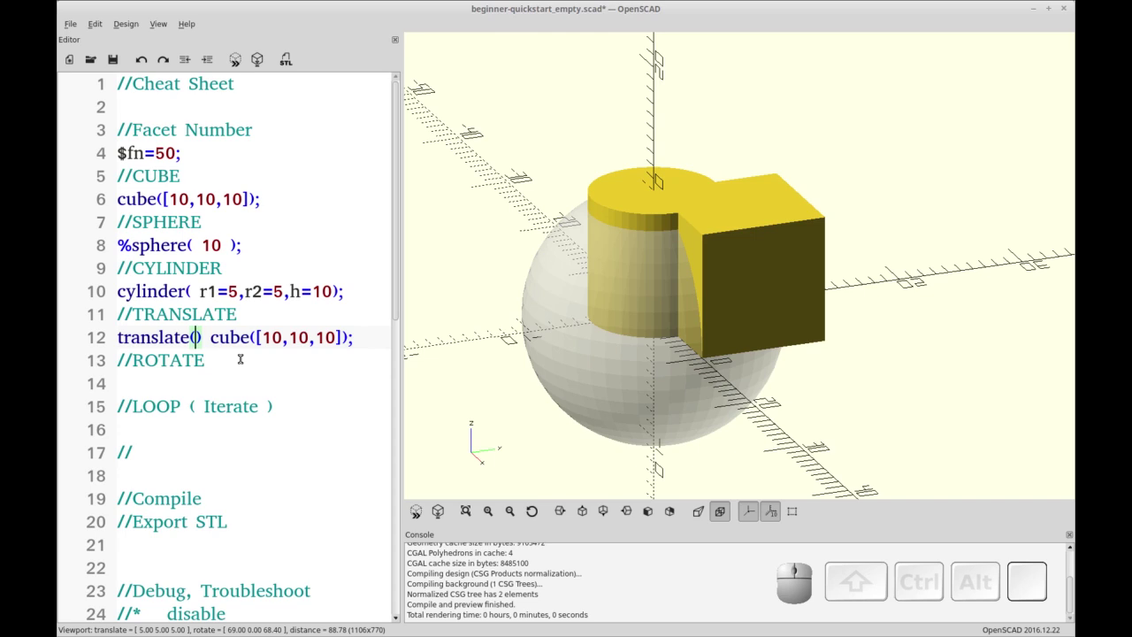
Wrap the pasted cube in translate([10,0,0]) to shift it 10 units along X.
key([)
key(])
key(Left)
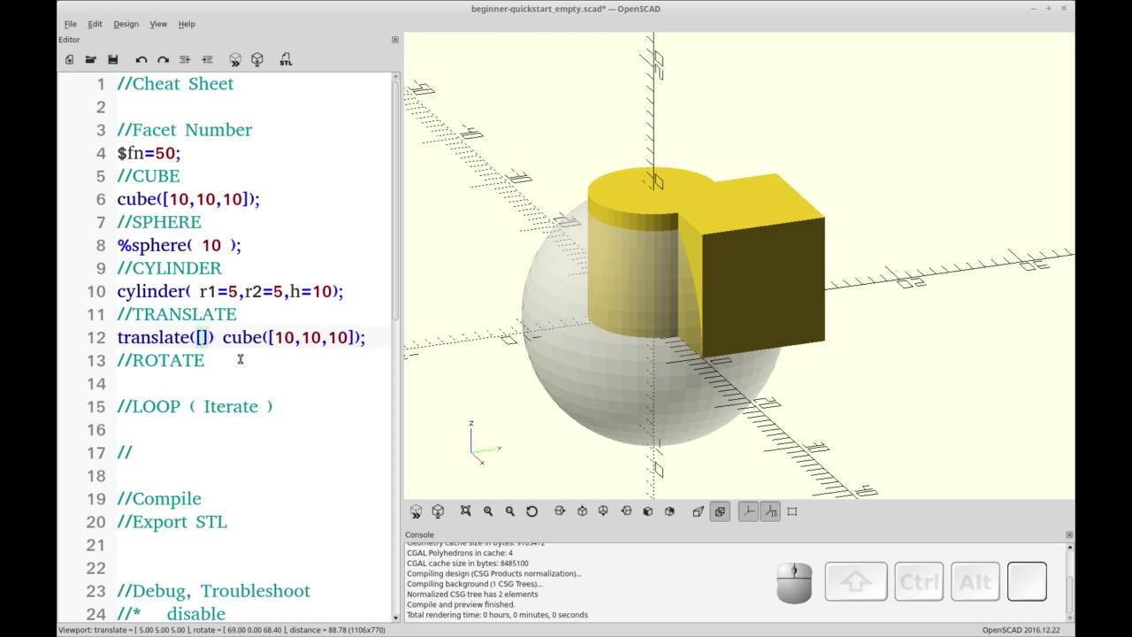
key(KP_1)
key(KP_0)
key(,)
key(KP_0)
key(,)
key(KP_0)
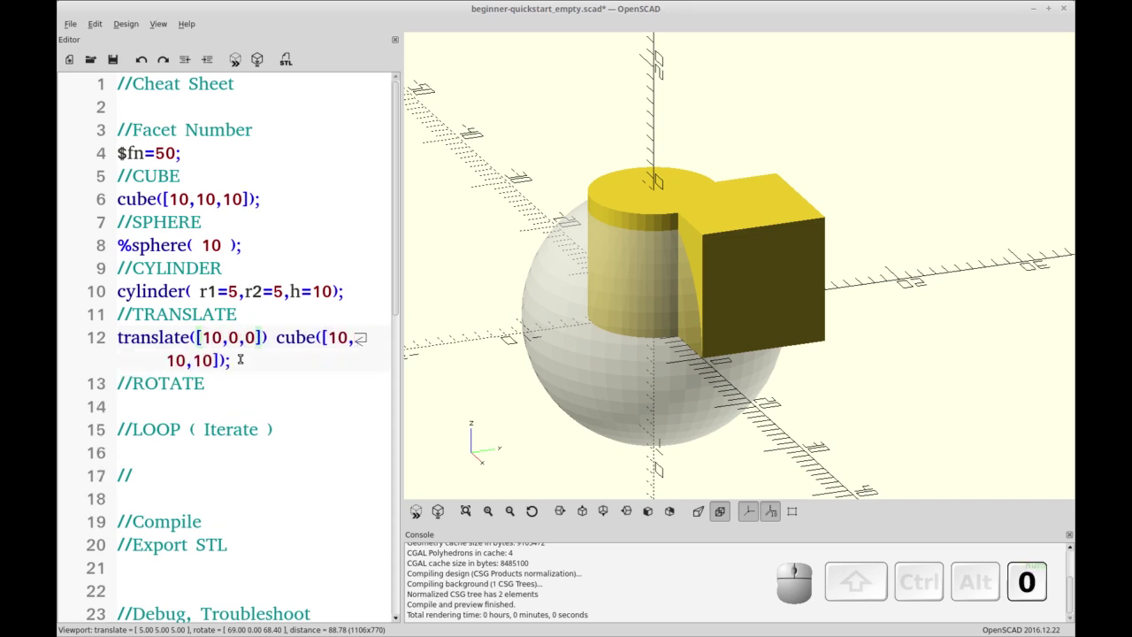
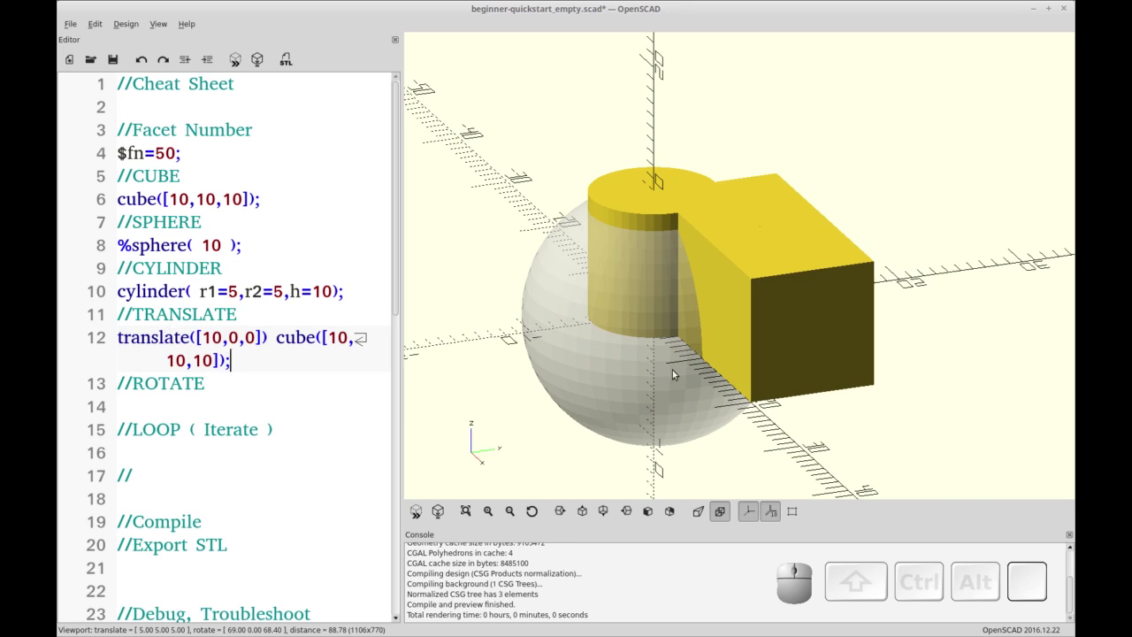
Try an X offset of 11, then revert the translate to 10 and preview.
drag(669, 320, 728, 273)
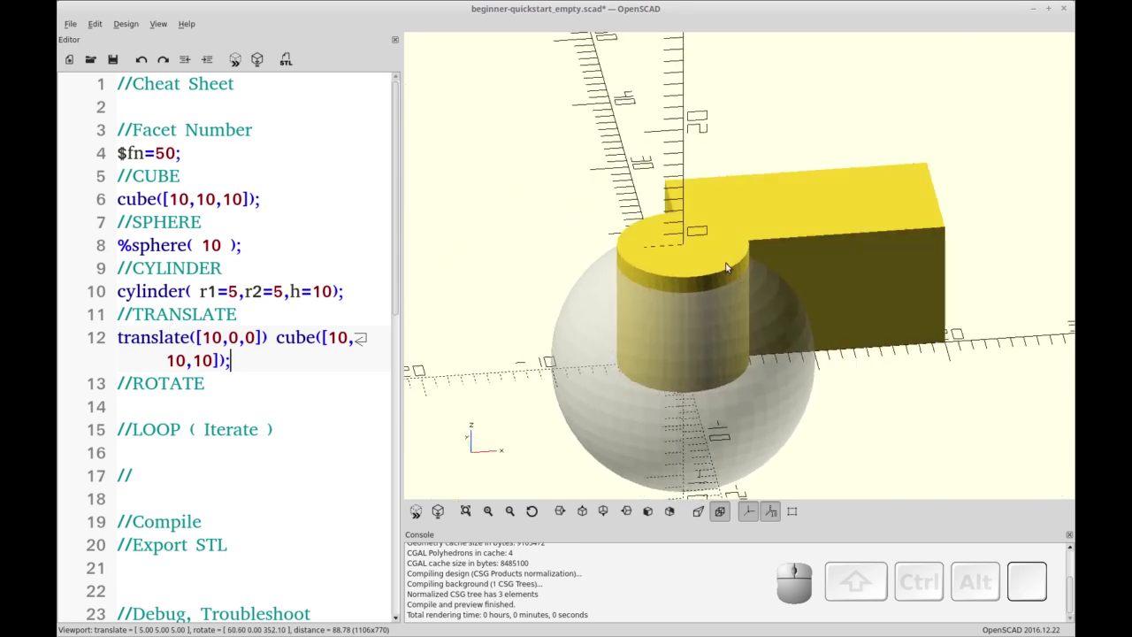
click(757, 308)
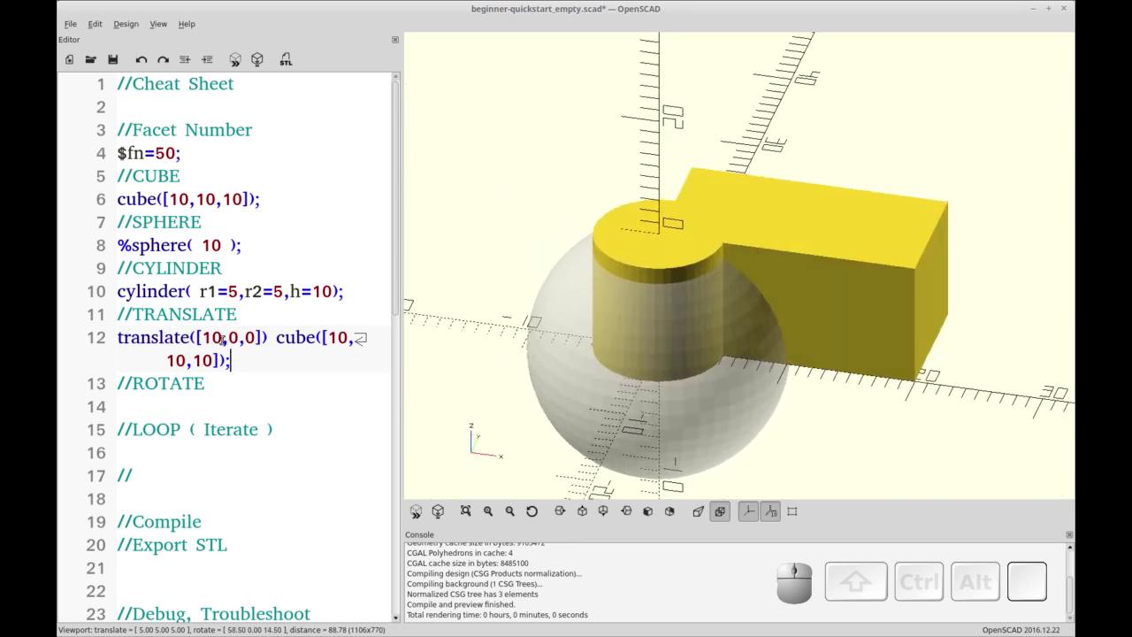
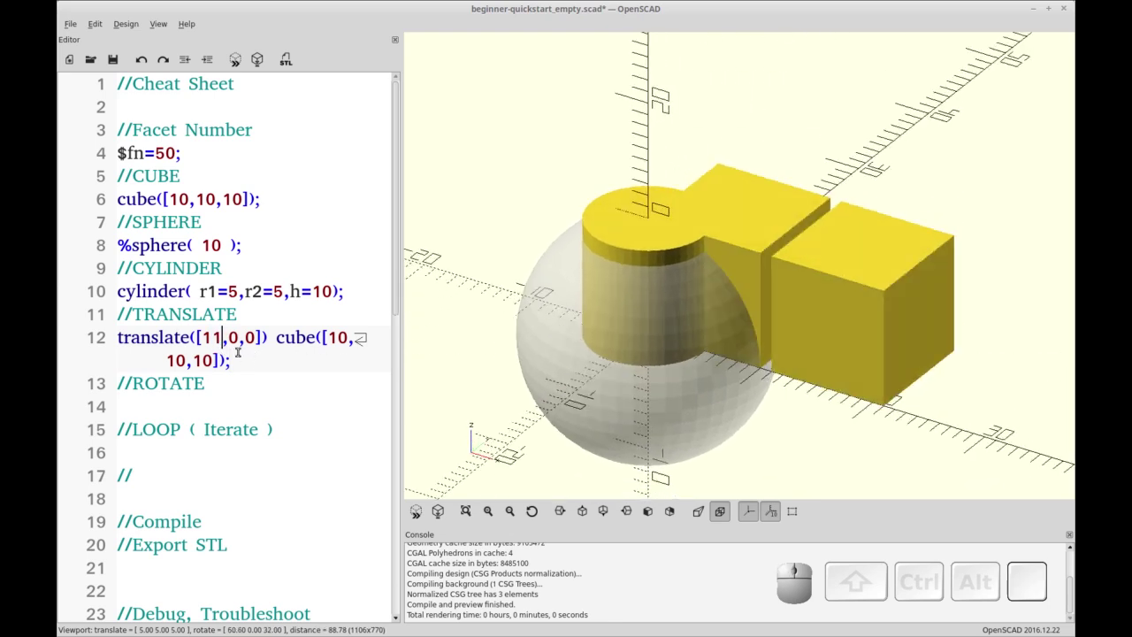
click(215, 335)
key(Delete)
key(KP_0)
key(F5)
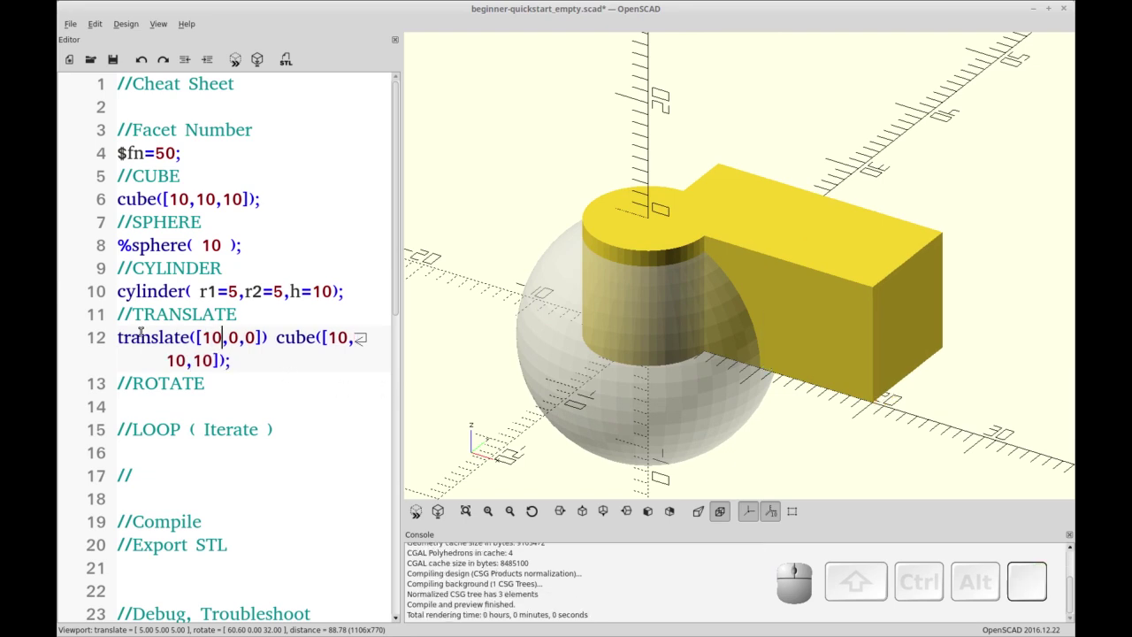
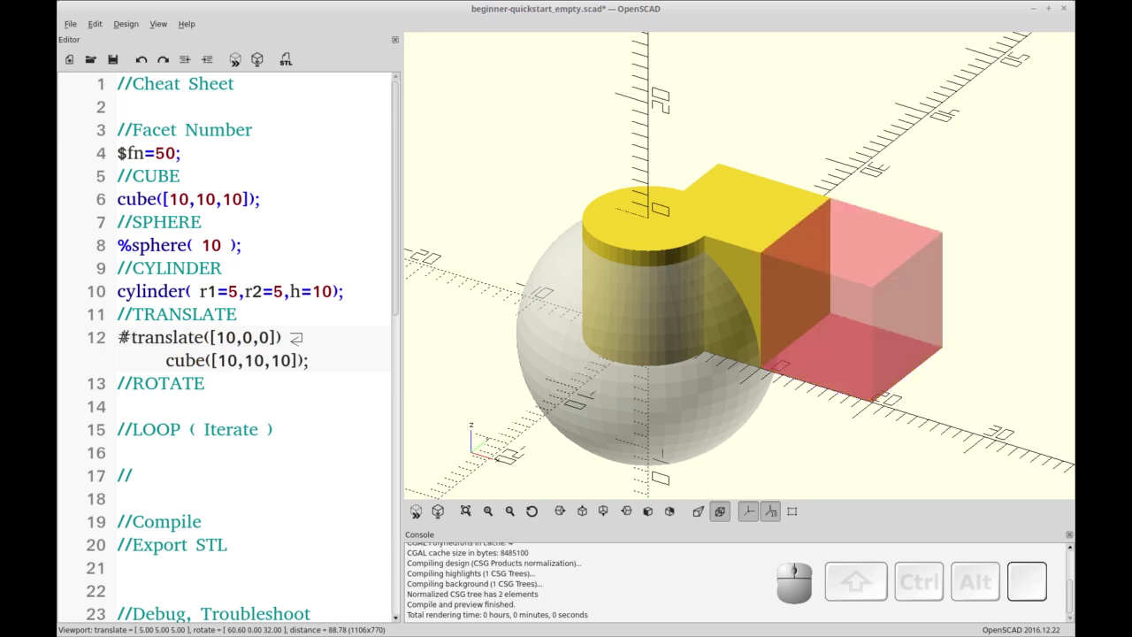
Prefix the translate line with # so the shifted cube previews in translucent red.
click(128, 331)
click(130, 338)
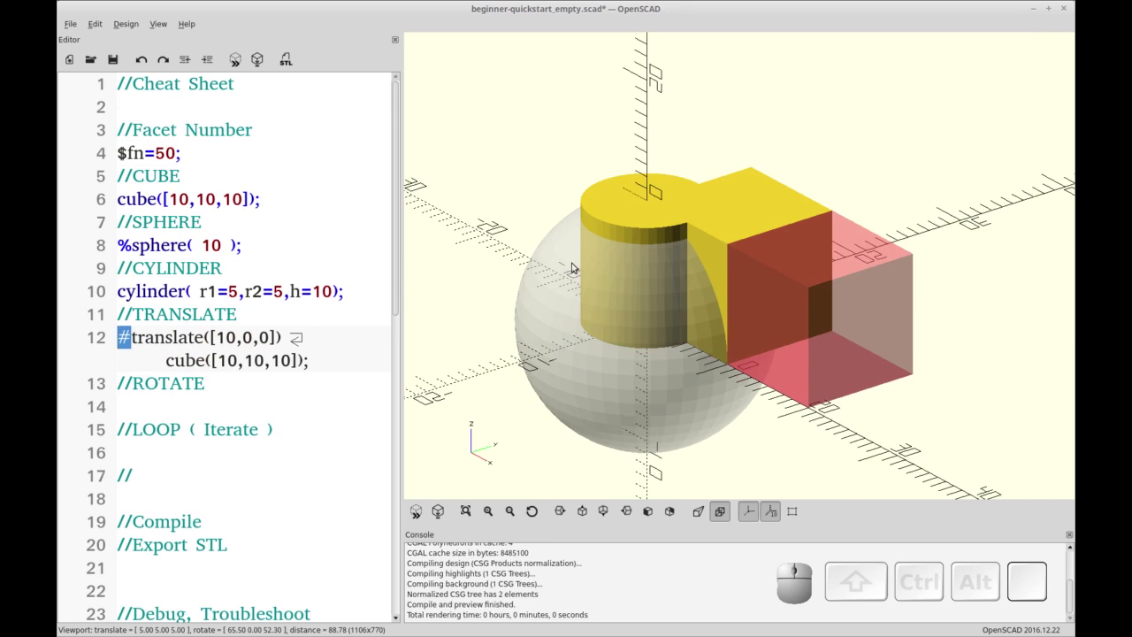
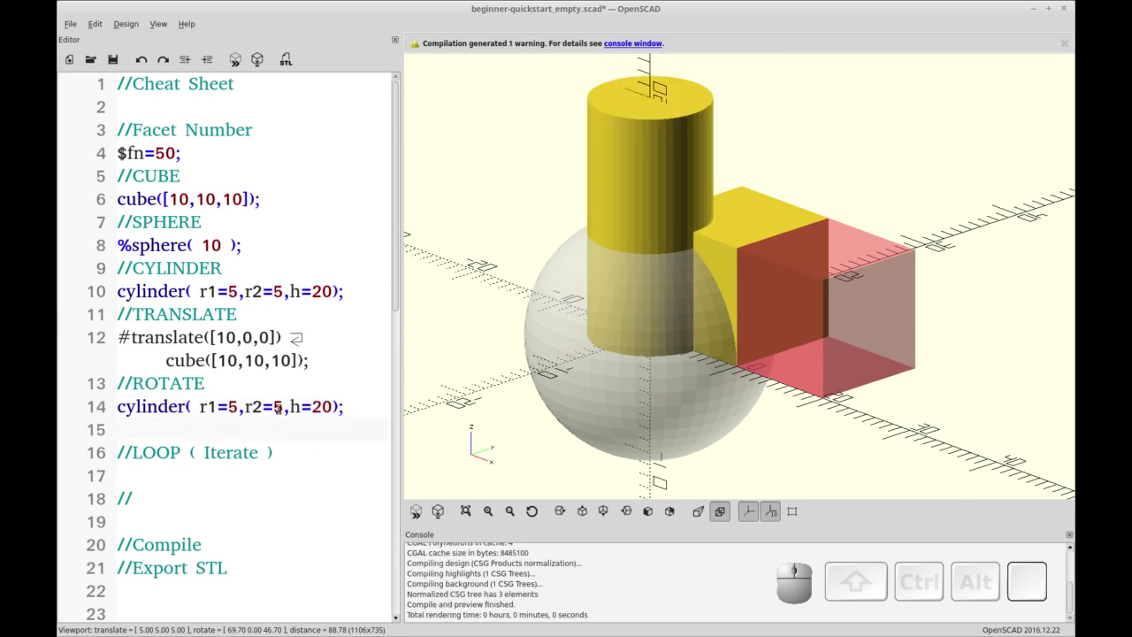
Change rotate(a=90) to rotate(a=90, v=[1,0,0]) on the cylinder line.
key(Up)
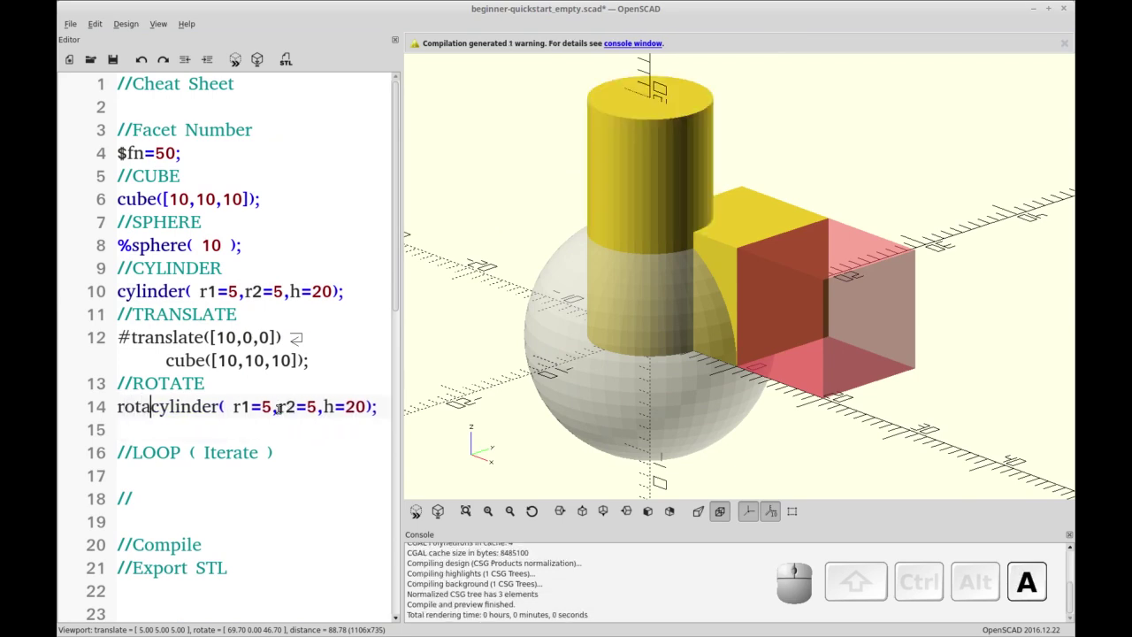
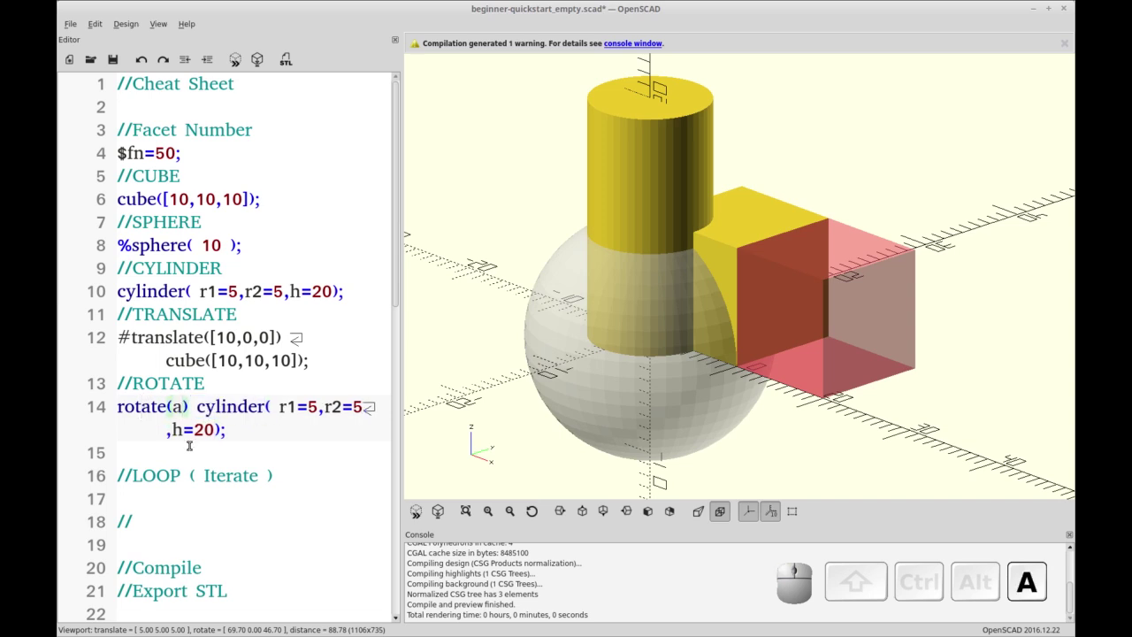
key(=)
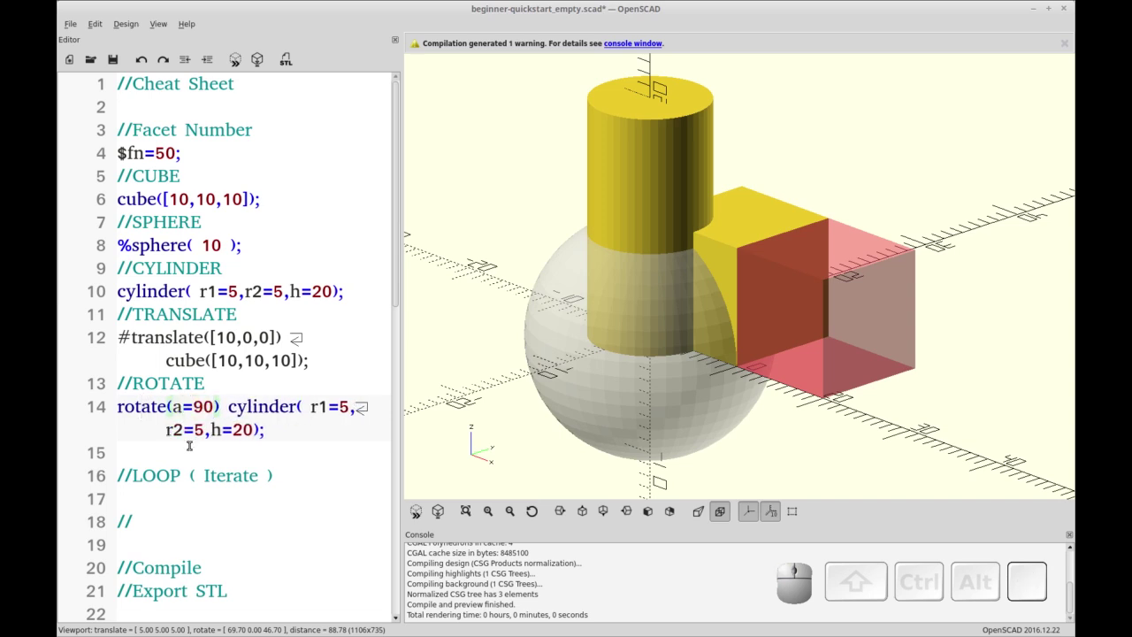
key(,)
key(space)
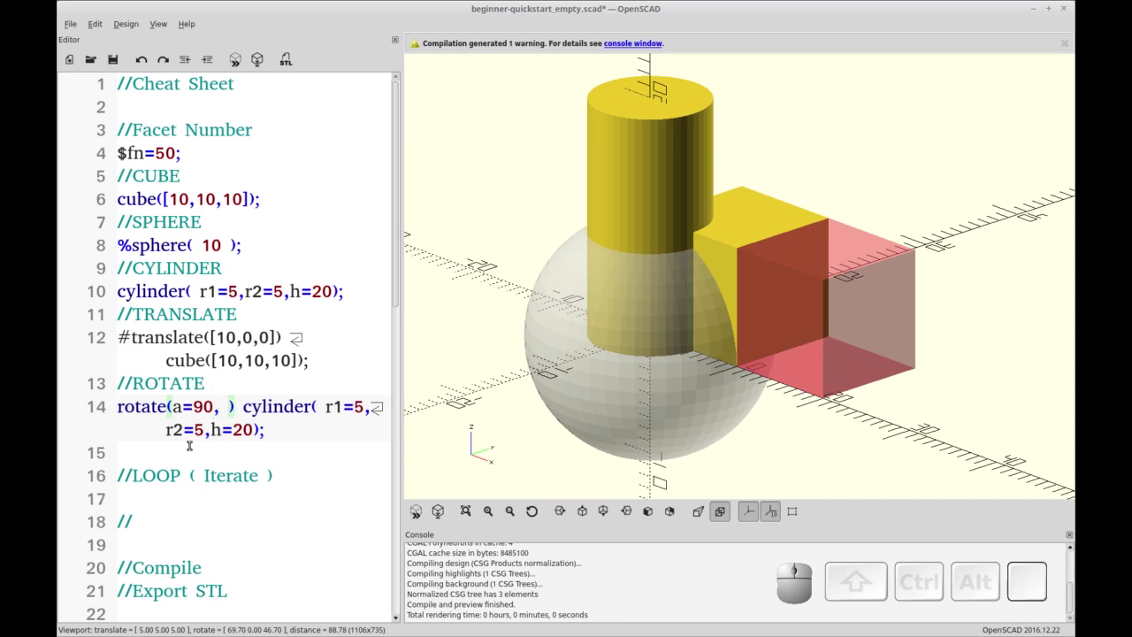
key(v)
key(=)
key([)
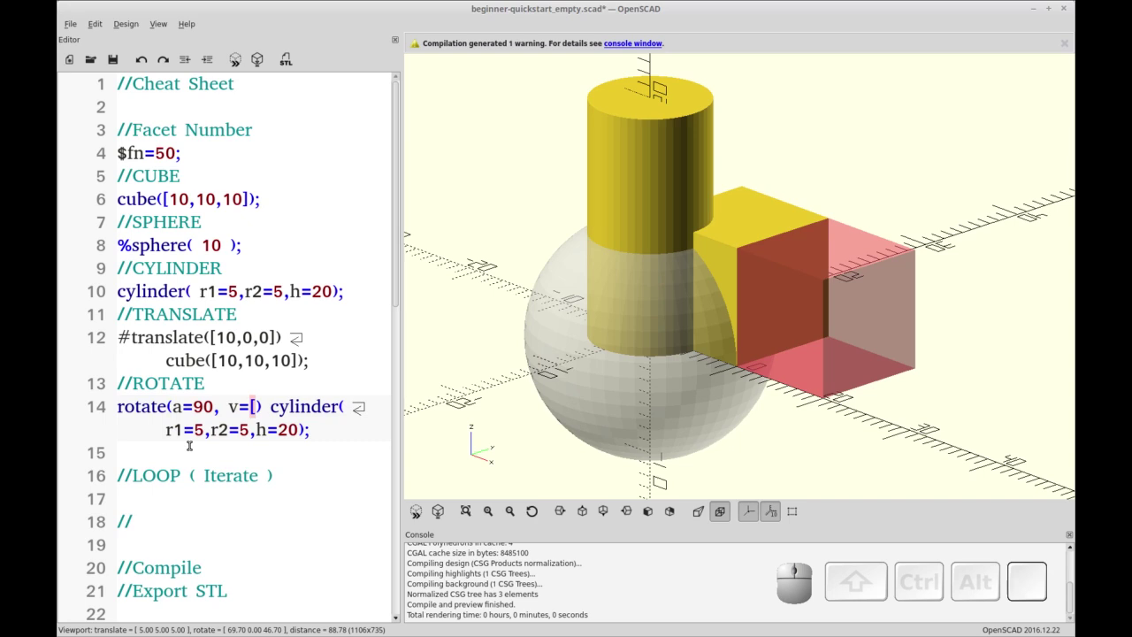
key(1)
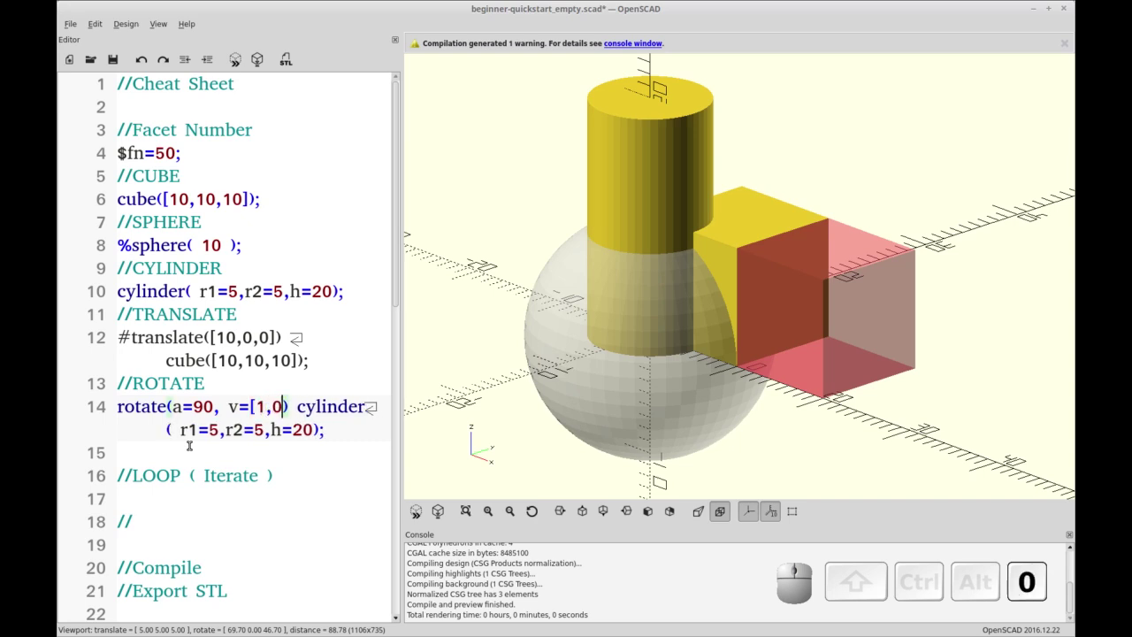
key(])
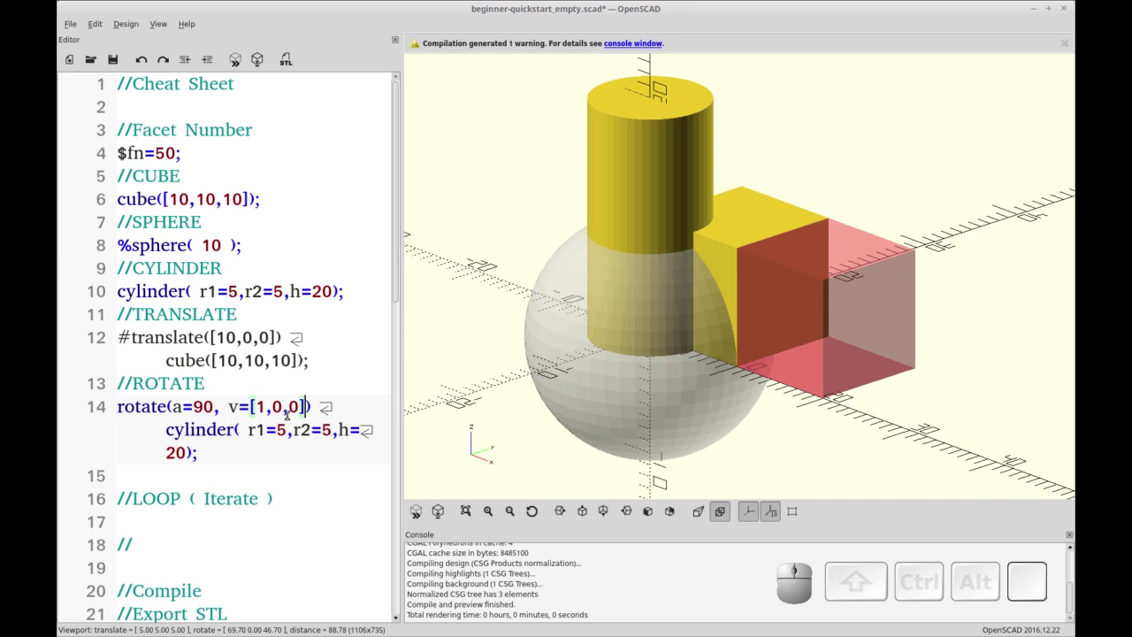
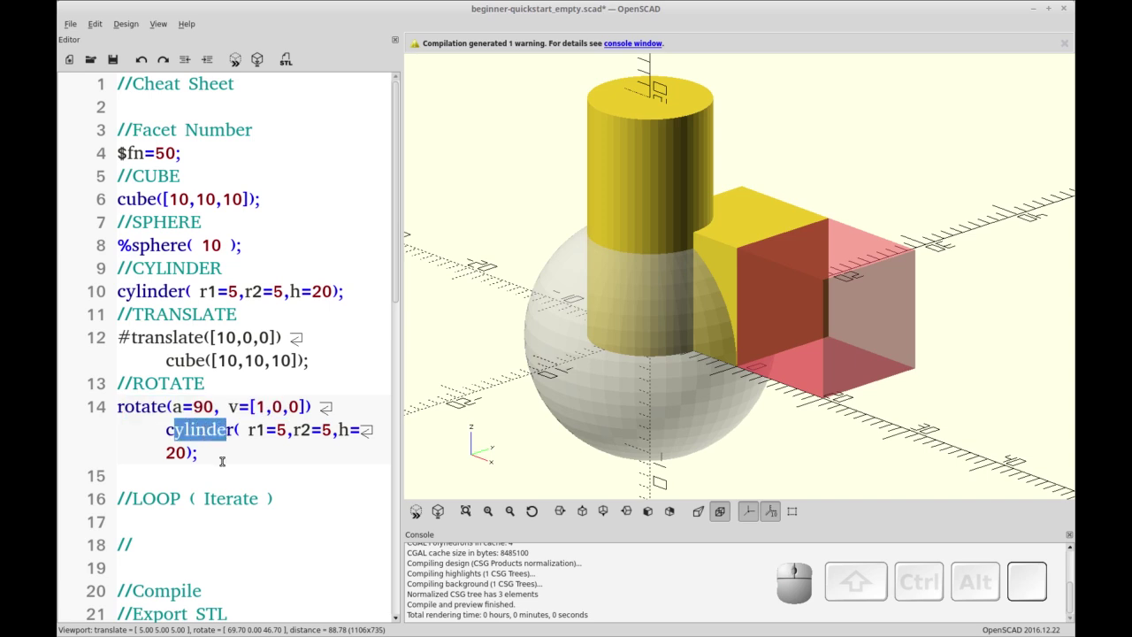
Preview the side-lying cylinder, then edit the rotate axis vector toward v=[0,1,0].
key(F5)
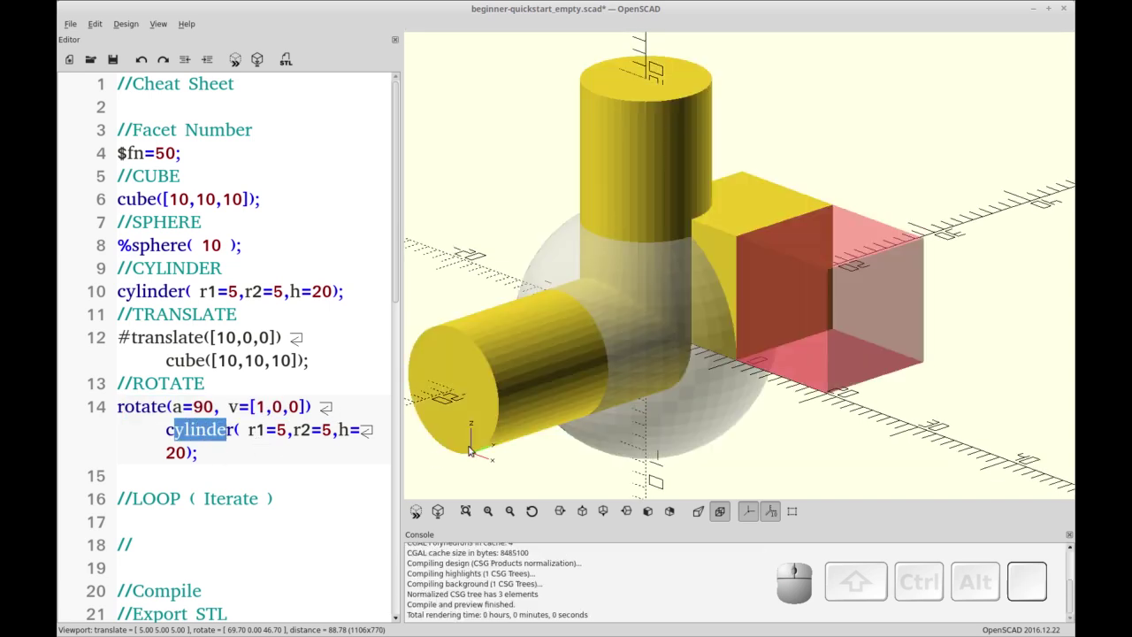
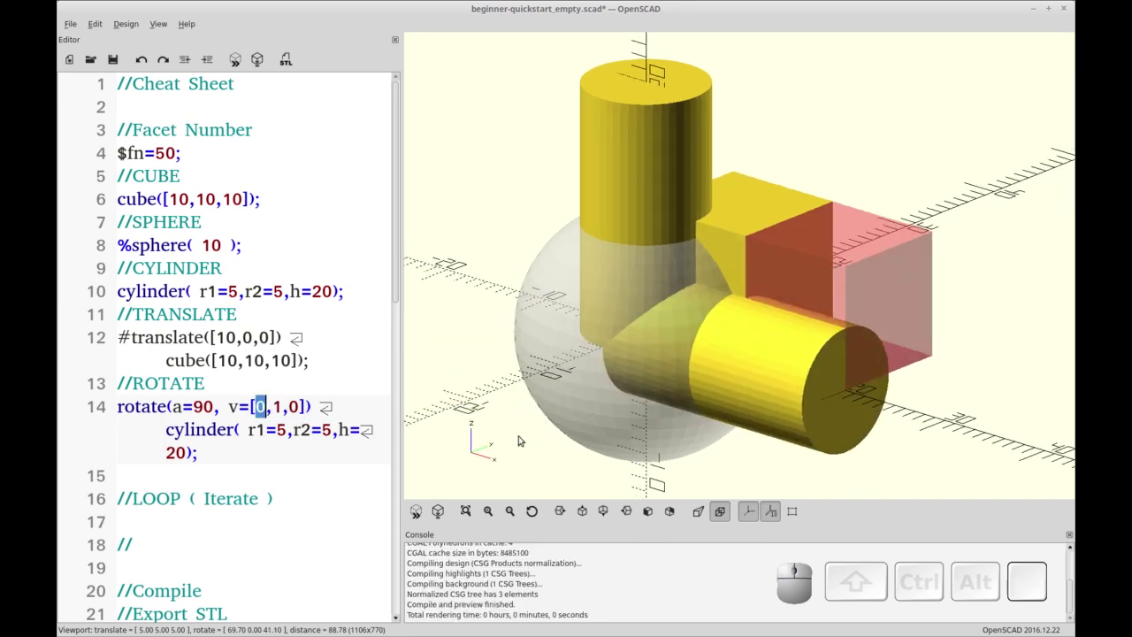
click(611, 439)
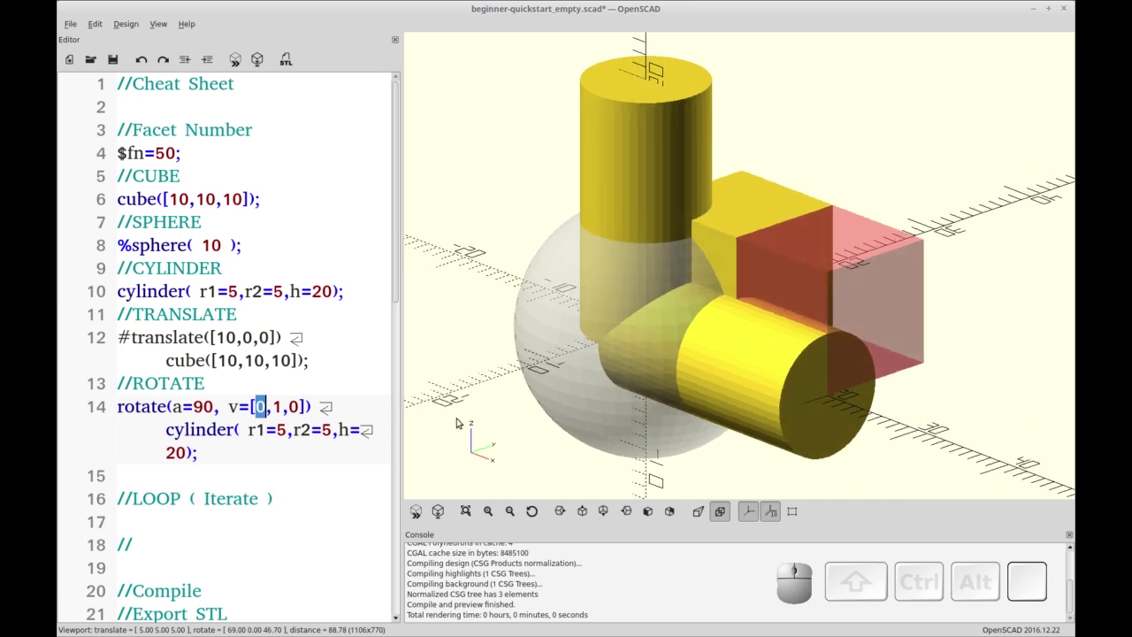
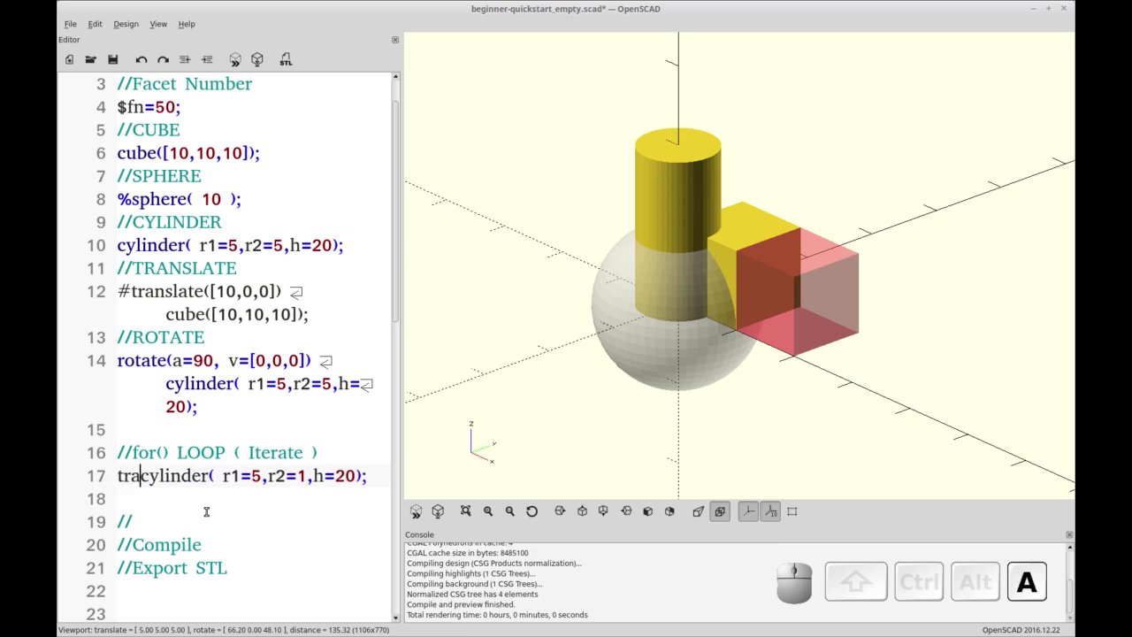
Add translate([20,0,0]) cylinder(r1=5,r2=1,h=20); under //for() LOOP, with the rotate axis at v=[0,0,0].
key(space)
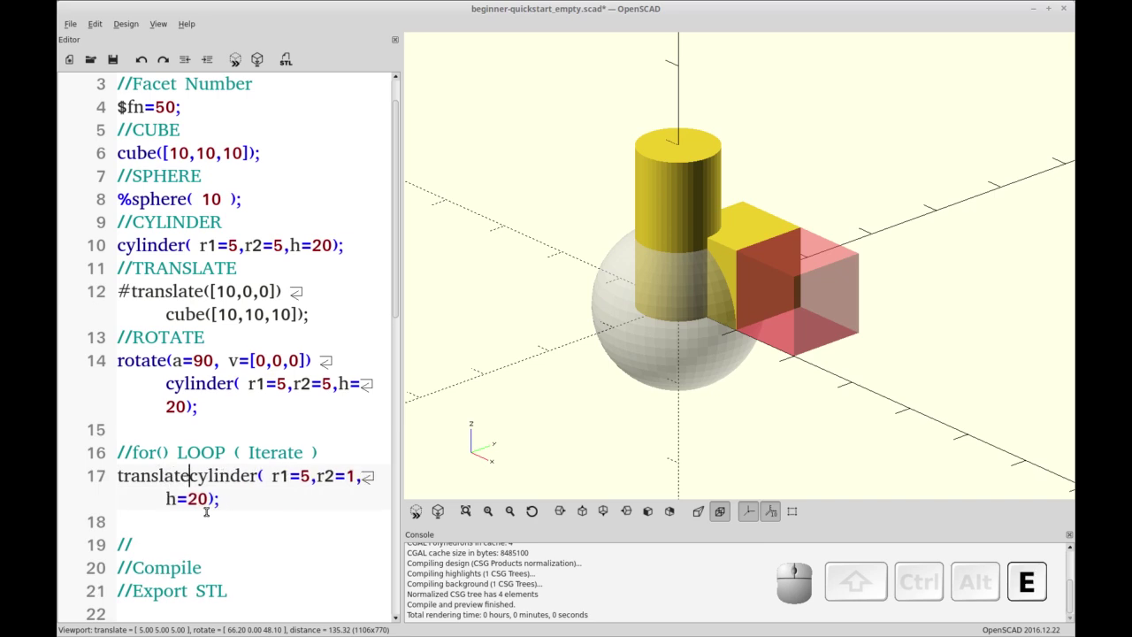
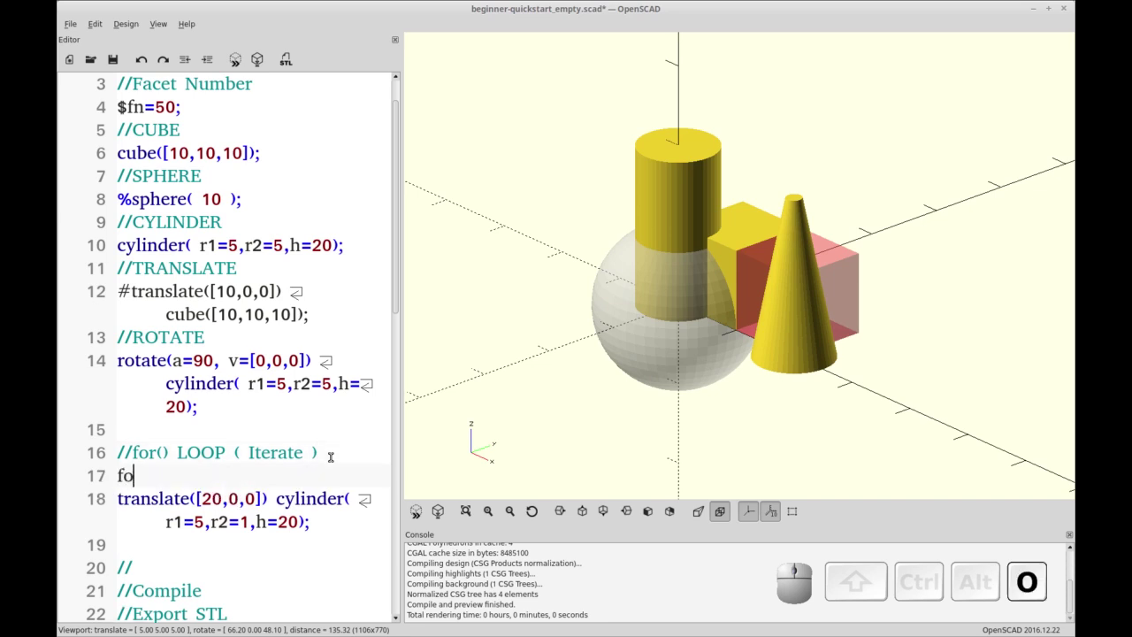
Write the loop header for( i = [...:10:100] ) above the cone.
key(shift+space)
key(i)
key(space)
key(=)
key(space)
key([)
key(])
key(Left)
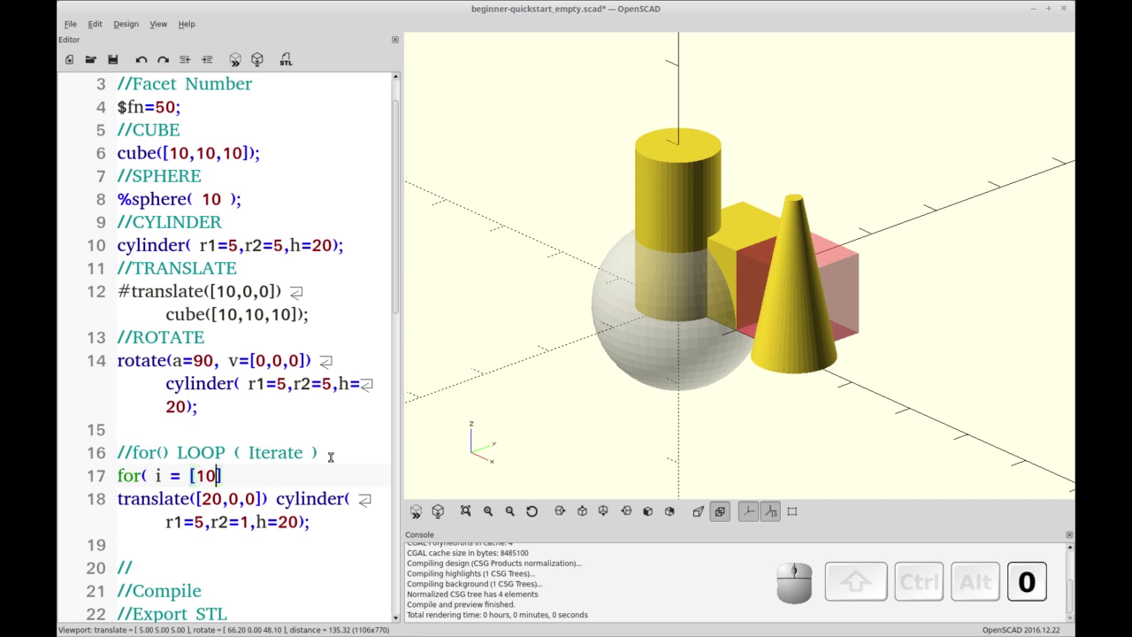
key(shift+;)
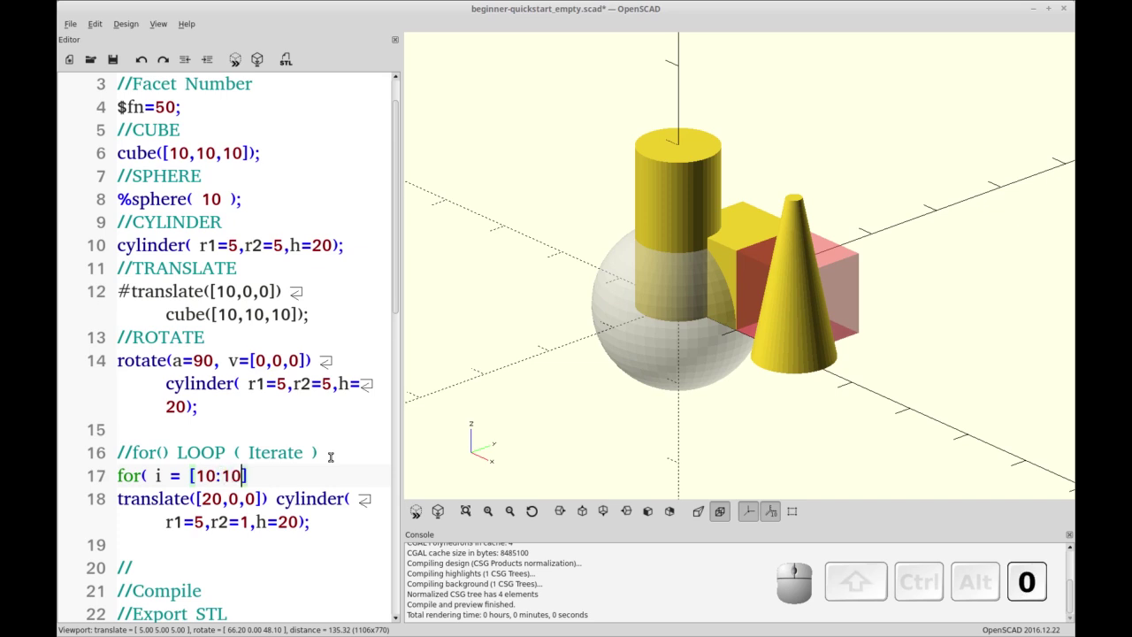
key(shift+;)
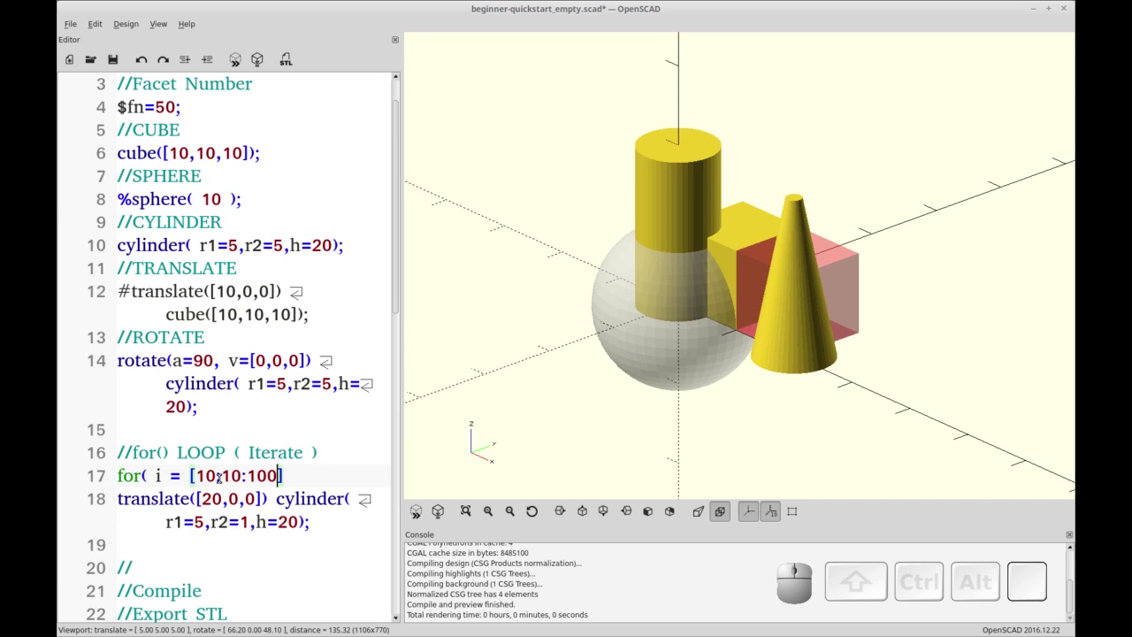
Close the header and wrap the translated cone in the loop's { } body.
click(287, 466)
key(space)
key(shift+0)
key(shift+[)
key(End)
key(Return)
key(shift+])
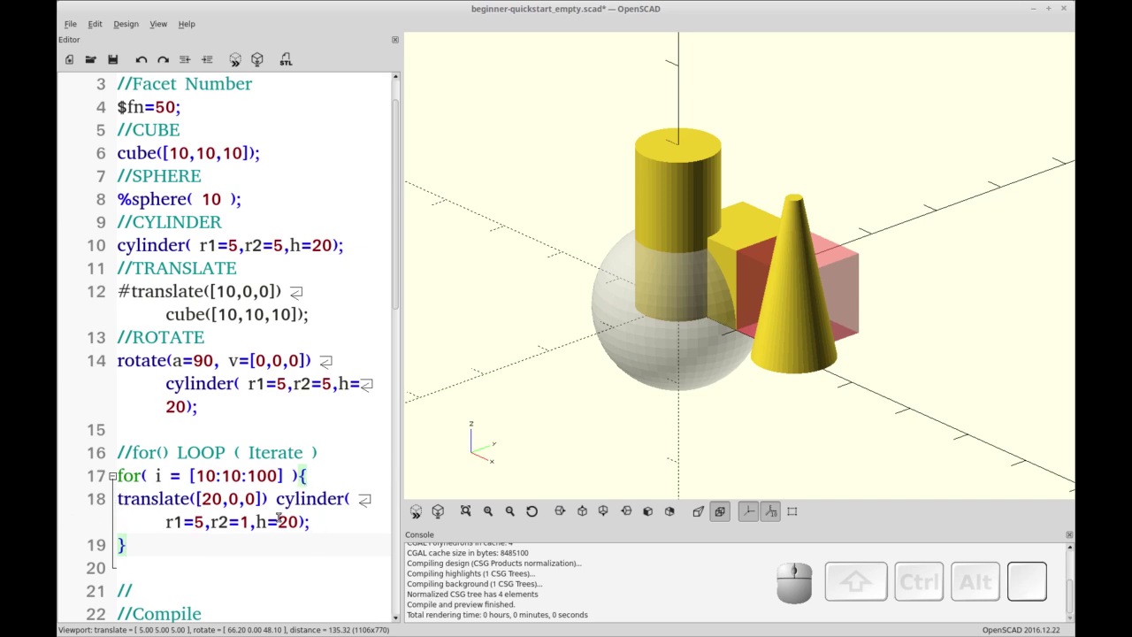
Use the loop variable as the cone's y offset, translate([20,i,0]), and preview.
click(121, 540)
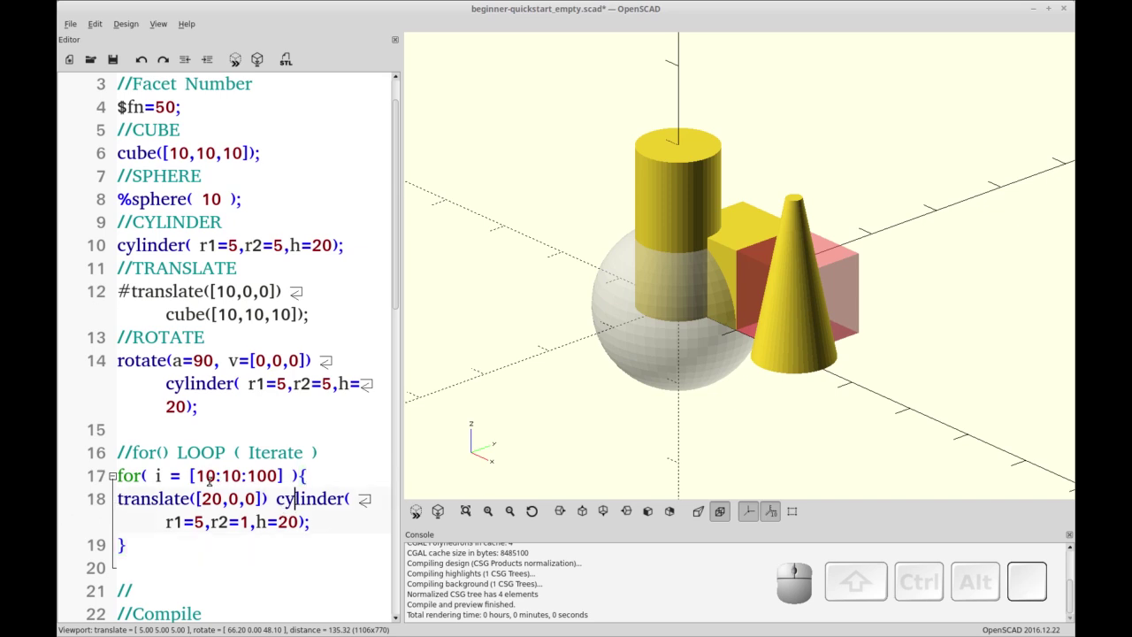
click(120, 540)
click(120, 540)
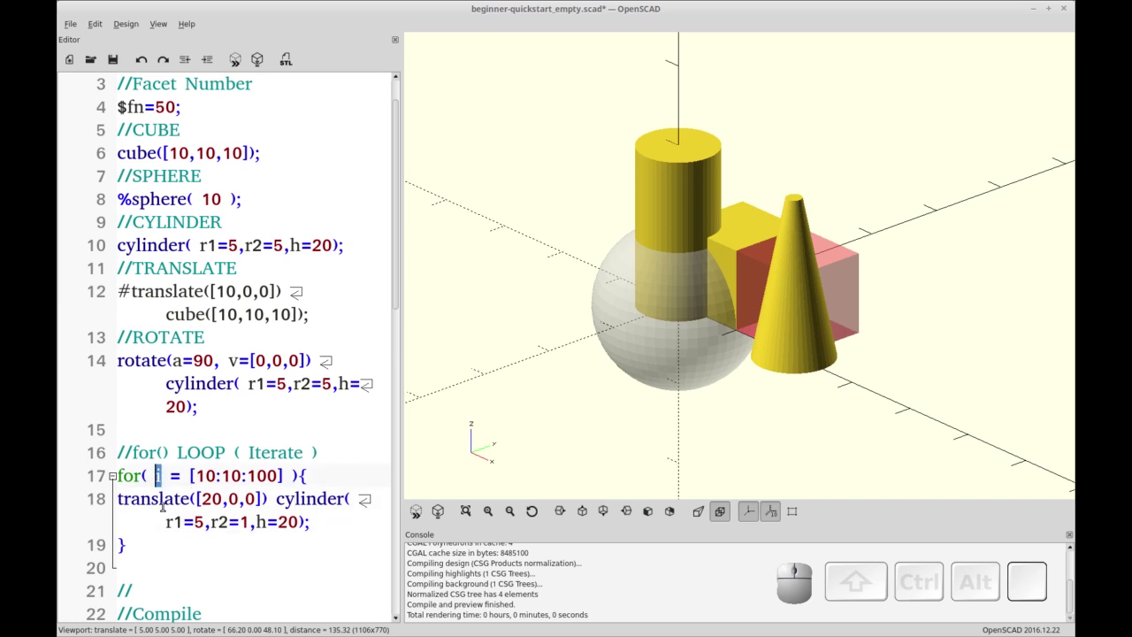
click(120, 540)
key(i)
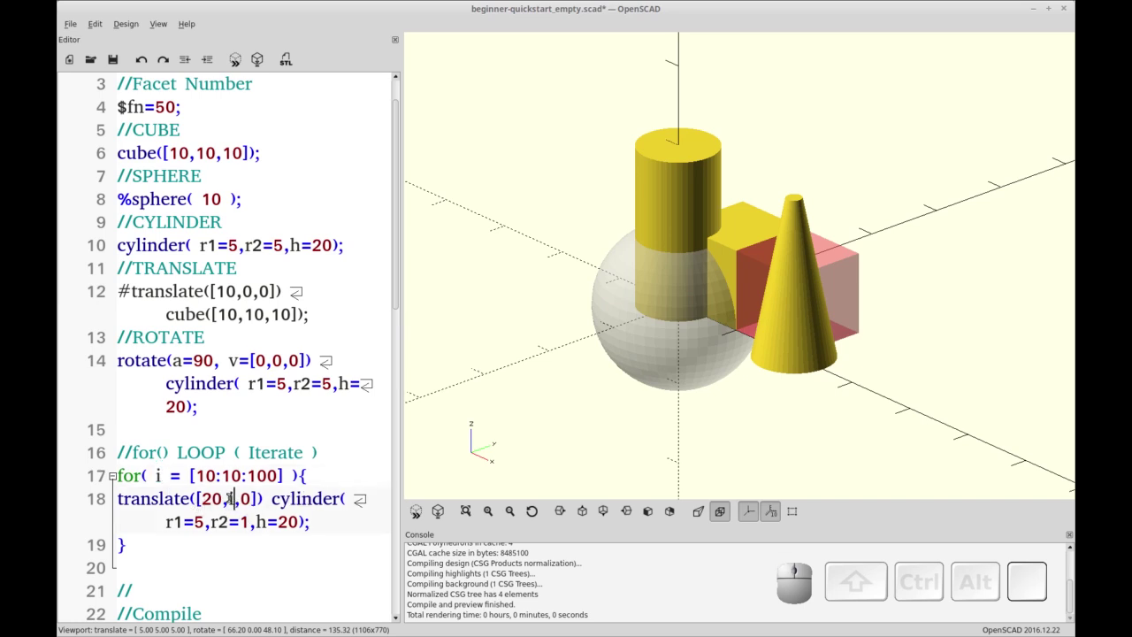
click(120, 541)
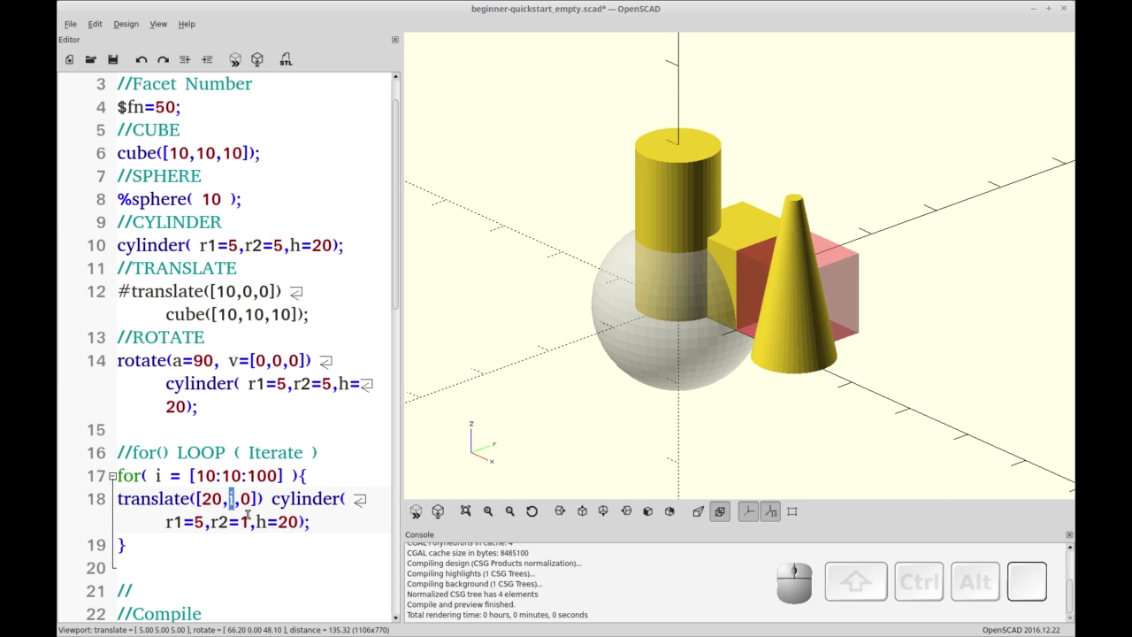
key(F5)
Correct the loop range to [0:10:90] and preview the row of ten cones.
scroll(down, 3)
right_click(120, 540)
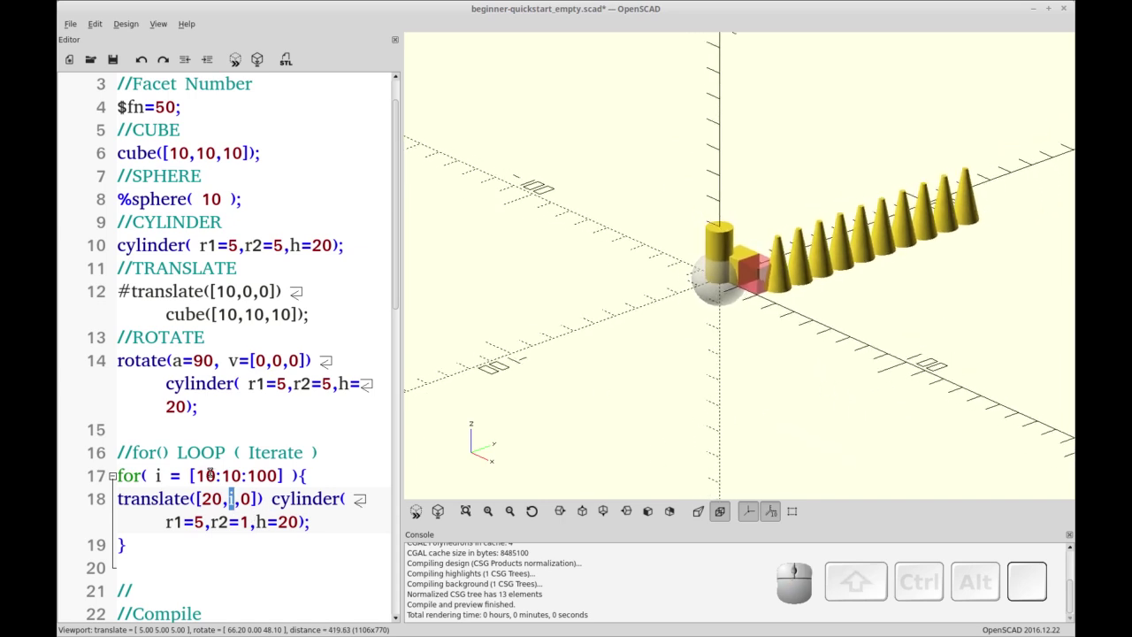
click(120, 541)
key(BackSpace)
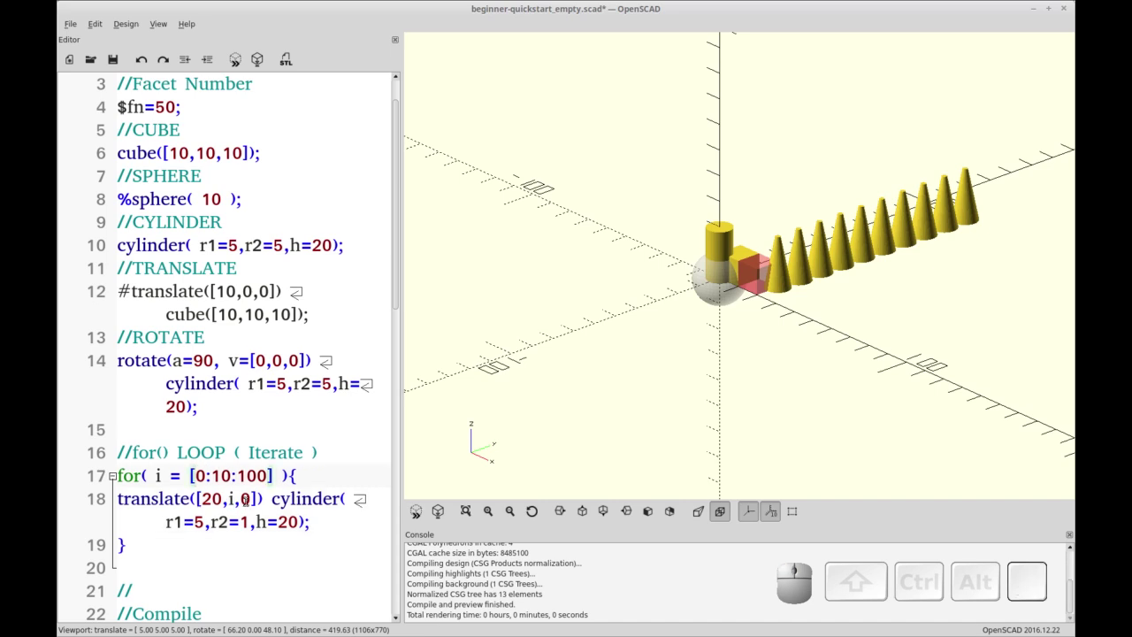
drag(121, 541, 120, 540)
key(KP_9)
key(KP_0)
key(F5)
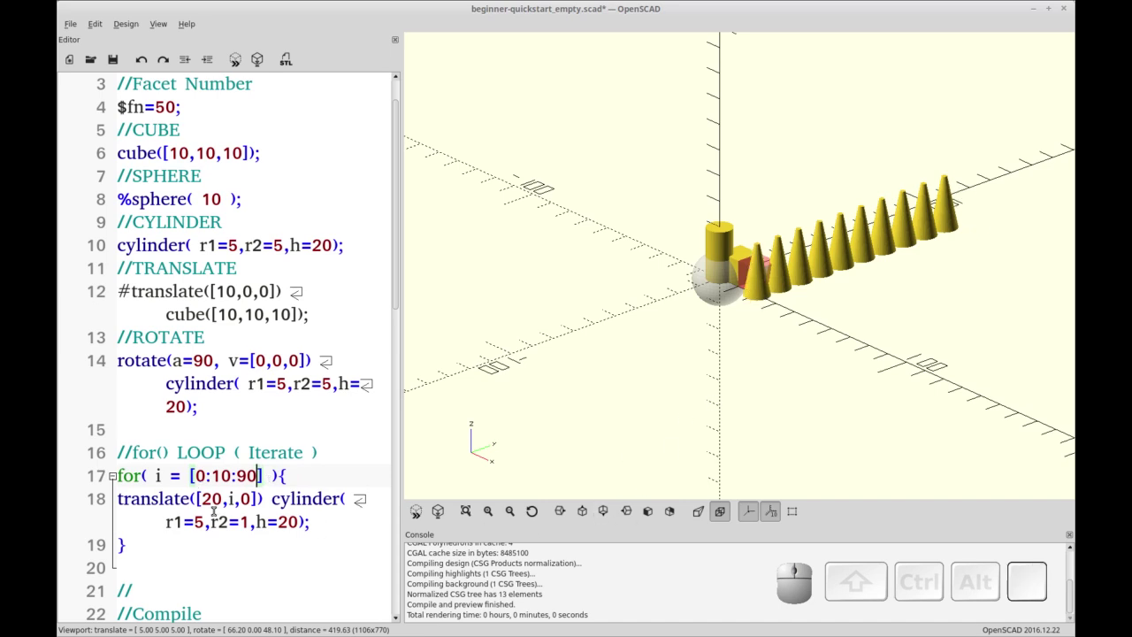
Disable the for loop with a * prefix and refresh the preview.
scroll(down, 3)
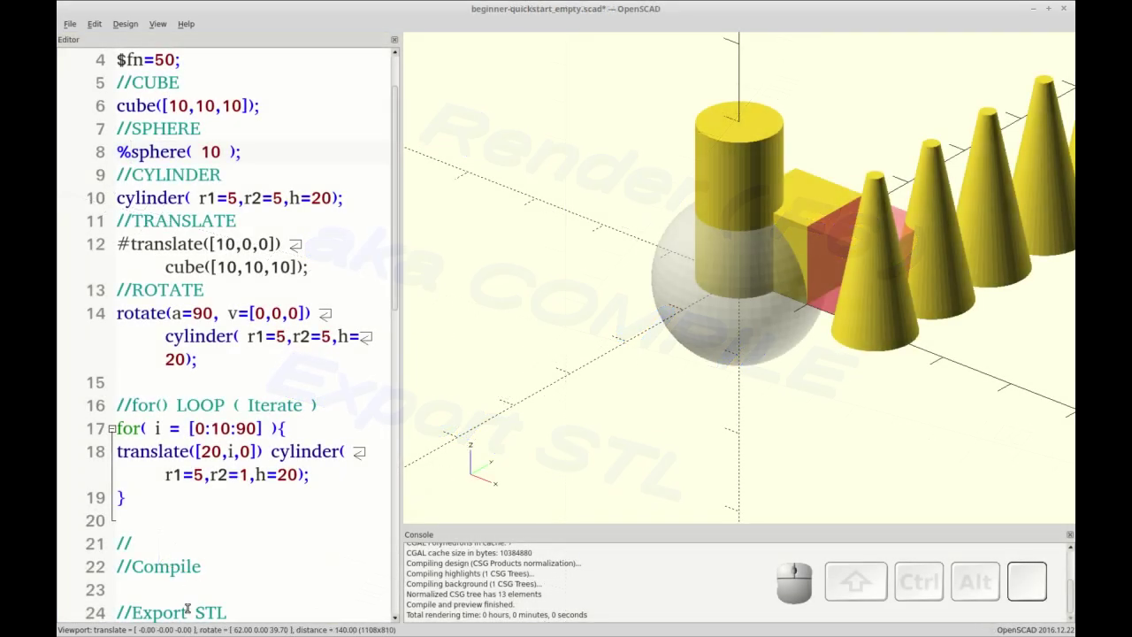
right_click(119, 493)
drag(120, 494, 120, 493)
click(119, 494)
click(120, 493)
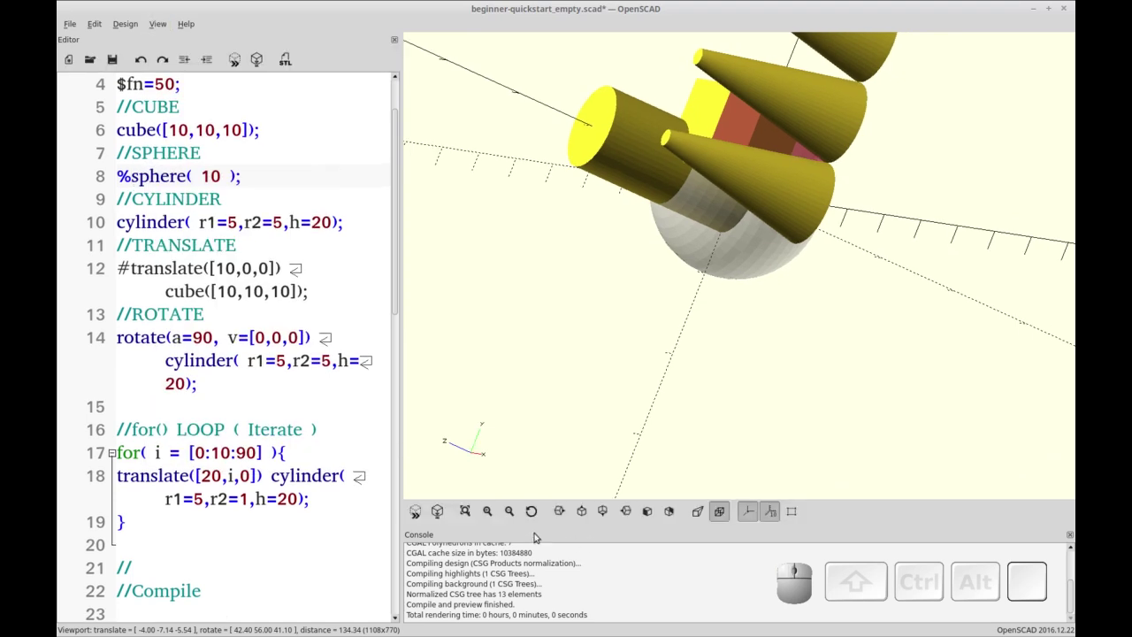
click(119, 517)
click(119, 518)
right_click(119, 517)
click(119, 517)
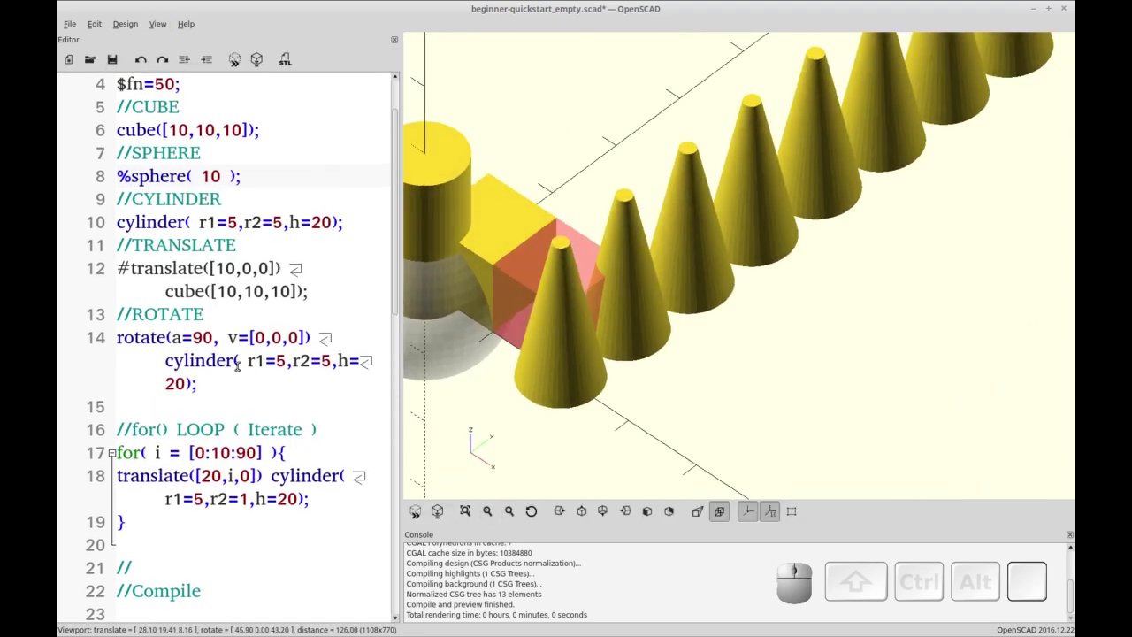
click(120, 518)
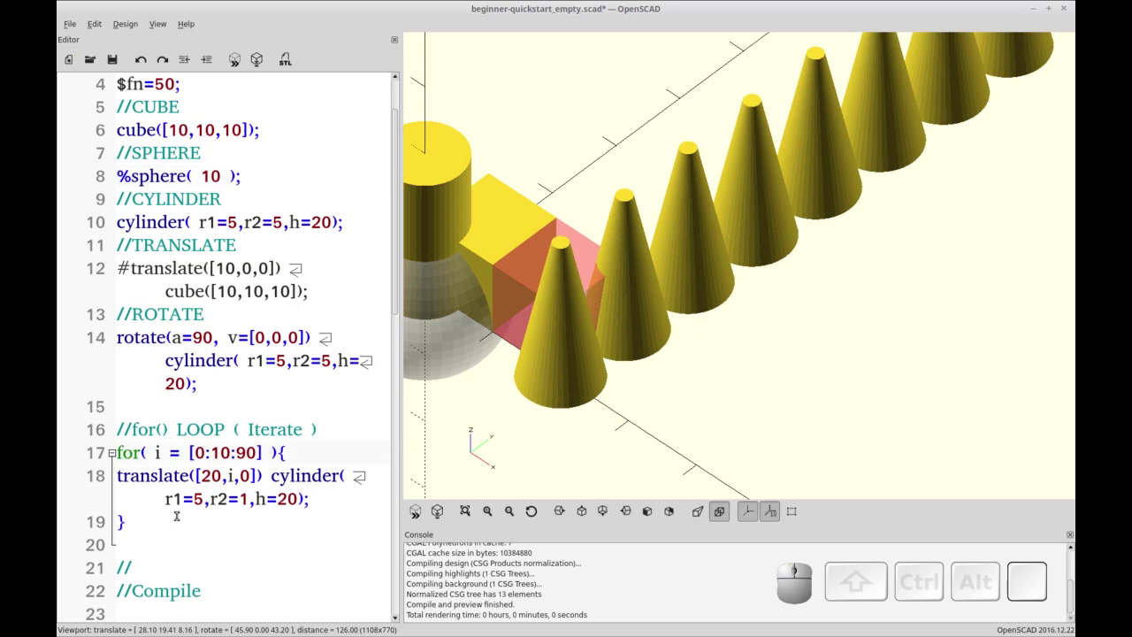
key(BackSpace)
key(shift+8)
key(F5)
Disable %sphere(10) on line 8 with a * prefix and preview without the sphere.
scroll(down, 3)
right_click(119, 517)
click(119, 517)
key(BackSpace)
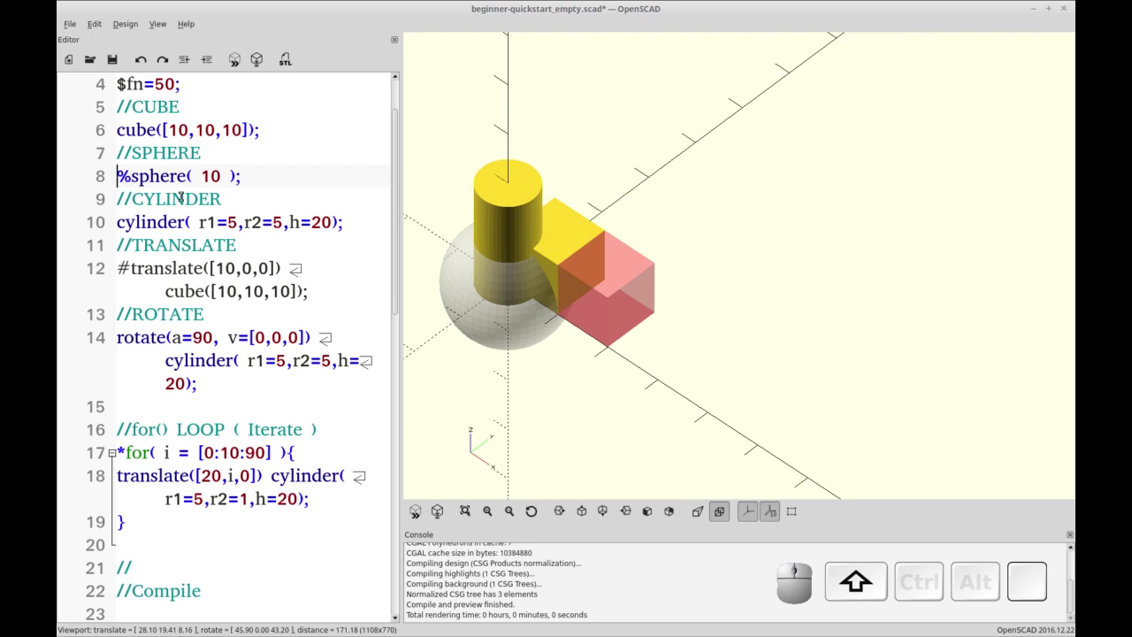
key(shift+8)
key(F5)
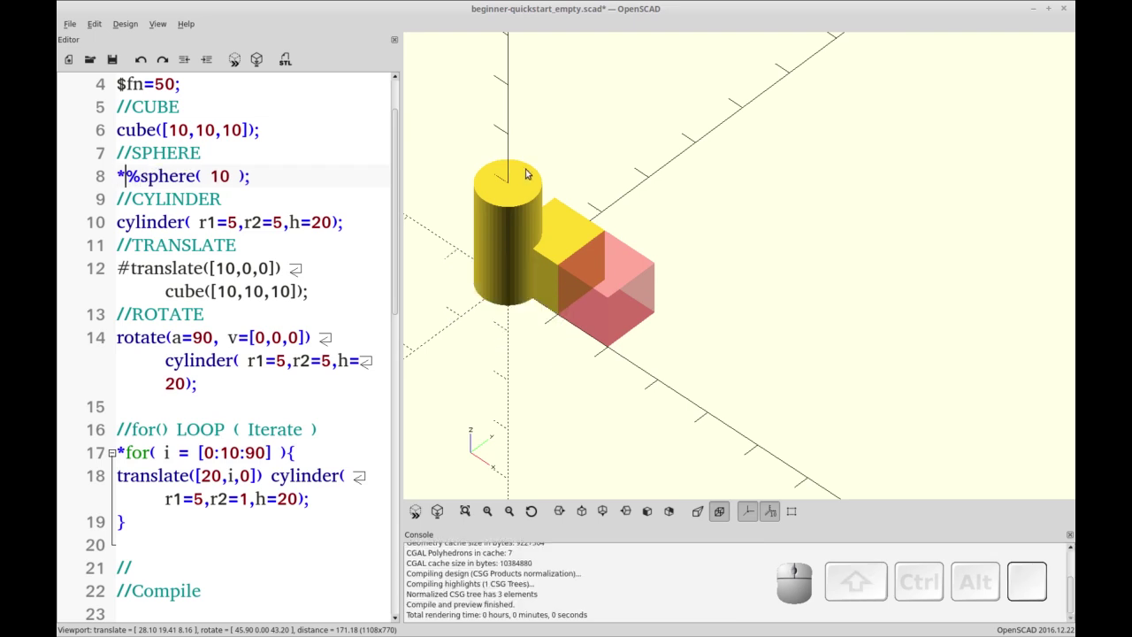
Fully render the cylinder and cubes with F6 and zoom in slightly on the solid result.
click(119, 518)
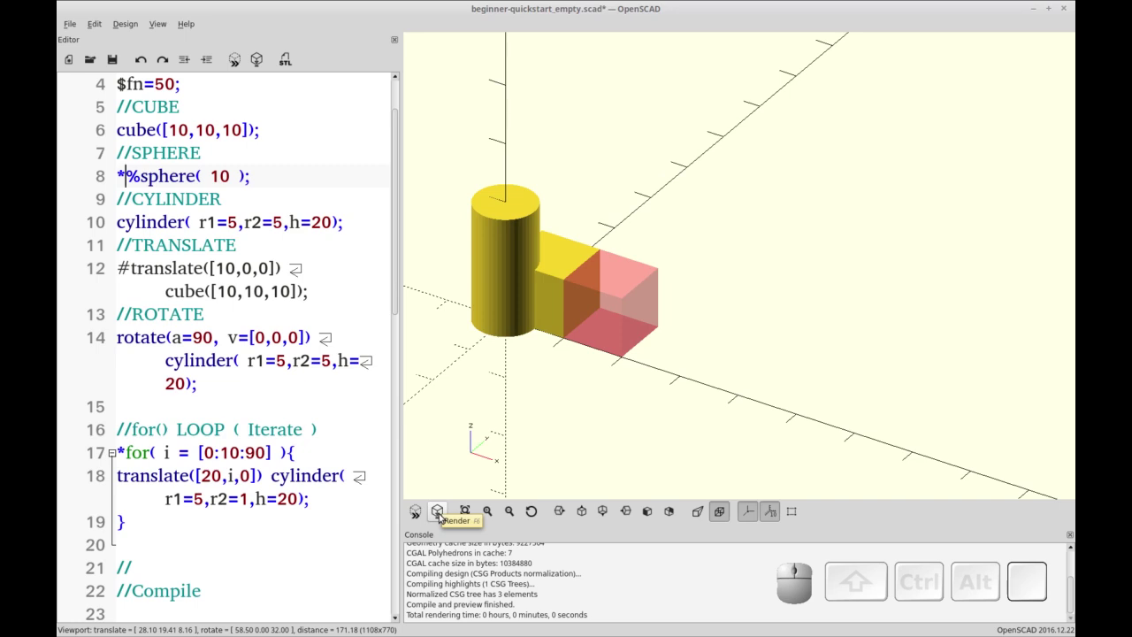
key(F6)
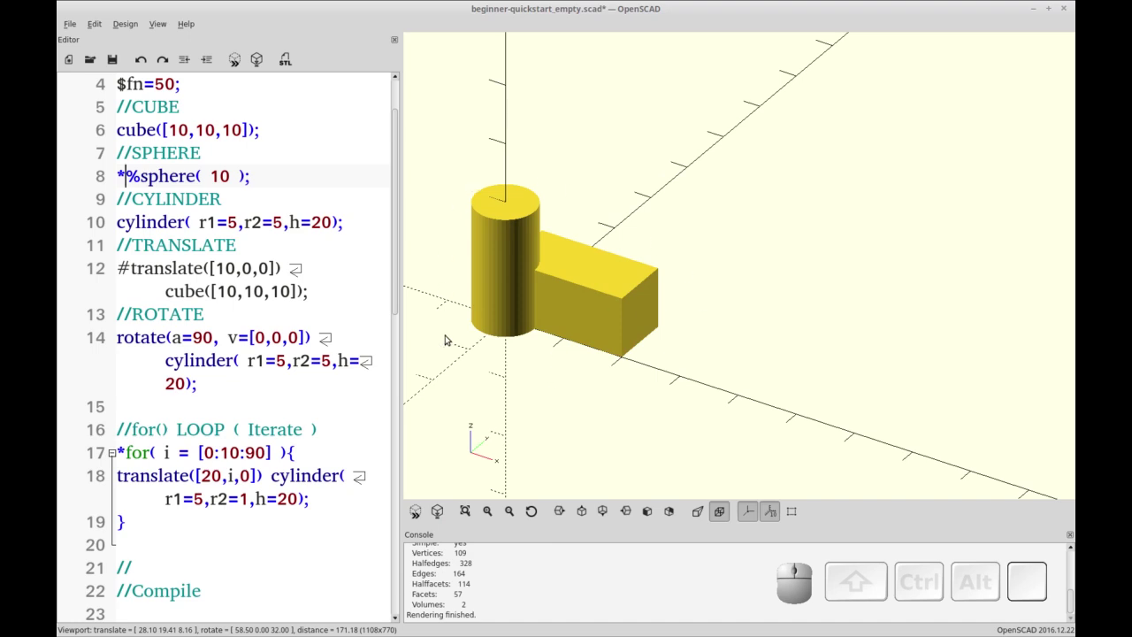
drag(120, 517, 120, 517)
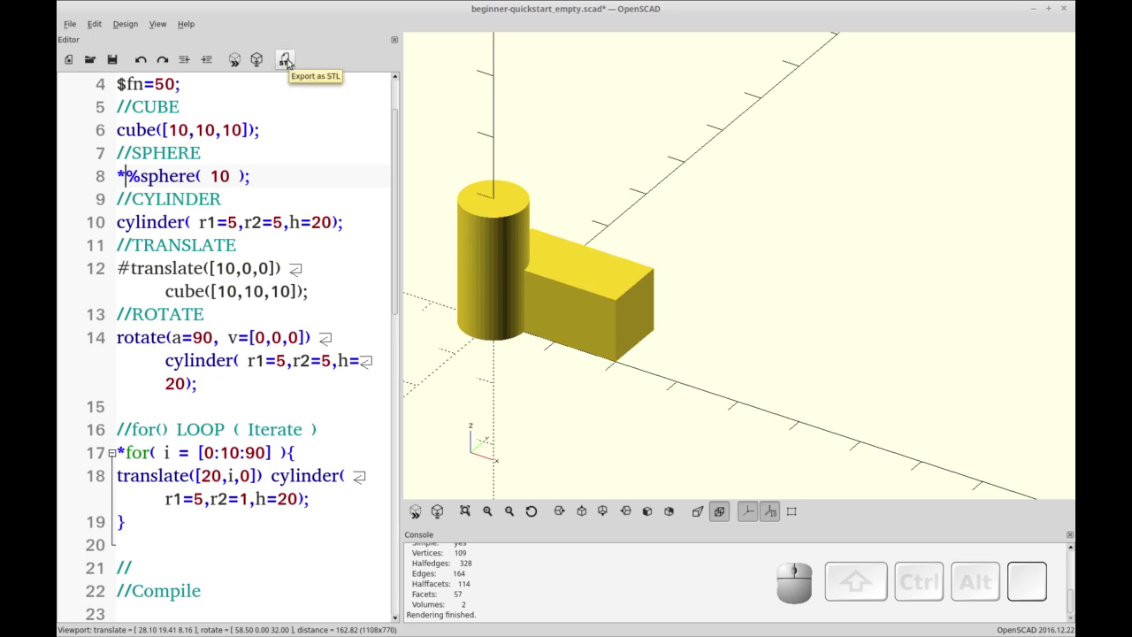
Export the render as beginner-quickstart_empty.stl in the OpenSCAD folder, replacing the existing file.
click(120, 517)
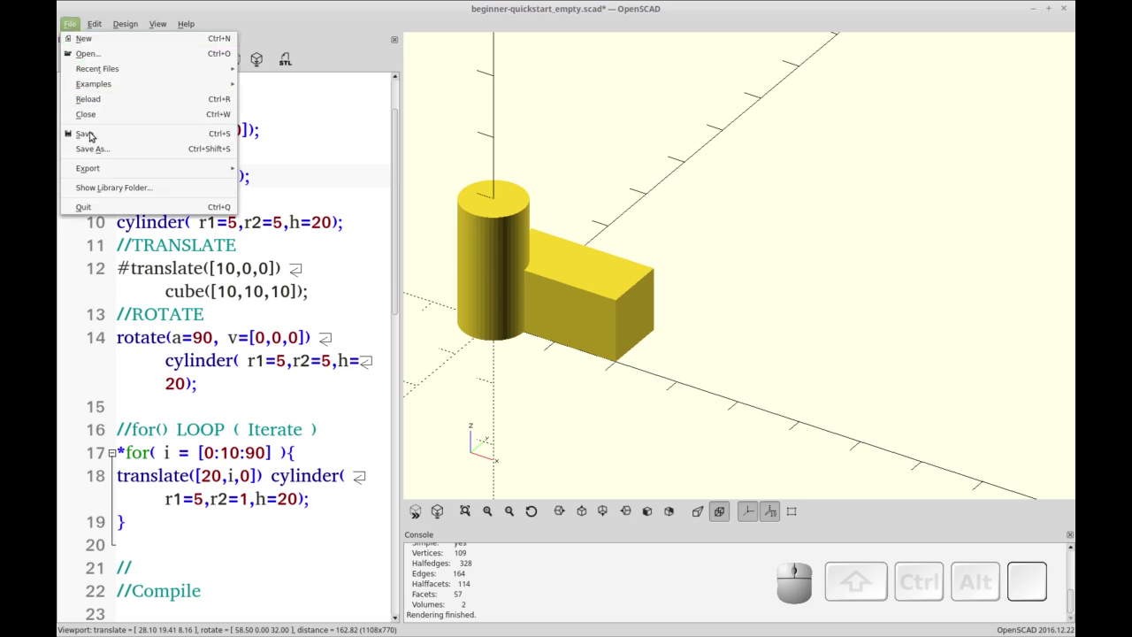
click(120, 517)
click(119, 518)
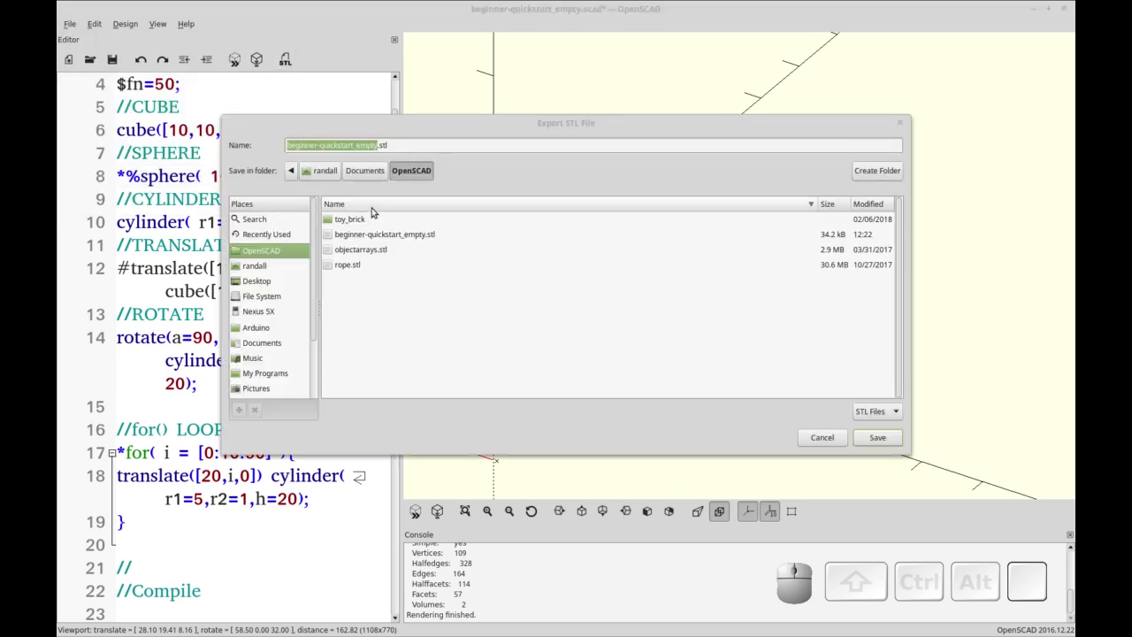
click(119, 517)
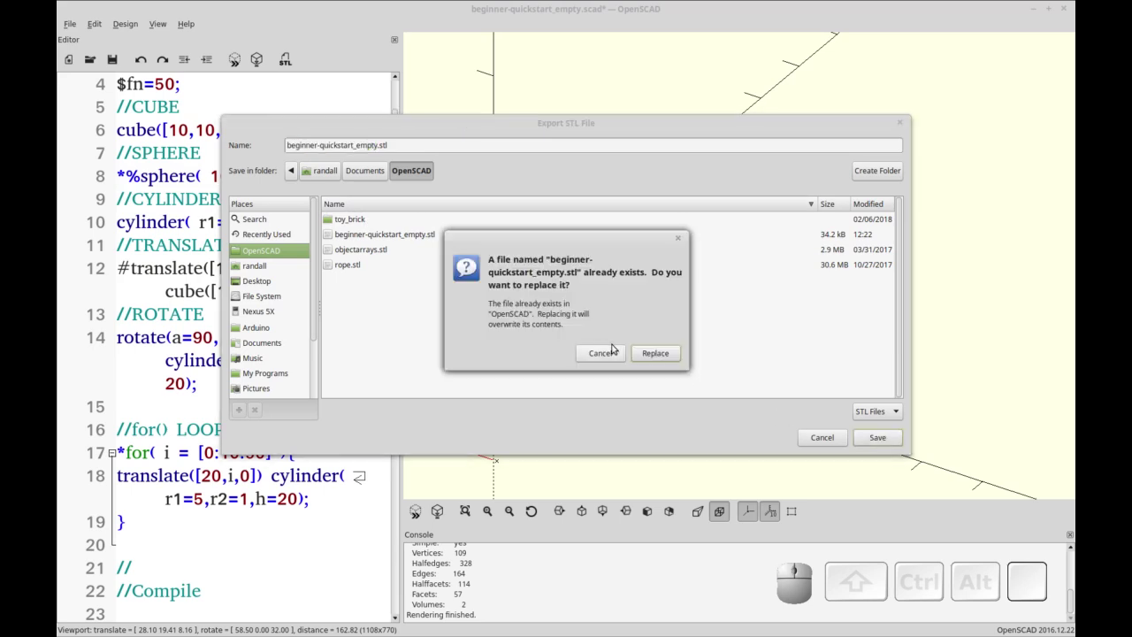
click(119, 517)
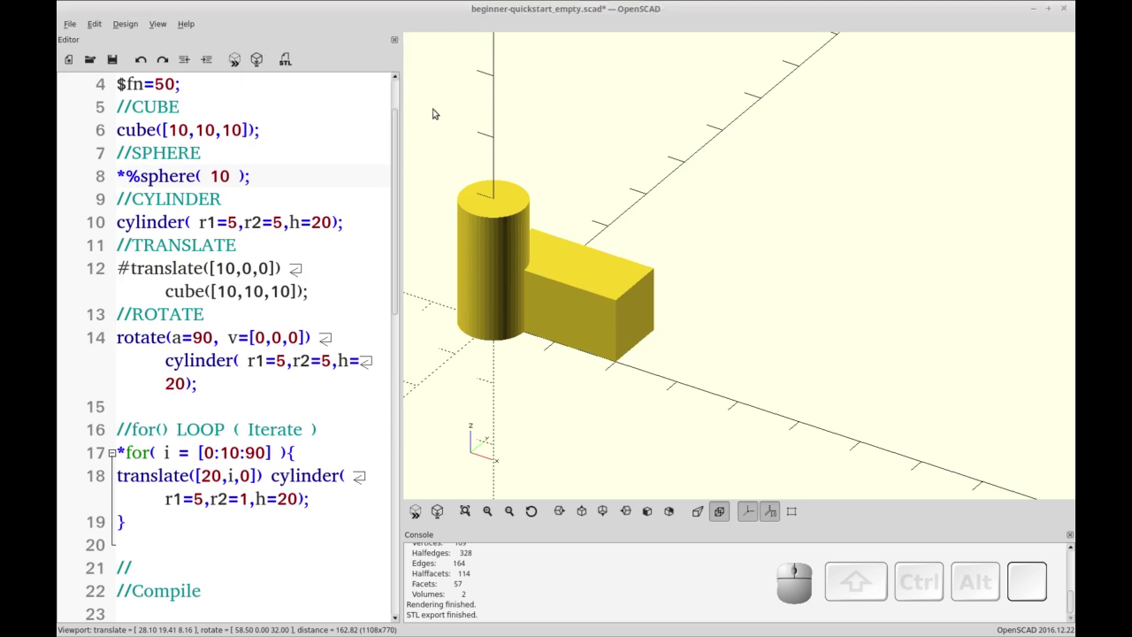
Under //VARIABLE, define my_var = 10;.
key(ctrl+r)
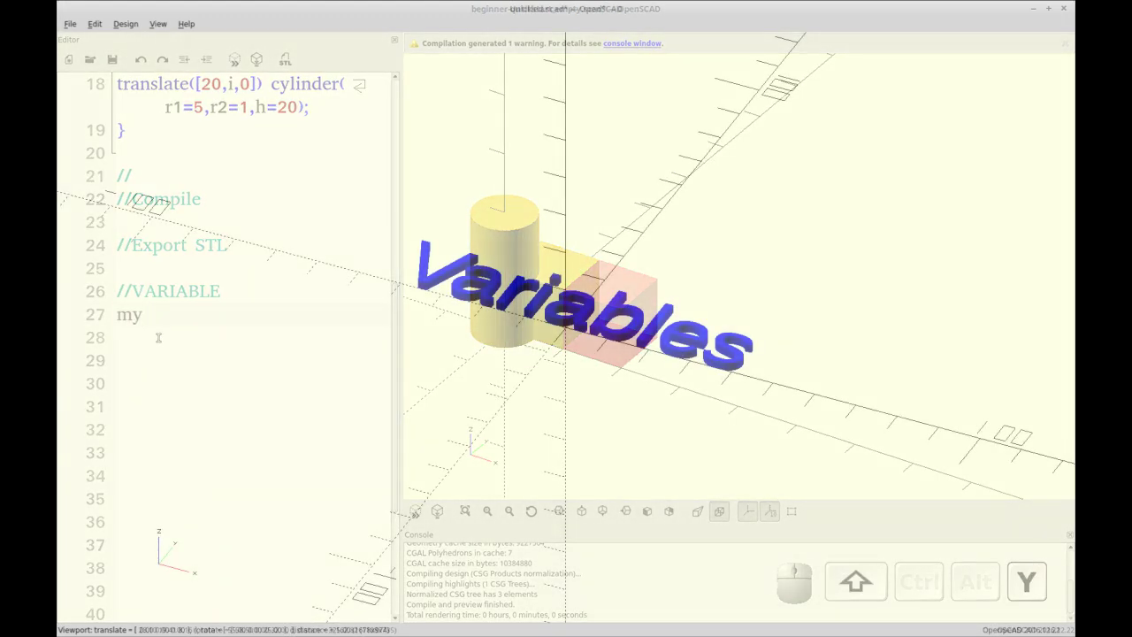
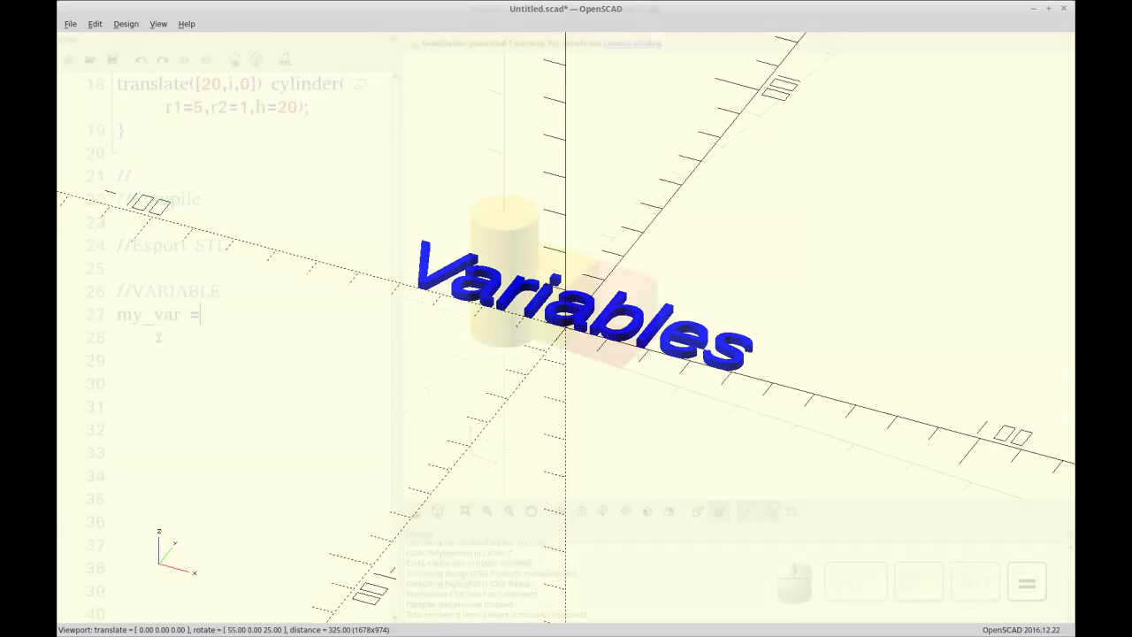
key(space)
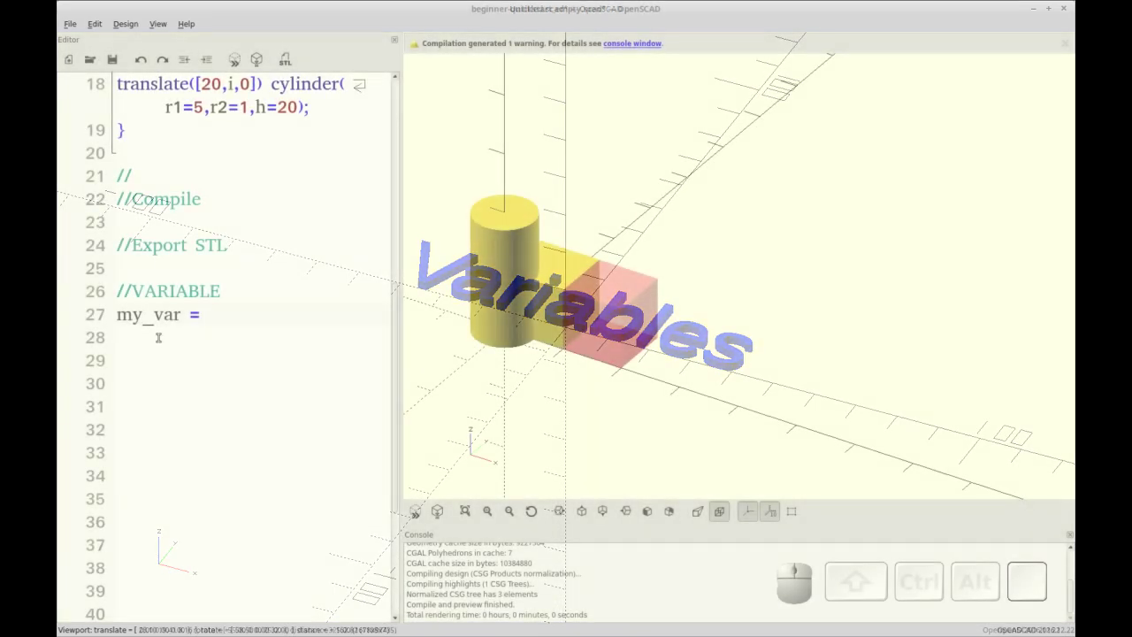
key(KP_1)
key(KP_0)
key(;)
key(Return)
Define my_var2 = 20; on the next line, followed by a blank line.
key(m)
key(y)
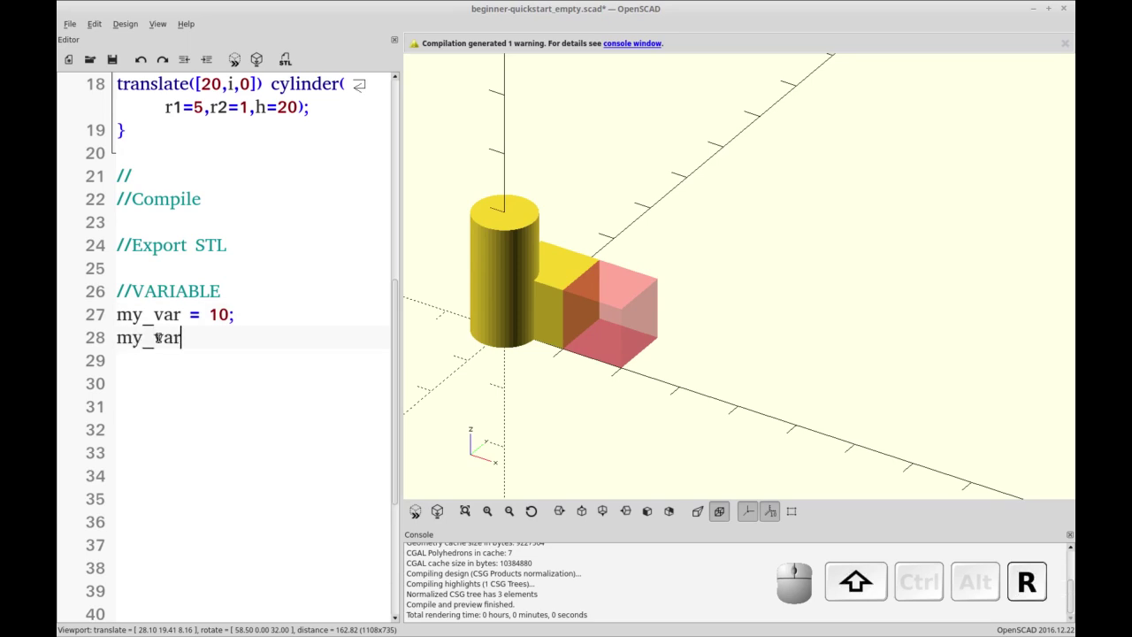
key(2)
key(=)
key(space)
key(KP_2)
key(KP_0)
key(BackSpace)
key(space)
key(End)
key(;)
key(Return)
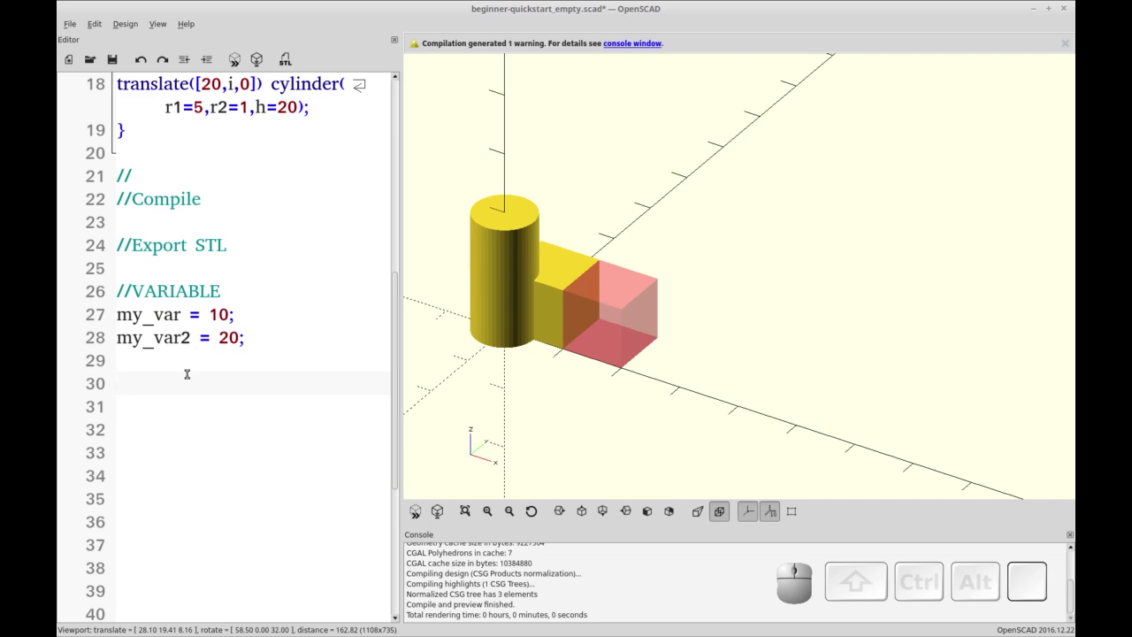
Add cube([my_var,10,10]); sized by the first variable.
key(c)
key(b)
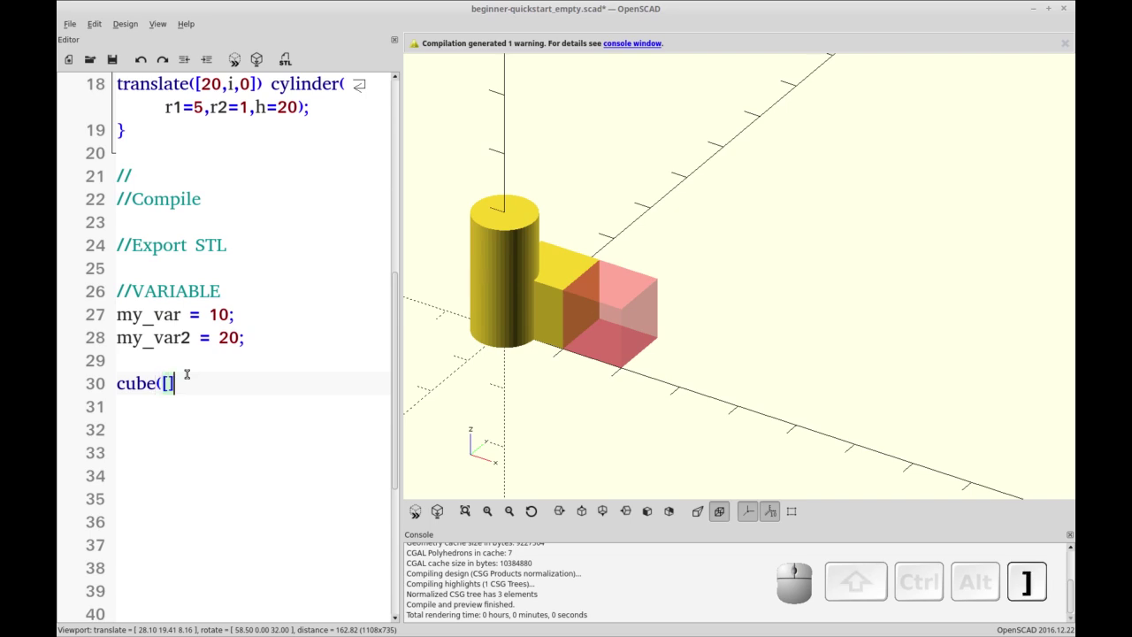
key(Left)
key(m)
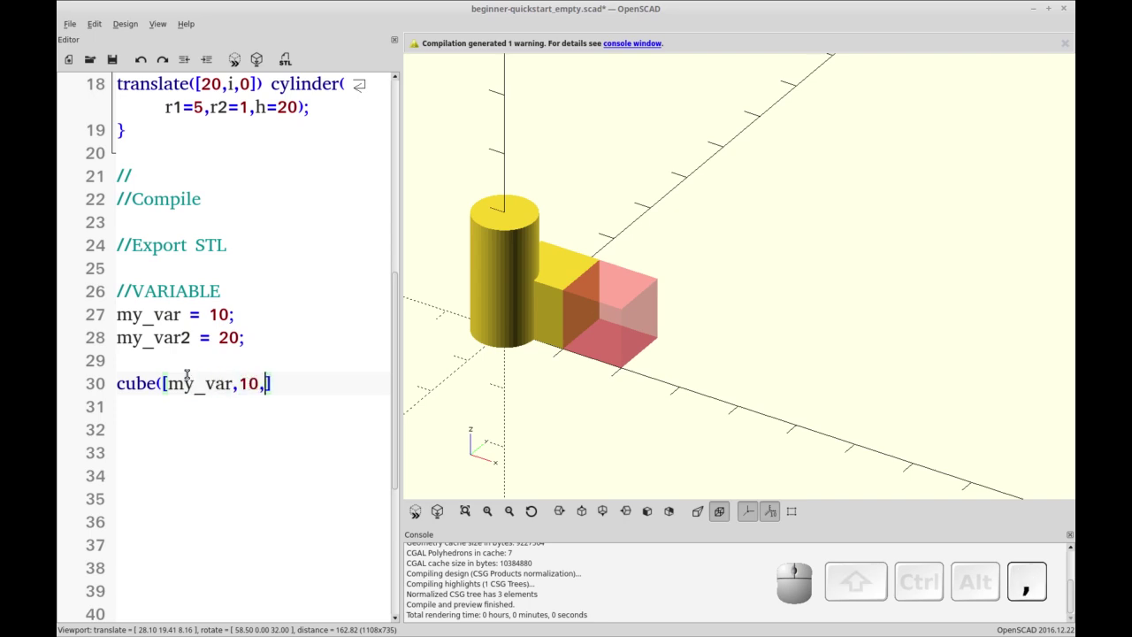
key(End)
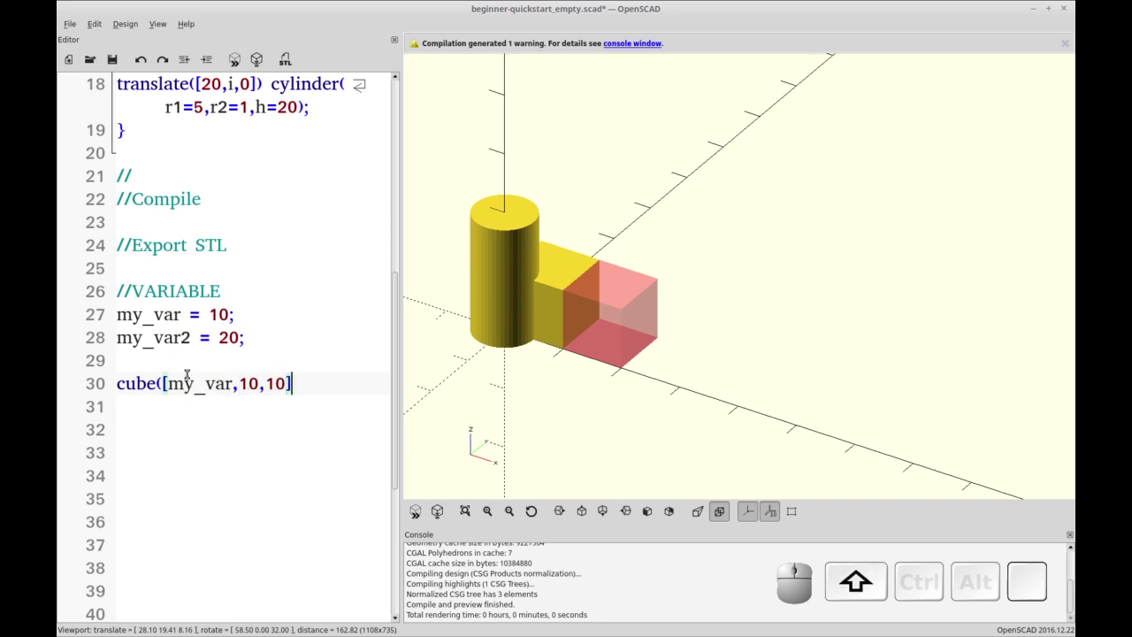
key(shift+Home)
key(Return)
key(Up)
key(BackSpace)
key(BackSpace)
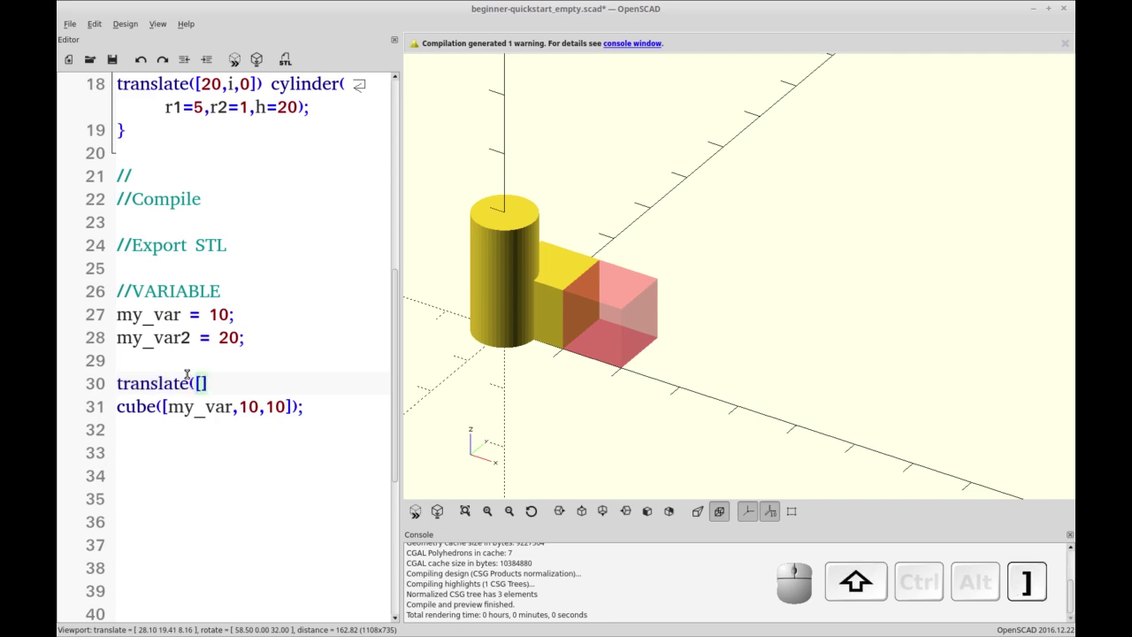
Shift the cube with translate([my_var2,0,0]) and preview the extra cube.
key(space)
key(shift+0)
key(BackSpace)
key(space)
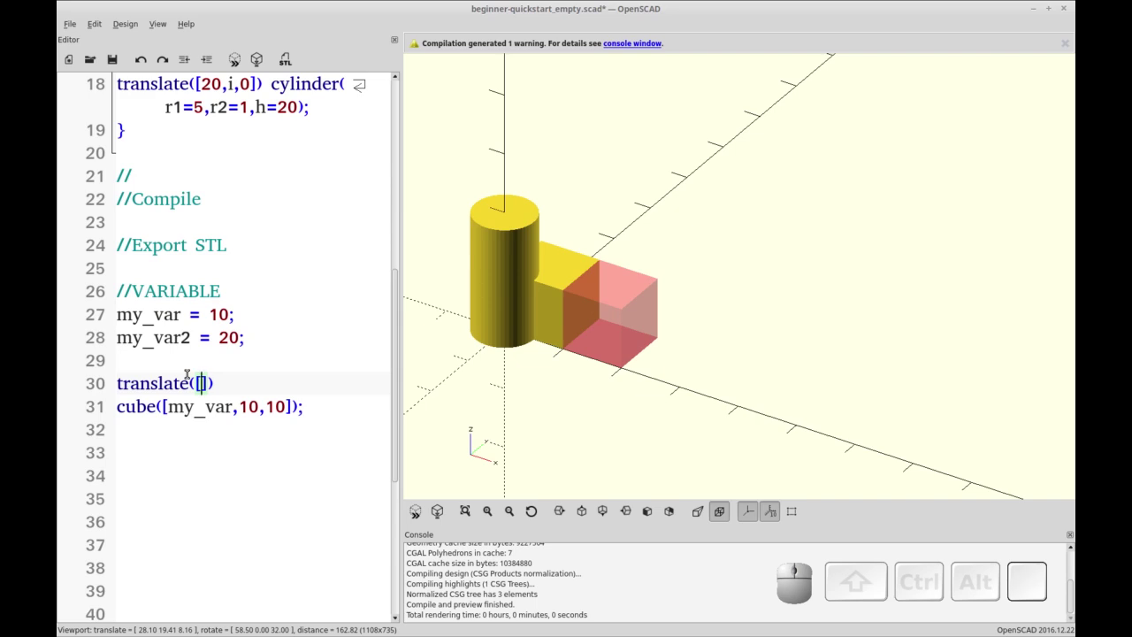
key(space)
key(2)
key(BackSpace)
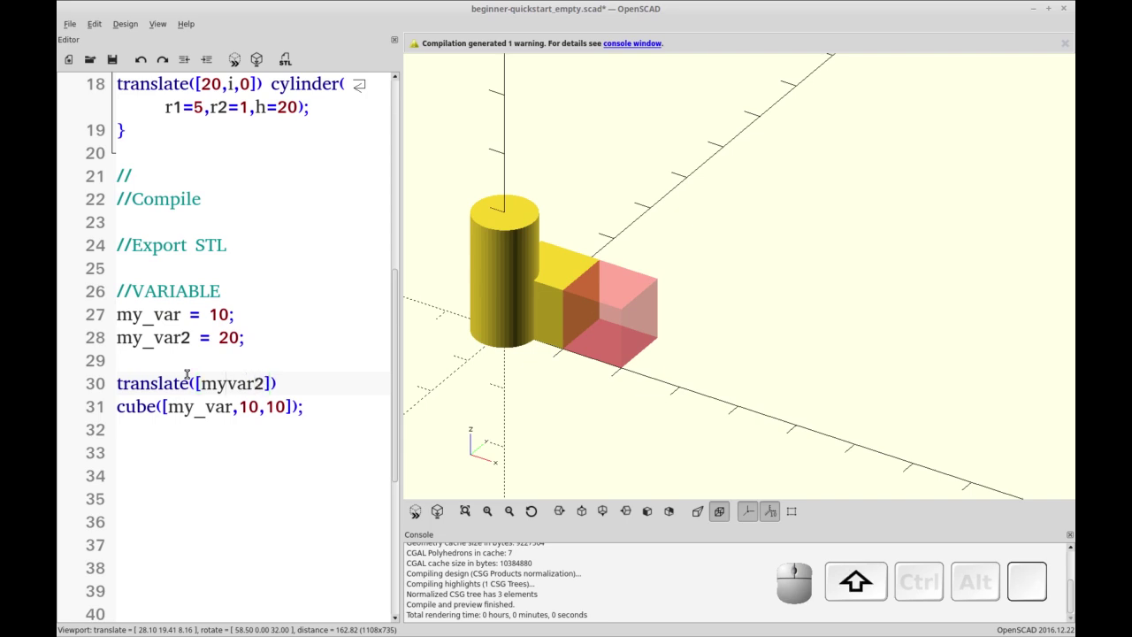
key(shift+Right)
key(,)
key(space)
key(space)
key(F5)
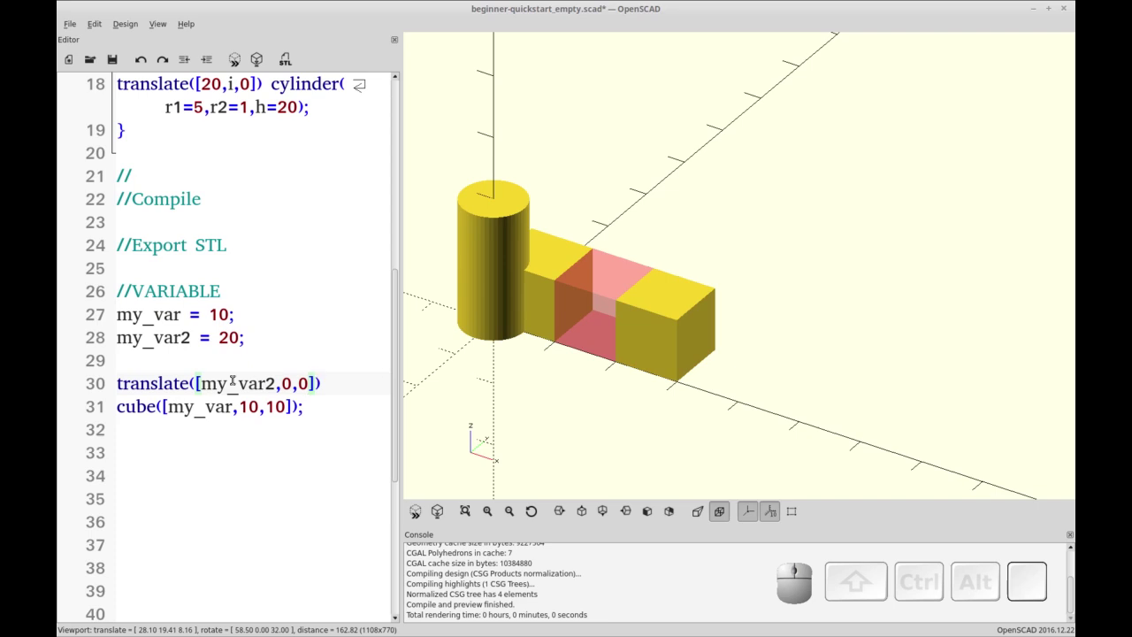
Change my_var to 15 and preview the longer cube.
drag(119, 127, 120, 127)
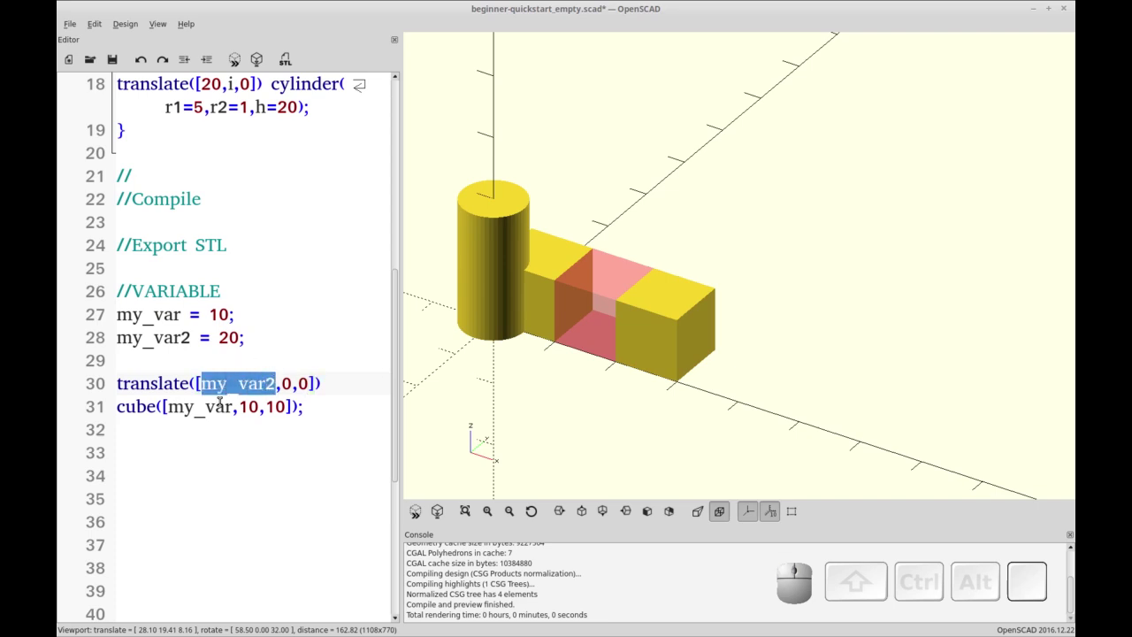
click(119, 127)
key(5)
key(F5)
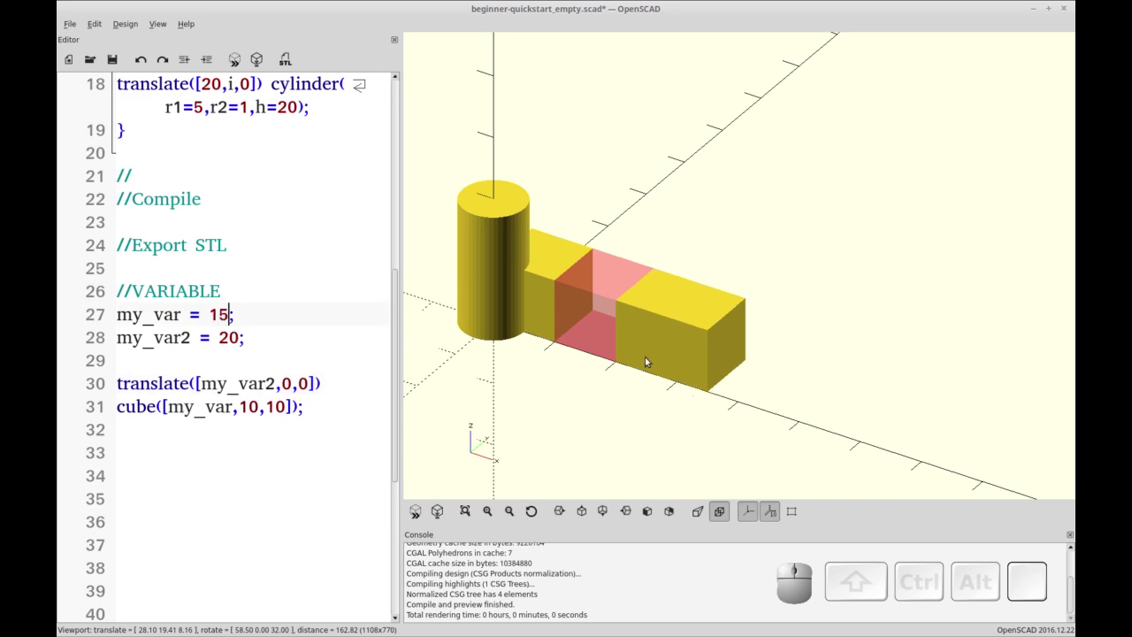
Make the cube cube([my_var,my_var,10]), set my_var to 5 and preview the smaller cube.
drag(119, 126, 120, 126)
key(ctrl+c)
click(120, 125)
key(ctrl+v)
key(F5)
click(120, 126)
click(119, 127)
click(119, 127)
key(BackSpace)
key(F5)
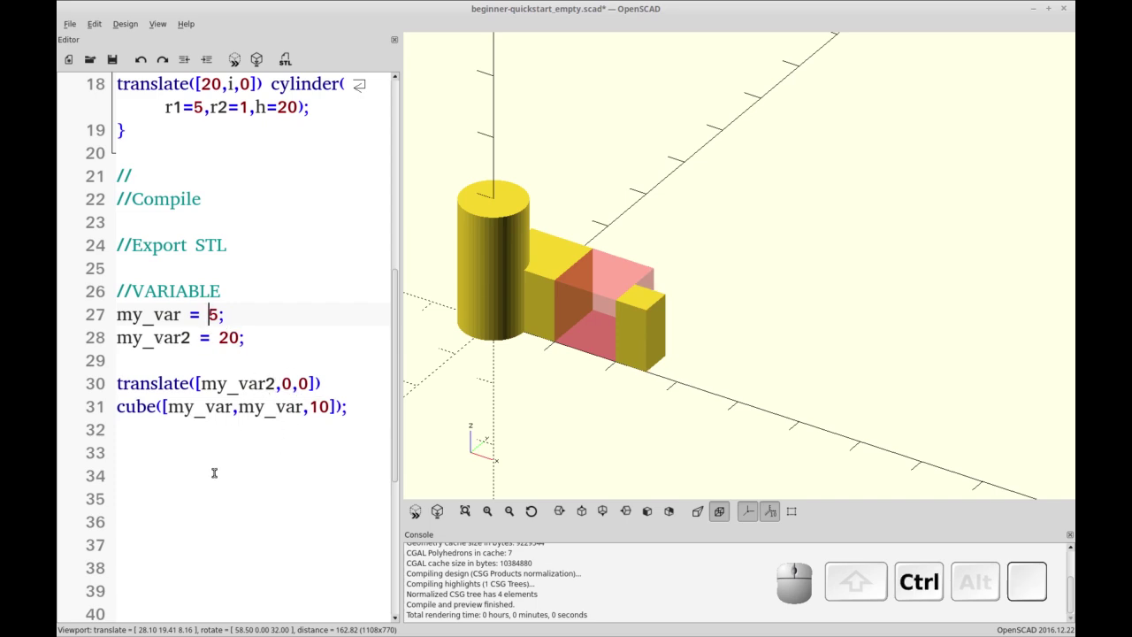
Load beginner-quickstart_empty.stl into Cura and view the cylinder-and-block model on the build plate.
key(ctrl+r)
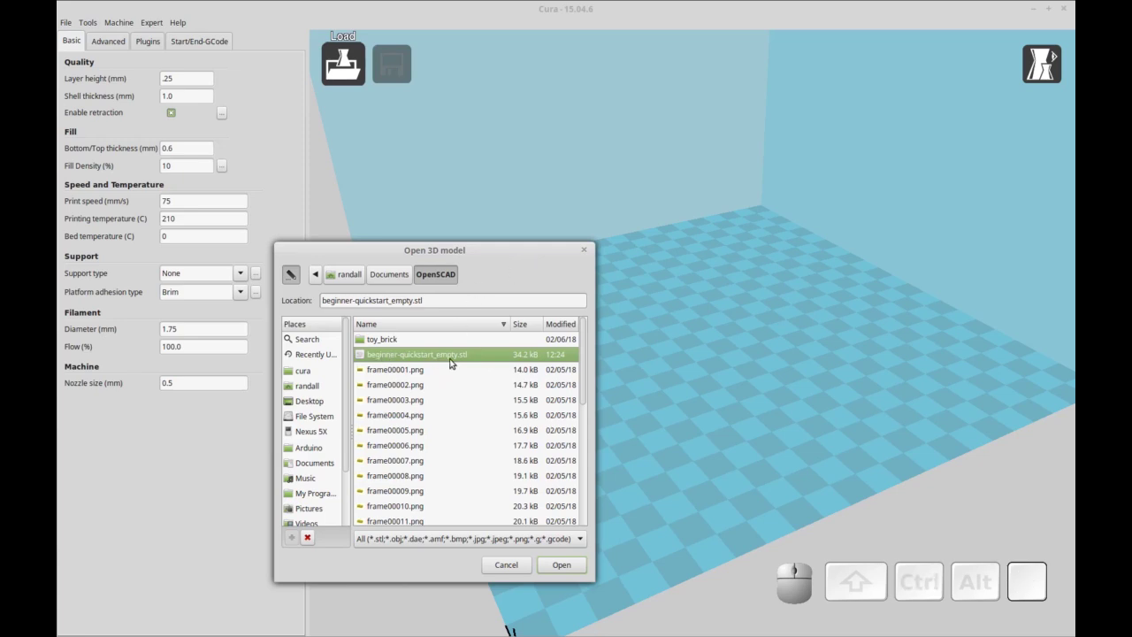
click(559, 564)
click(669, 440)
middle_click(718, 442)
click(632, 446)
right_click(673, 449)
scroll(up, 3)
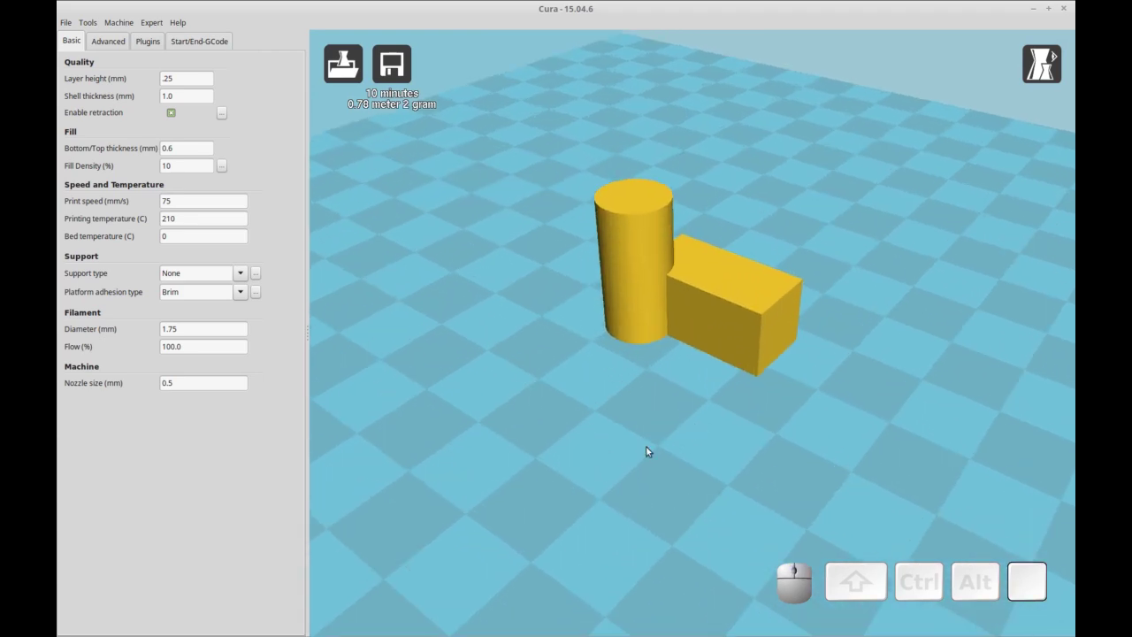